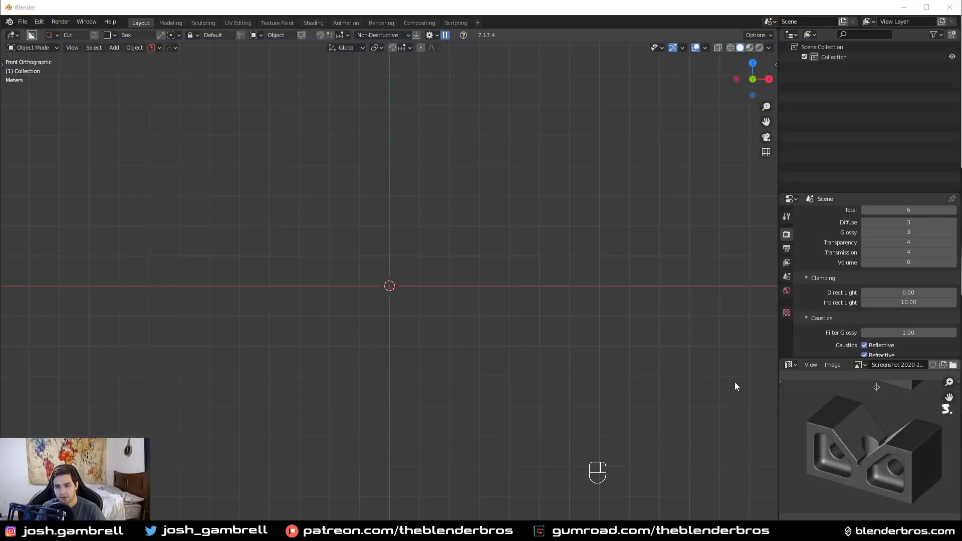
Orbit the empty front view with the notched-block reference image loaded
middle_click(852, 447)
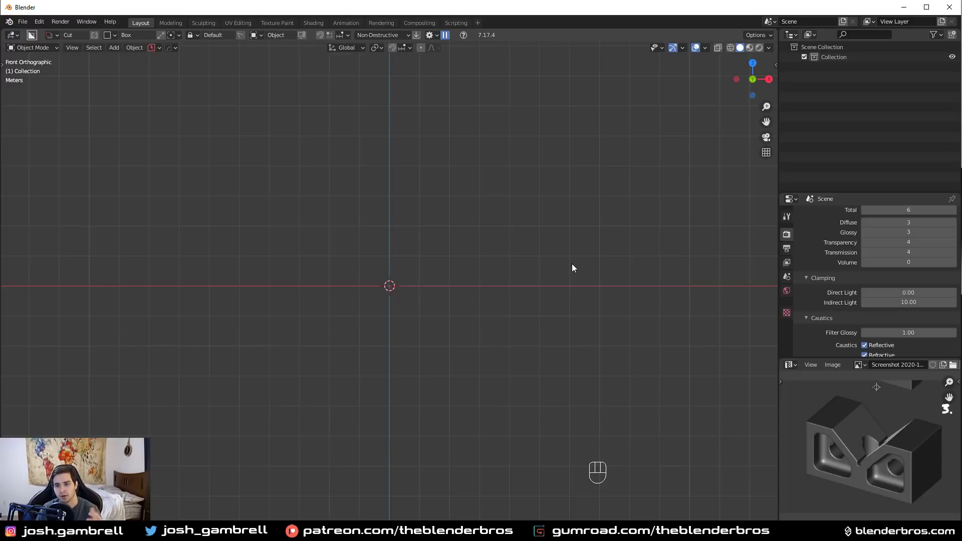
Add a cube mesh to the empty scene beside the notched-block reference
key(shift+a)
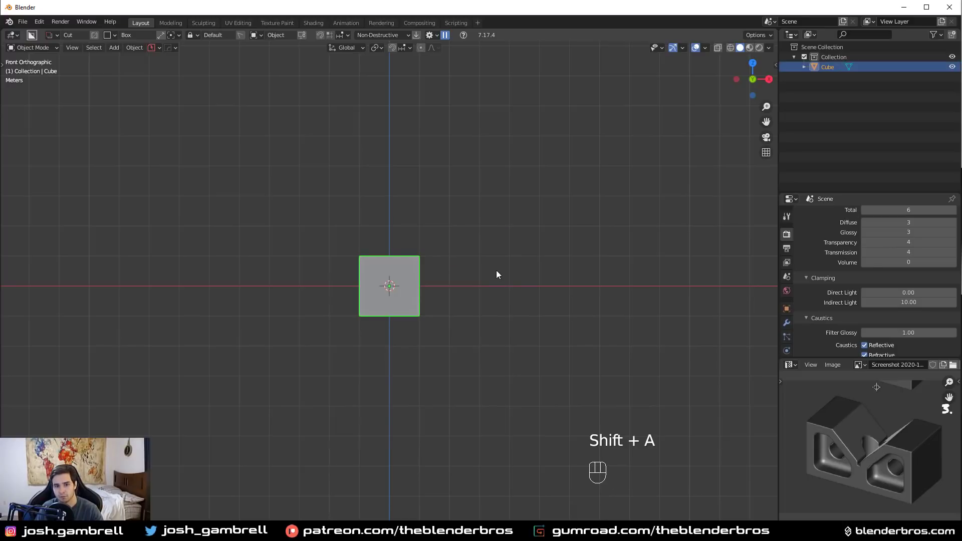
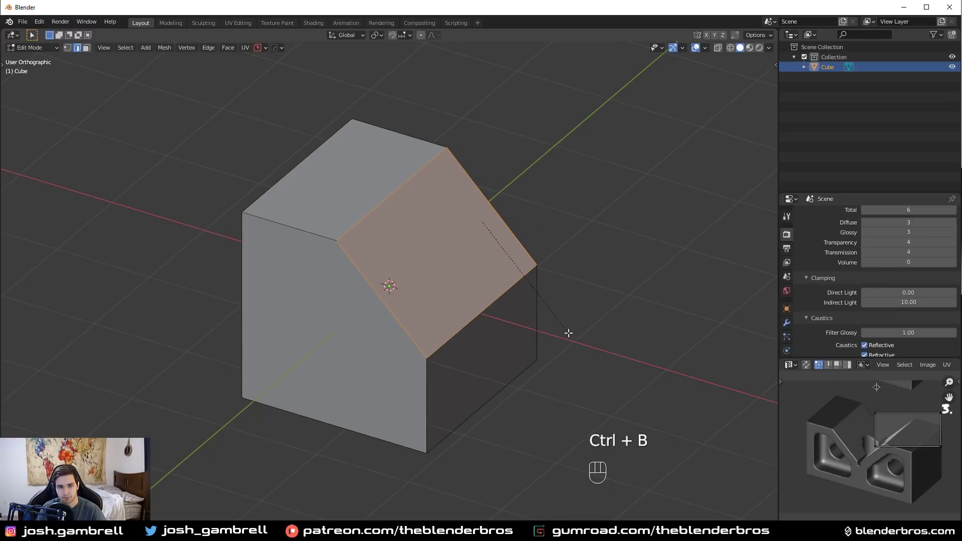
key(Tab)
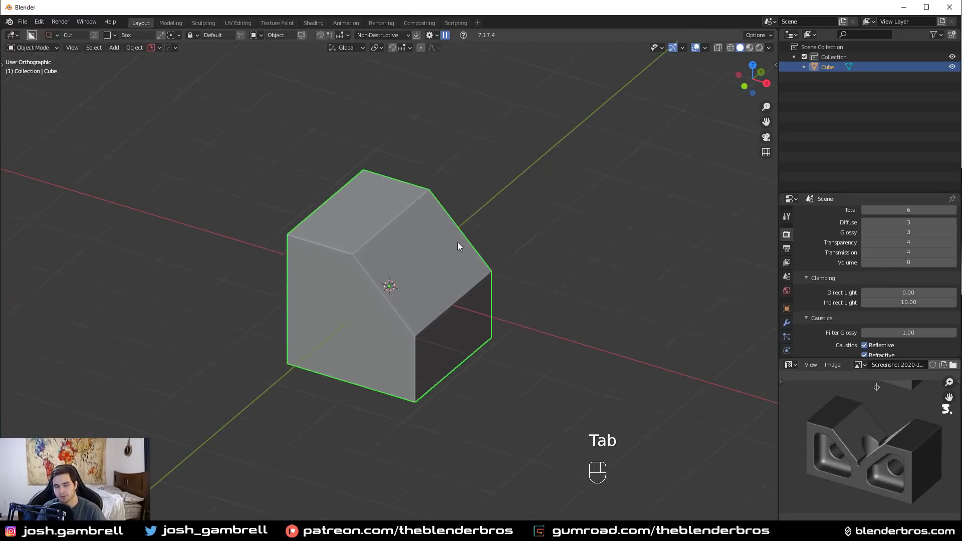
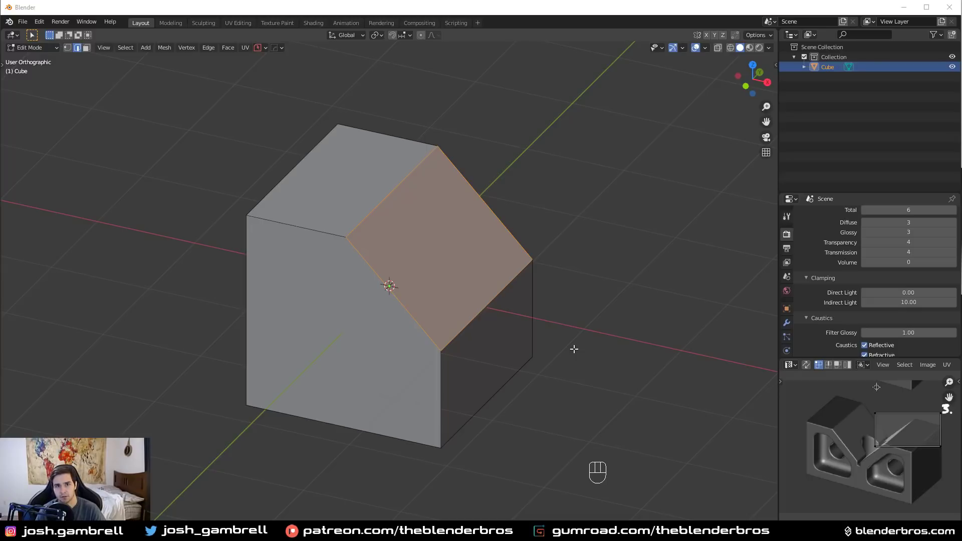
middle_click(876, 387)
Undo the trial face edits so the cube returns to its plain shape
key(ctrl+z)
key(ctrl+z)
key(ctrl+z)
key(ctrl+z)
key(ctrl+z)
key(Tab)
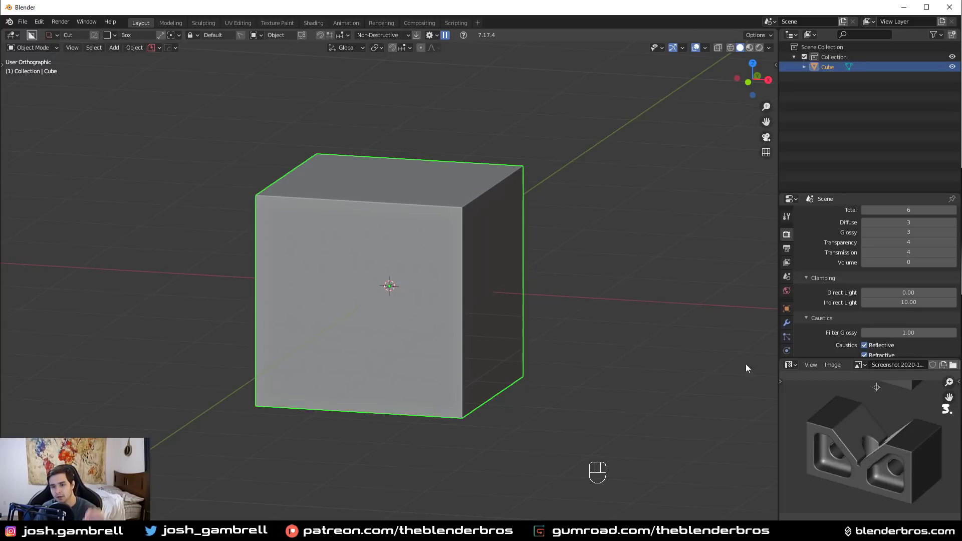
In Front view, move the cube left along X until its right edge sits on the Z axis
key(KP_1)
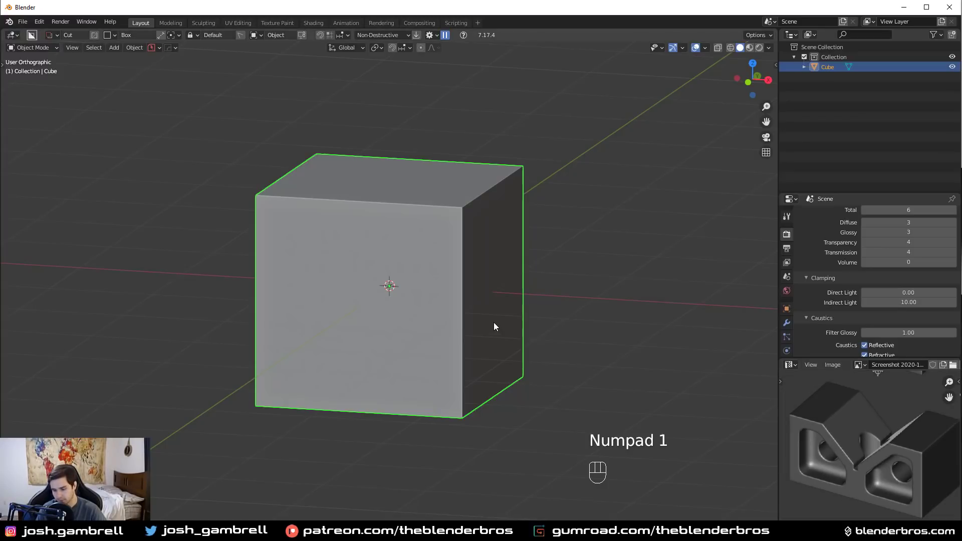
key(KP_1)
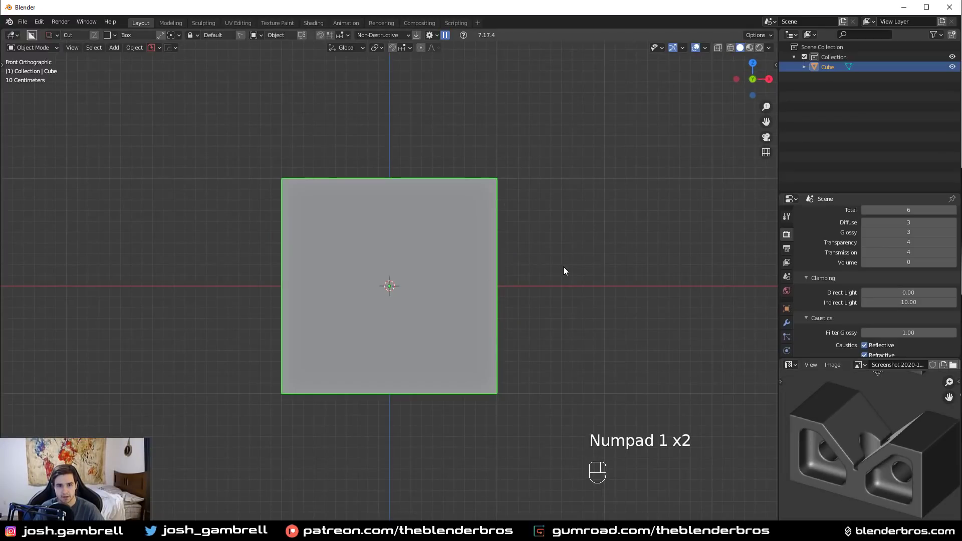
key(g)
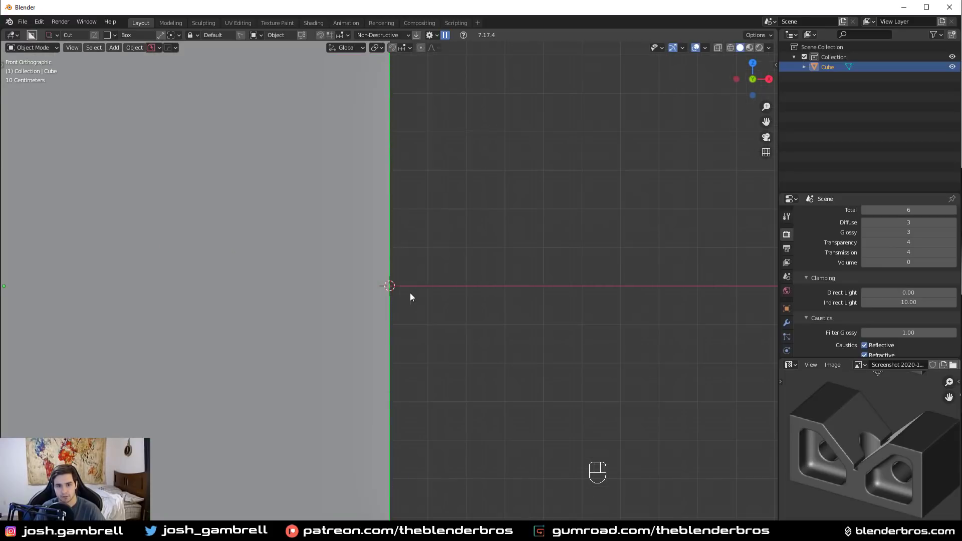
drag(412, 250, 432, 267)
key(KP_1)
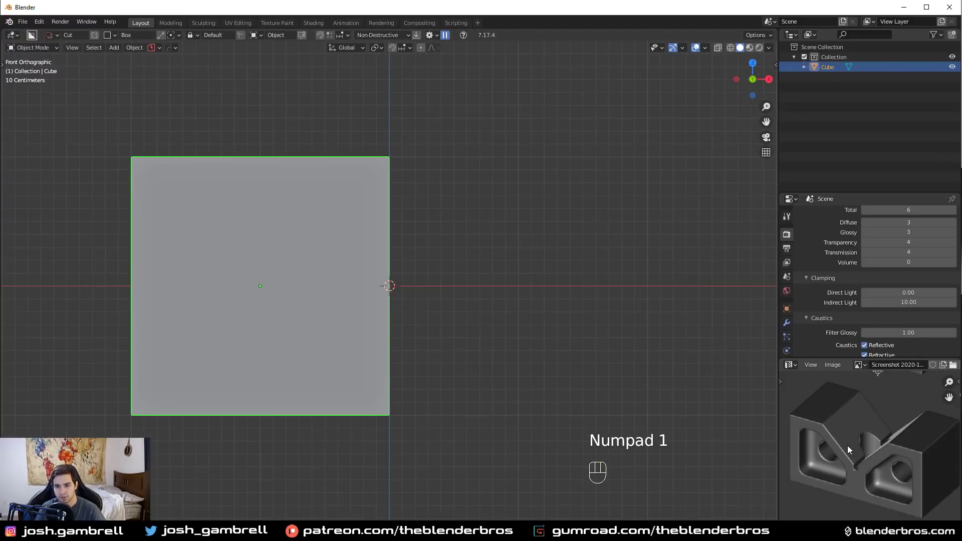
click(373, 174)
Briefly try a bevel on the cube in Edit Mode and return to Front view
key(Tab)
key(ctrl+b)
key(Tab)
key(KP_1)
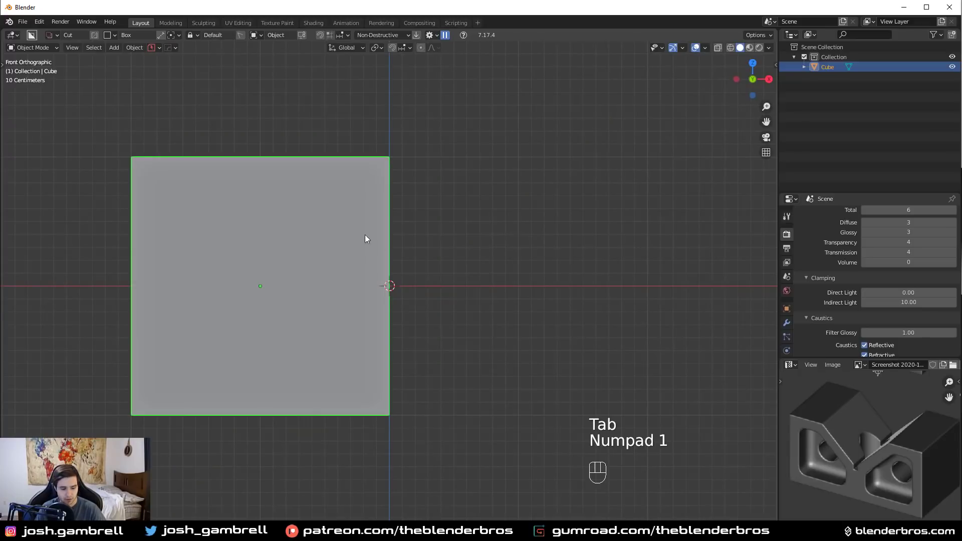
Duplicate the cube, rotate the copy 45° and enlarge it over the block's upper right corner
key(shift+d)
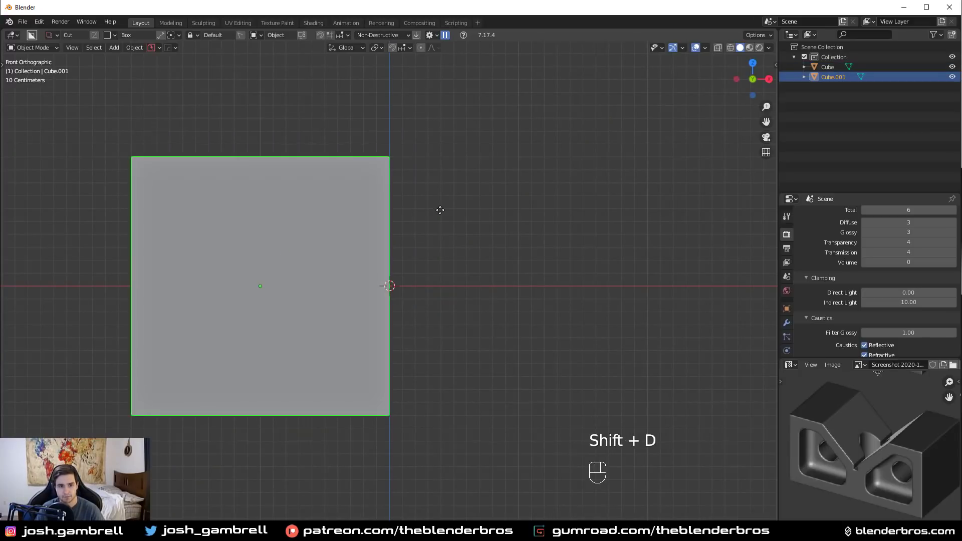
key(r)
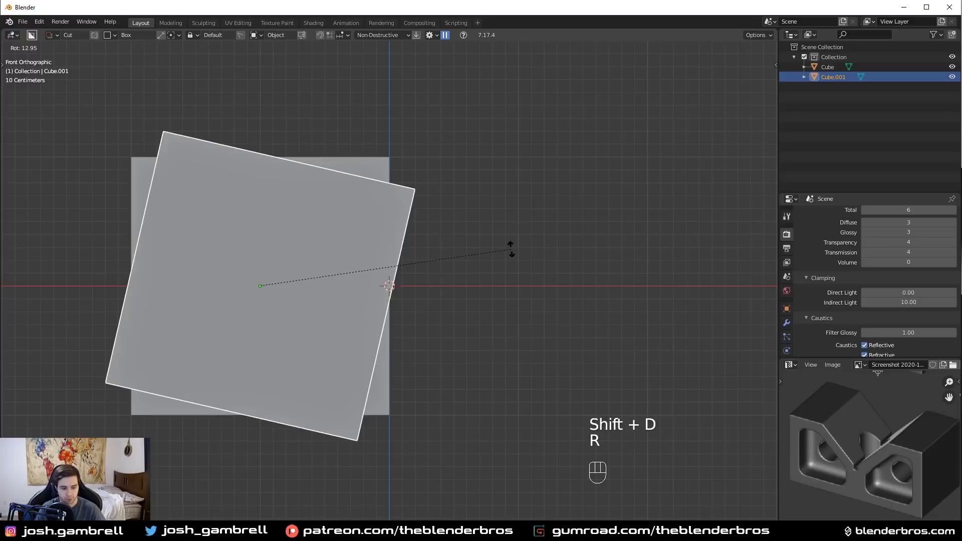
key(g)
key(s)
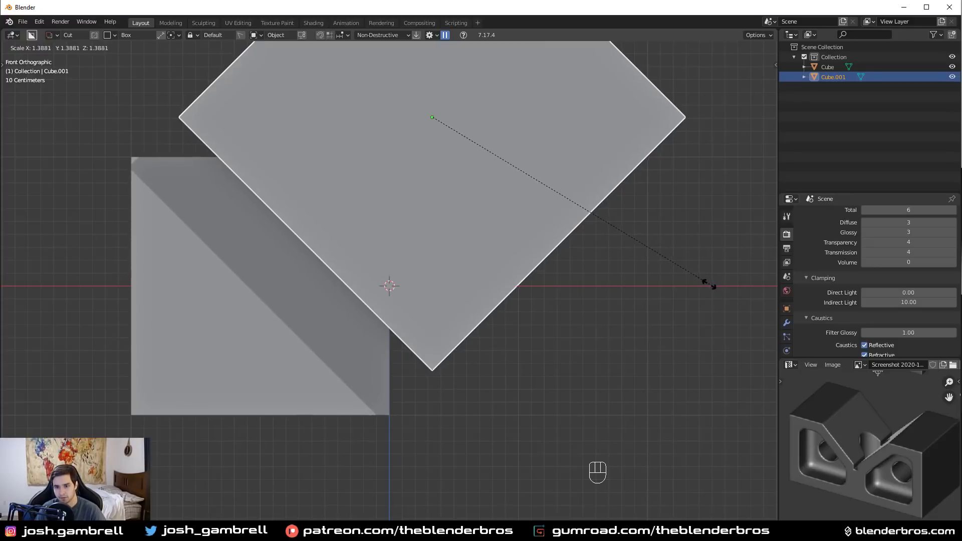
drag(547, 300, 529, 289)
drag(537, 295, 560, 318)
Subtract the rotated copy from the block with a HardOps difference boolean
click(289, 345)
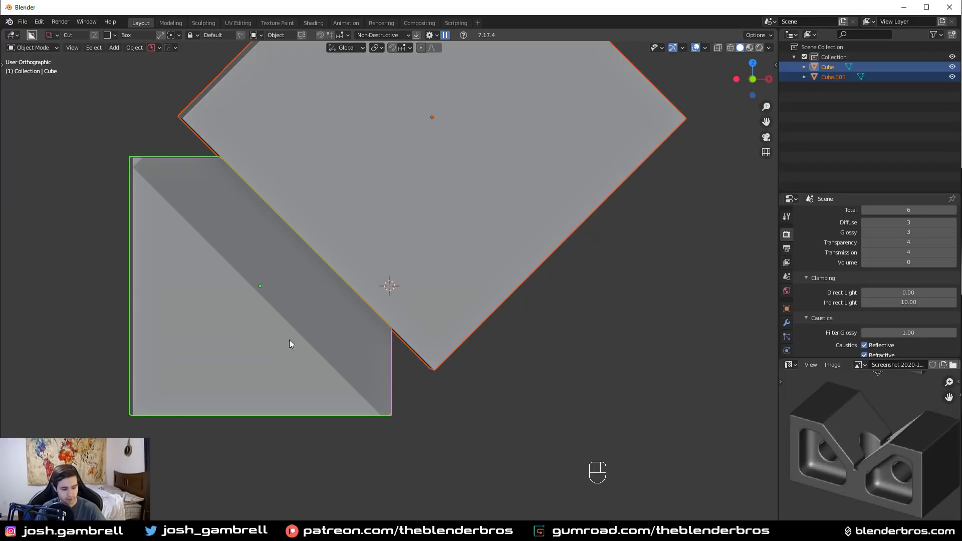
middle_click(313, 313)
key(ctrl+KP_Subtract)
drag(529, 262, 496, 270)
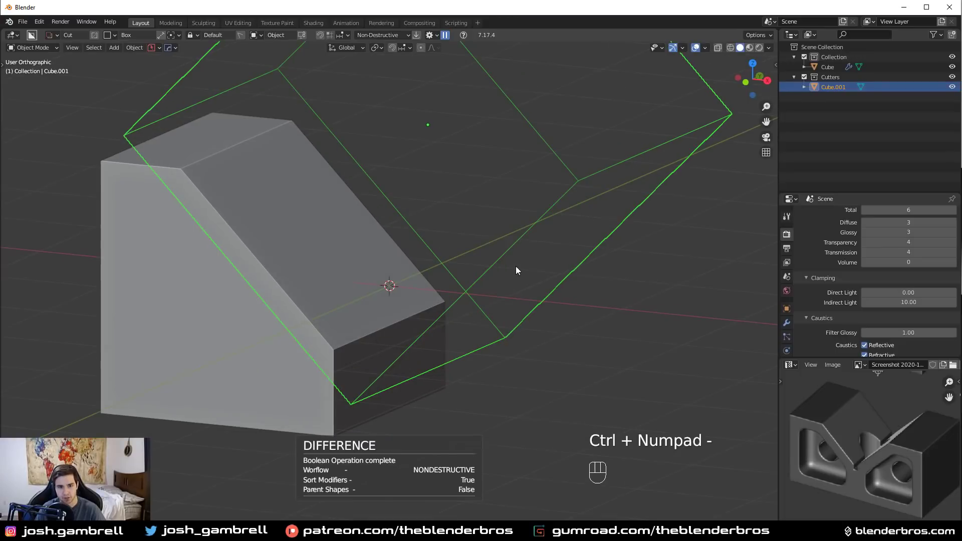
Hide the cutter and check the new slanted face of the block in Edit Mode
key(h)
click(287, 255)
click(488, 269)
key(Tab)
key(Tab)
drag(555, 346, 527, 362)
click(461, 273)
key(Tab)
key(ctrl+b)
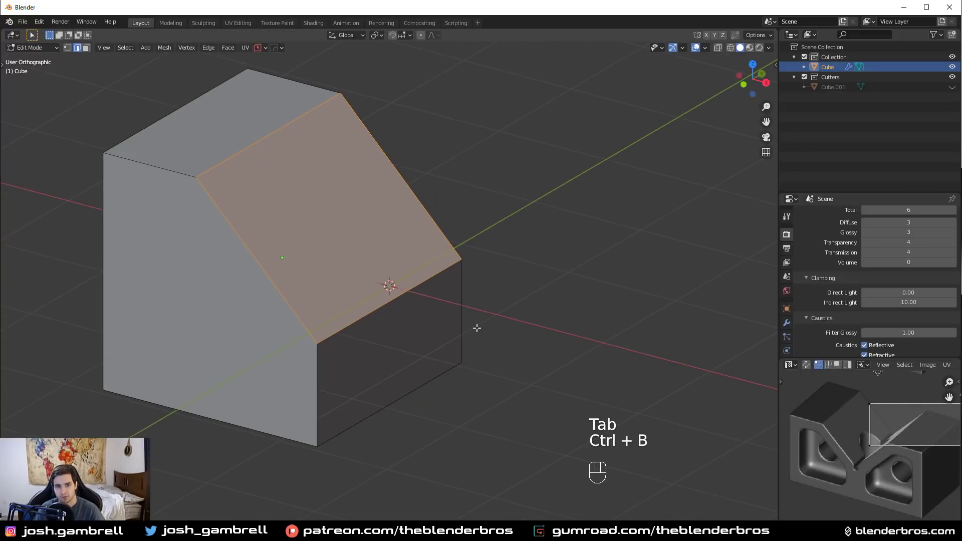
Inspect the slanted face and undo the stray edit-mode changes to the block
click(358, 234)
drag(250, 224, 272, 219)
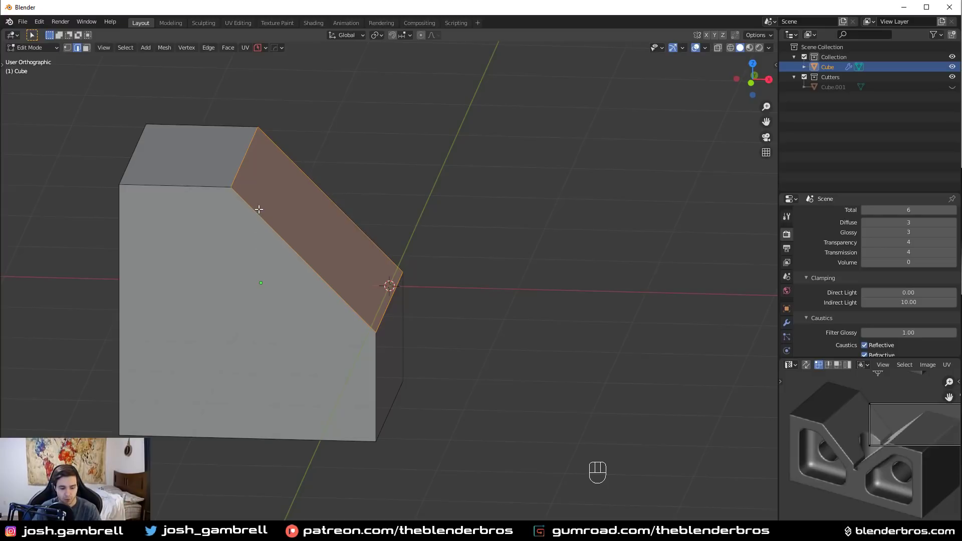
middle_click(266, 158)
key(y)
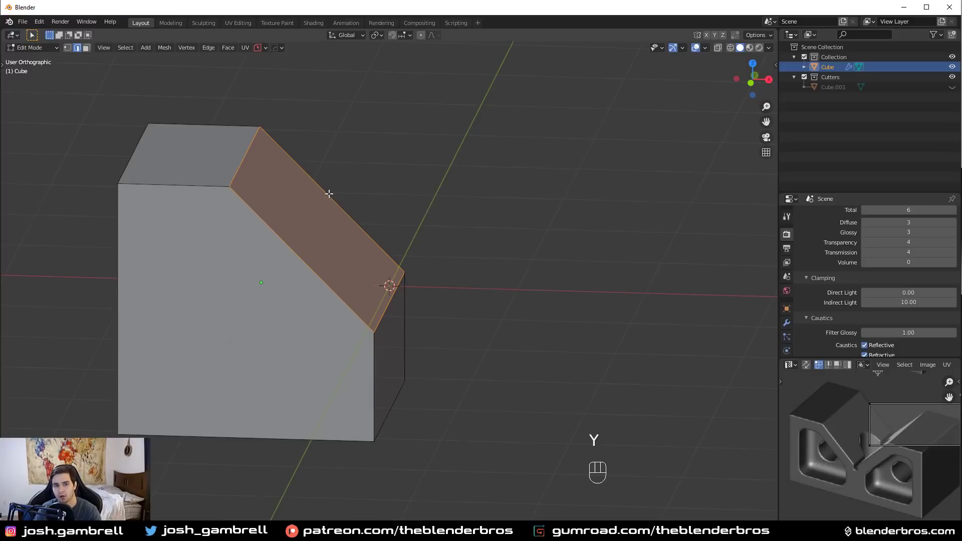
key(Tab)
key(ctrl+z)
key(ctrl+z)
key(ctrl+z)
key(Tab)
Select Cube.001 and move it along Z in Front view so the cut reaches further down
drag(959, 88, 518, 319)
key(KP_1)
key(g)
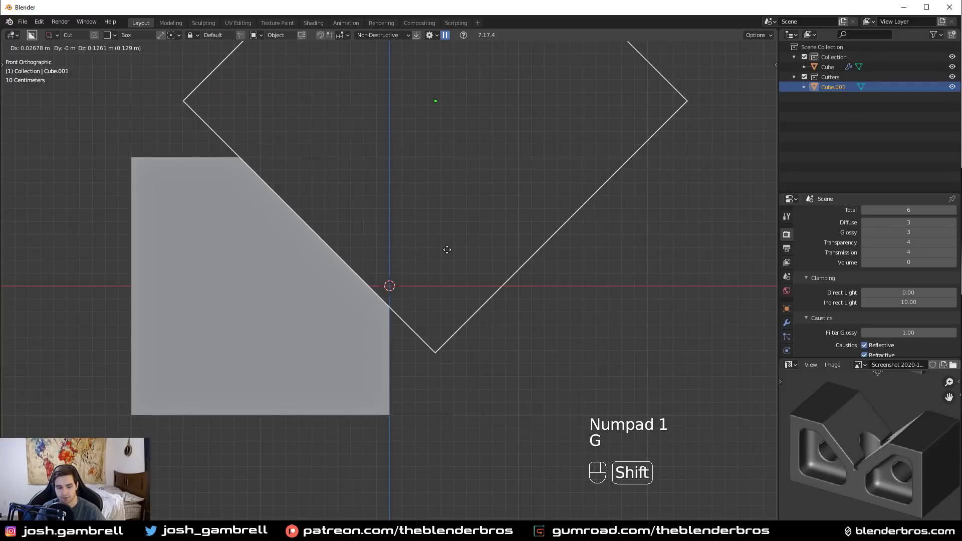
drag(492, 227, 470, 246)
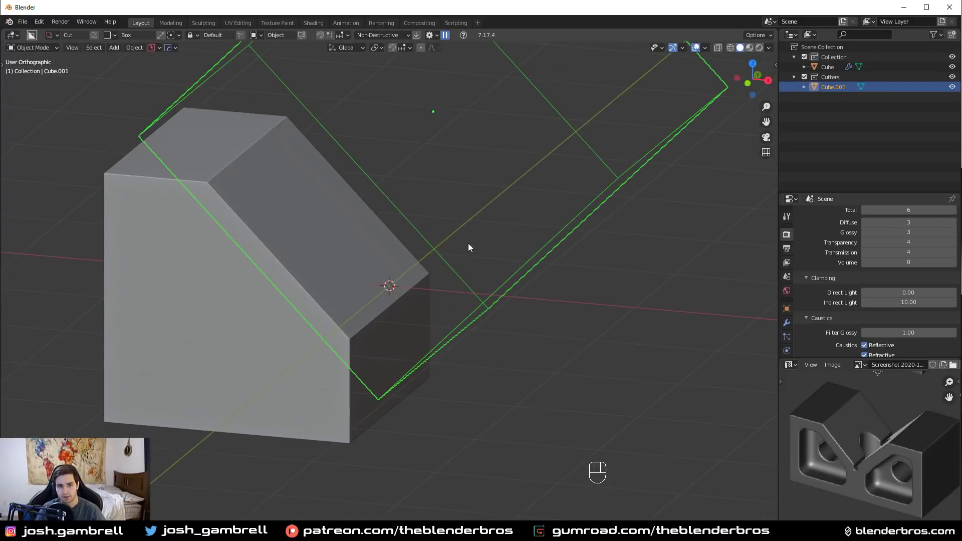
key(h)
Select the block and show its live Boolean modifier in the Modifier tab
click(479, 246)
click(349, 296)
click(400, 313)
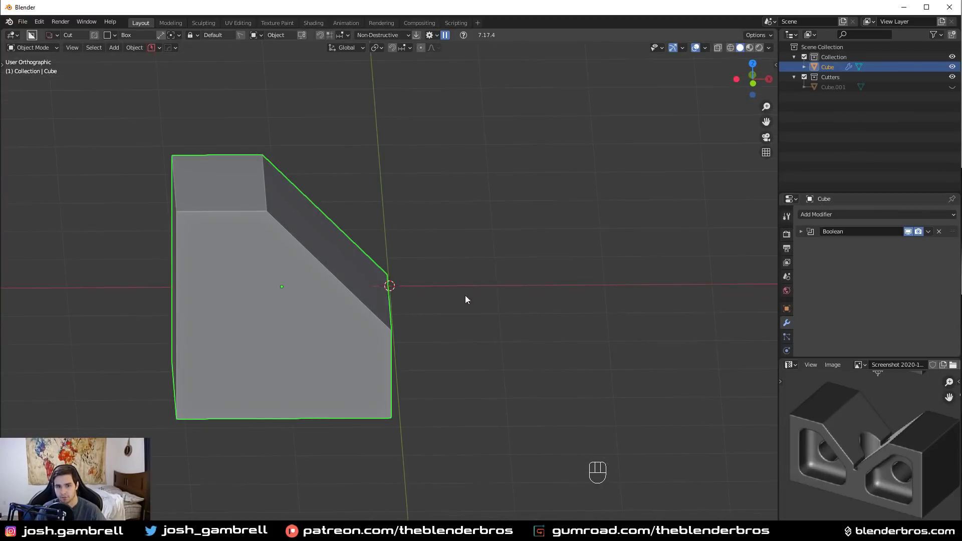
Add a Mirror modifier on X to the block, turning the slanted cut into a V-groove
drag(469, 290, 506, 324)
drag(835, 216, 768, 320)
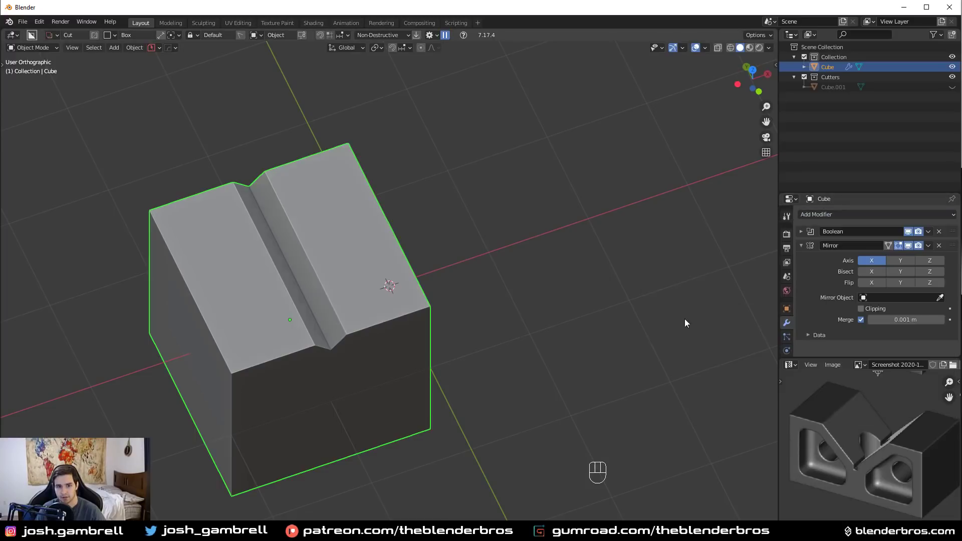
drag(604, 280, 583, 248)
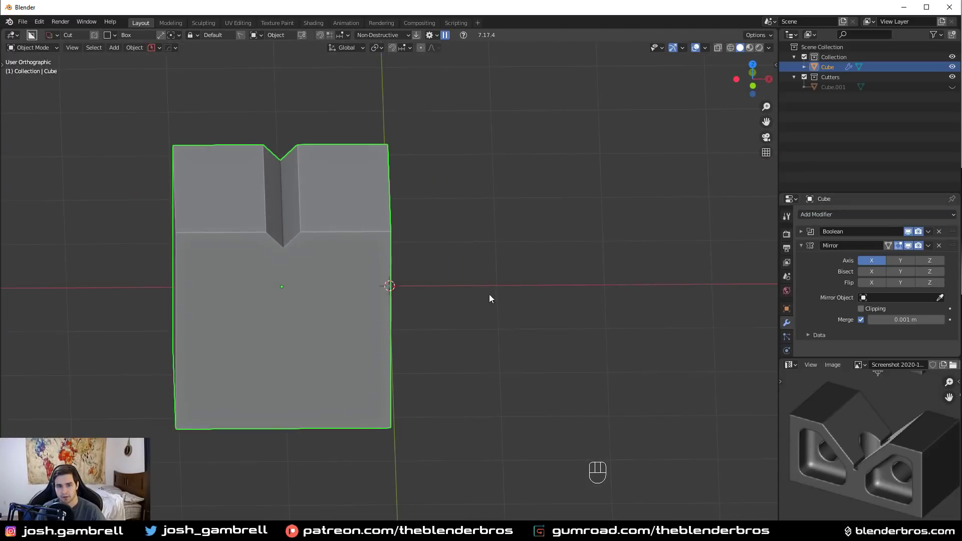
drag(484, 286, 457, 286)
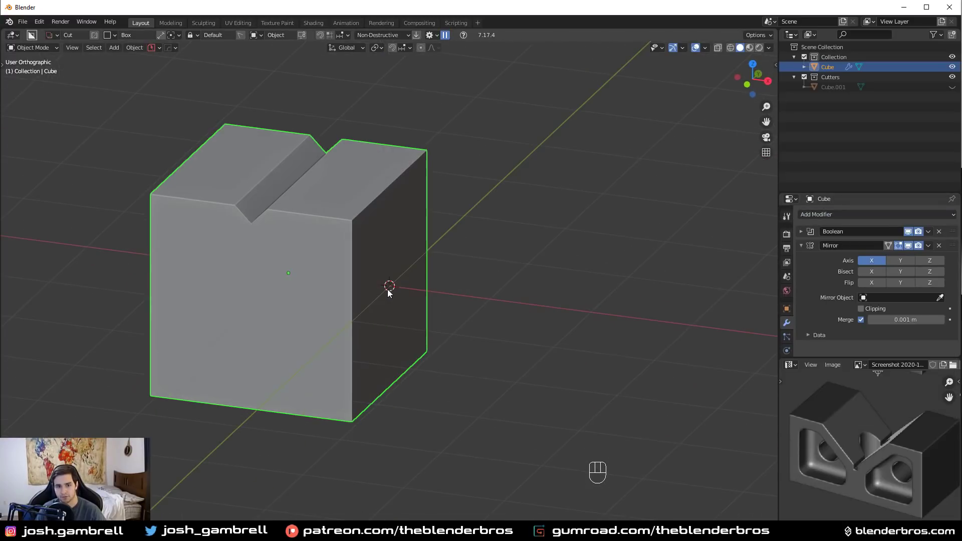
drag(398, 289, 454, 351)
drag(476, 305, 492, 298)
Select Cube.001 and lower it along Z to deepen the V-groove, then view from Top
click(958, 88)
middle_click(404, 254)
key(g)
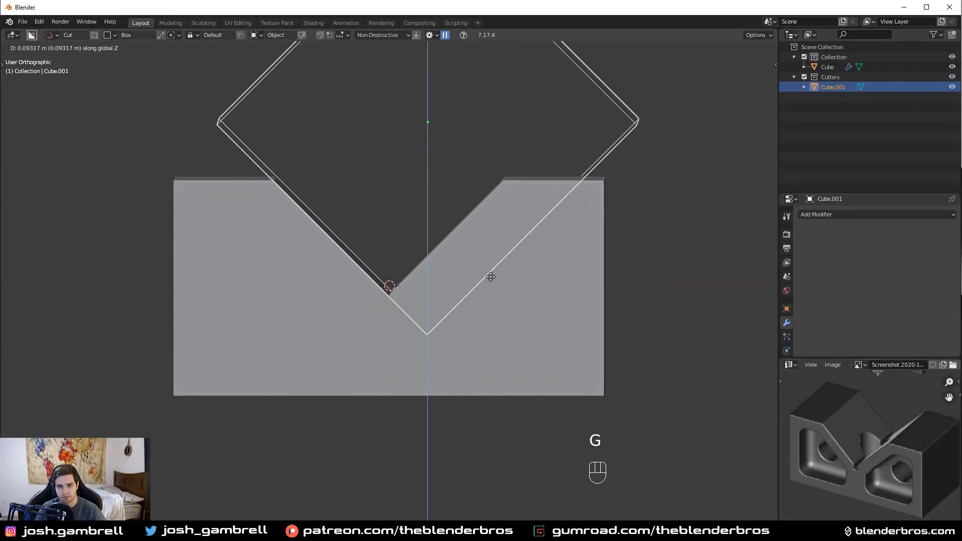
key(h)
drag(454, 266, 472, 279)
key(KP_7)
Add a cube and scale it into a thin bar stretching along Y across the groove's bottom
key(shift+a)
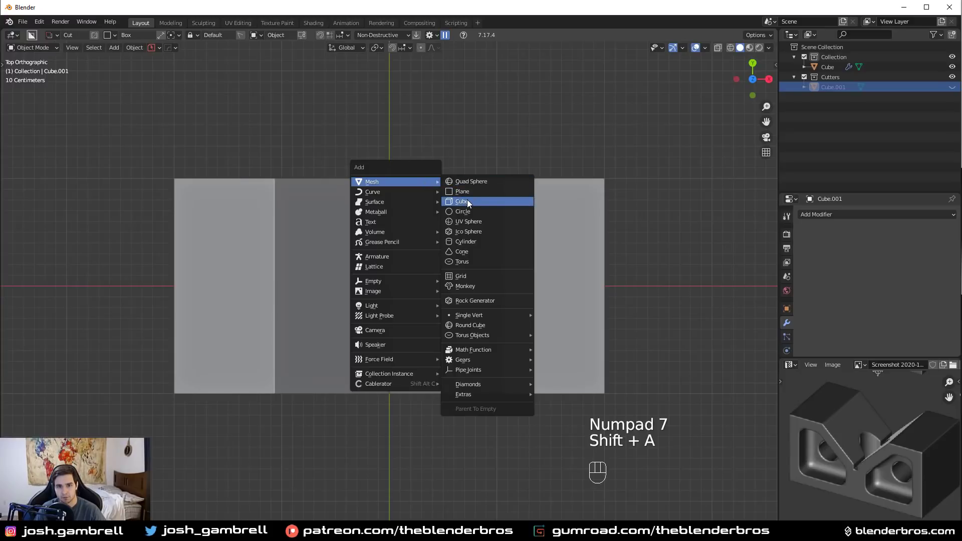
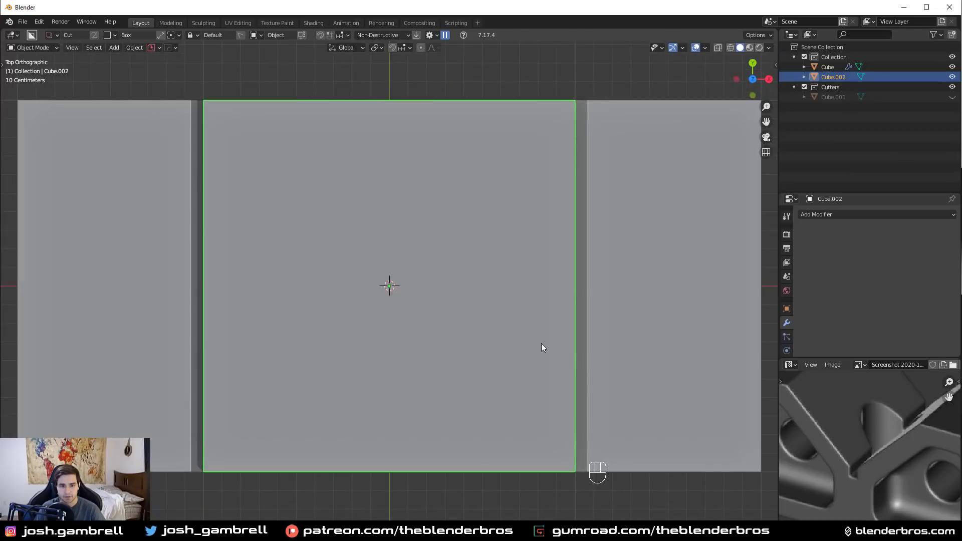
key(s)
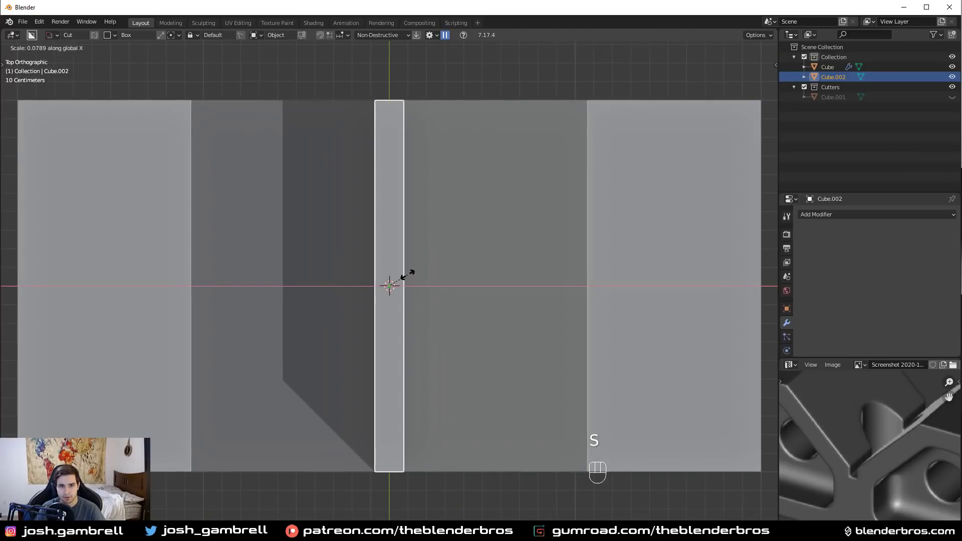
key(s)
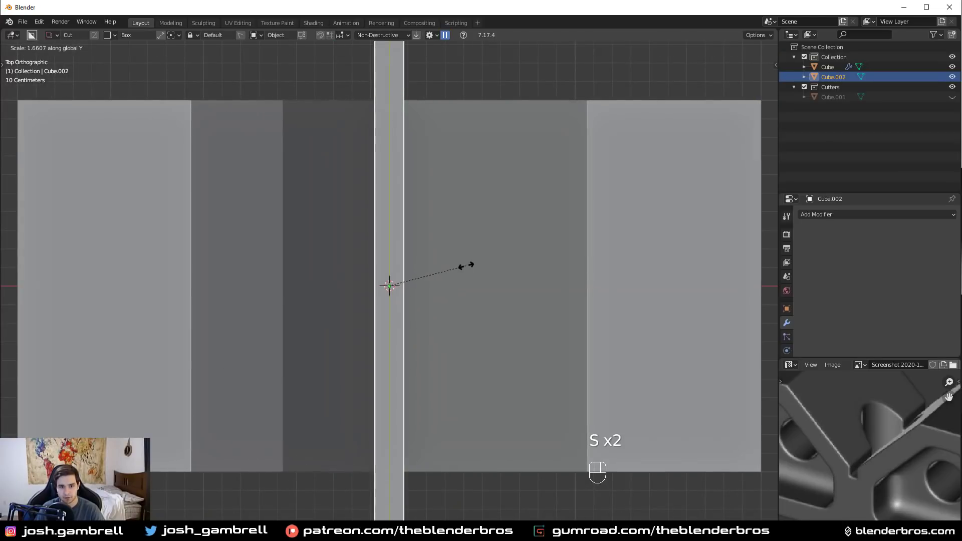
drag(511, 350, 497, 267)
key(g)
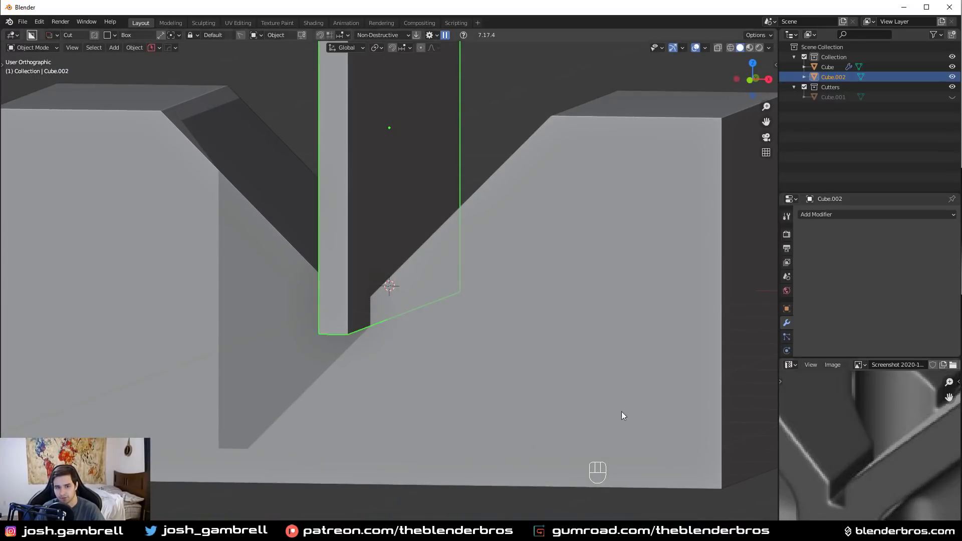
Subtract the thin bar from the block, move it to the Cutters collection and hide it
drag(371, 319, 396, 306)
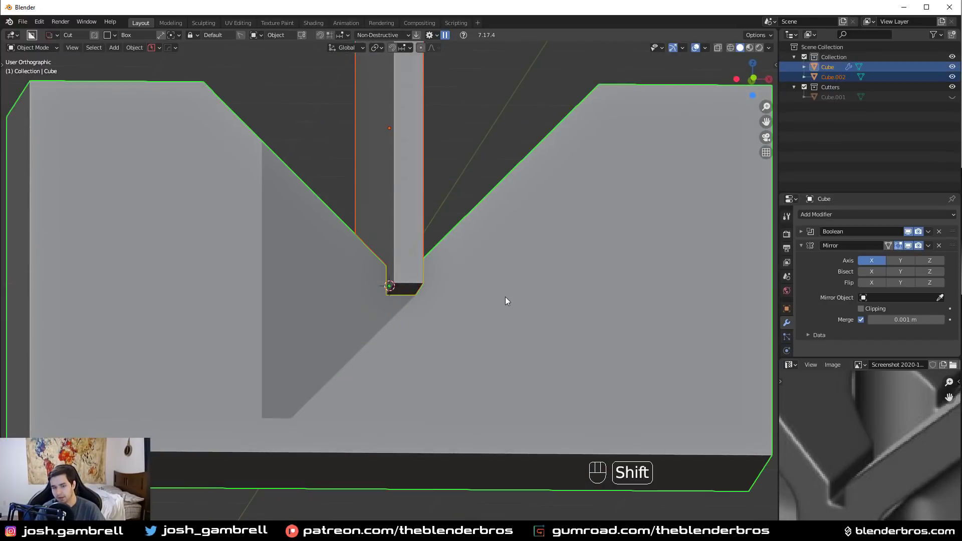
key(ctrl+KP_Subtract)
drag(493, 277, 489, 318)
click(409, 295)
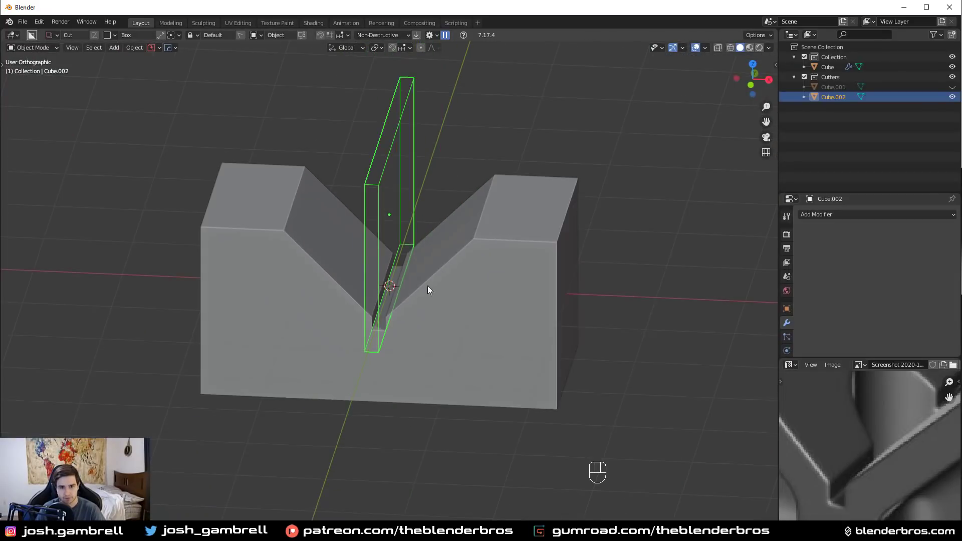
click(442, 271)
key(h)
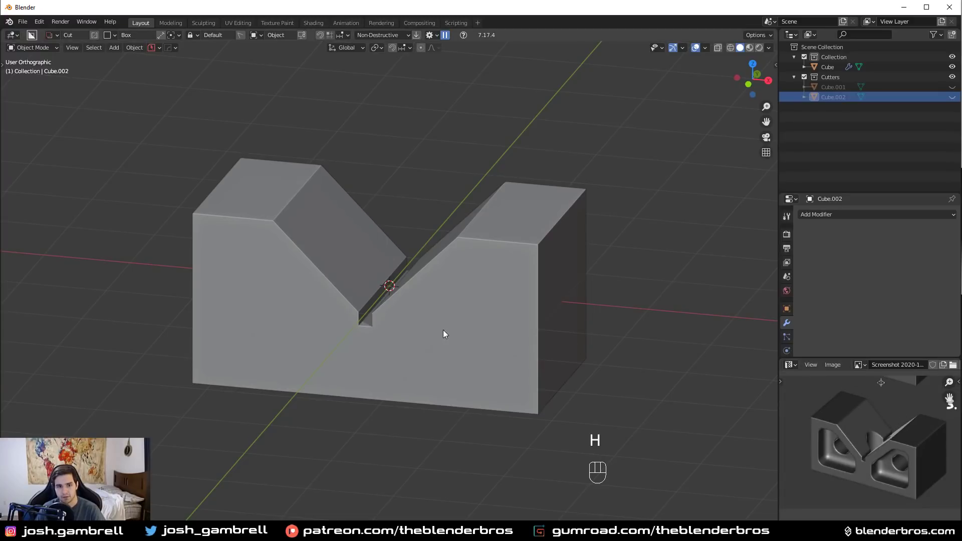
key(Tab)
click(388, 361)
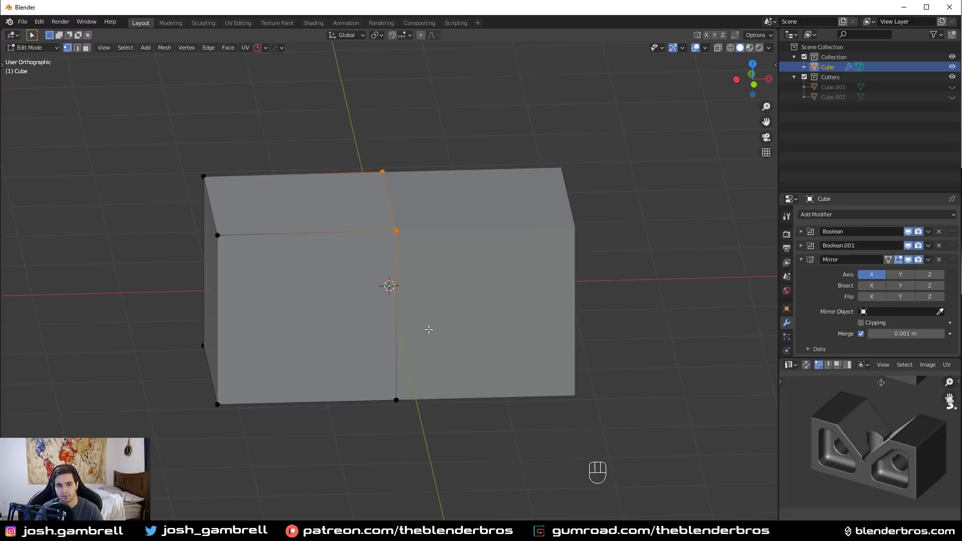
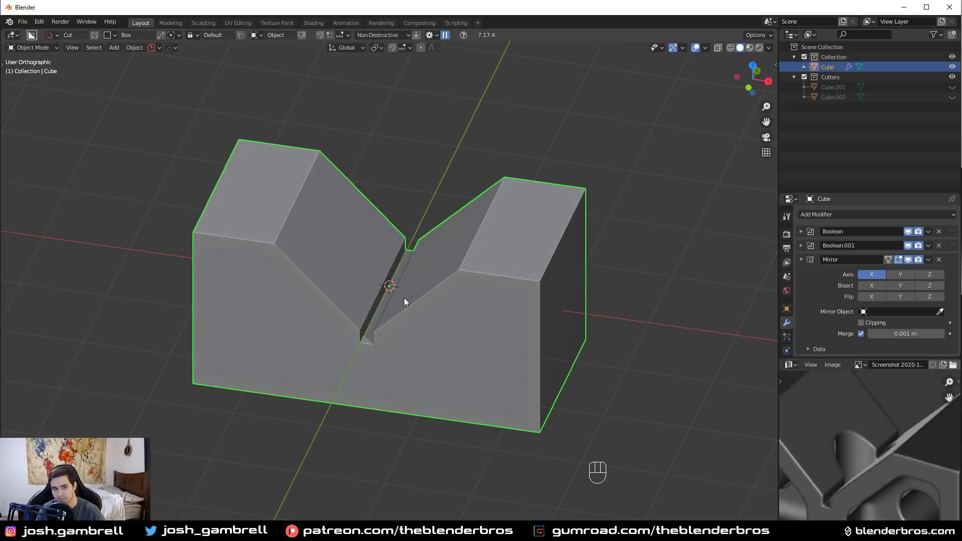
key(KP_7)
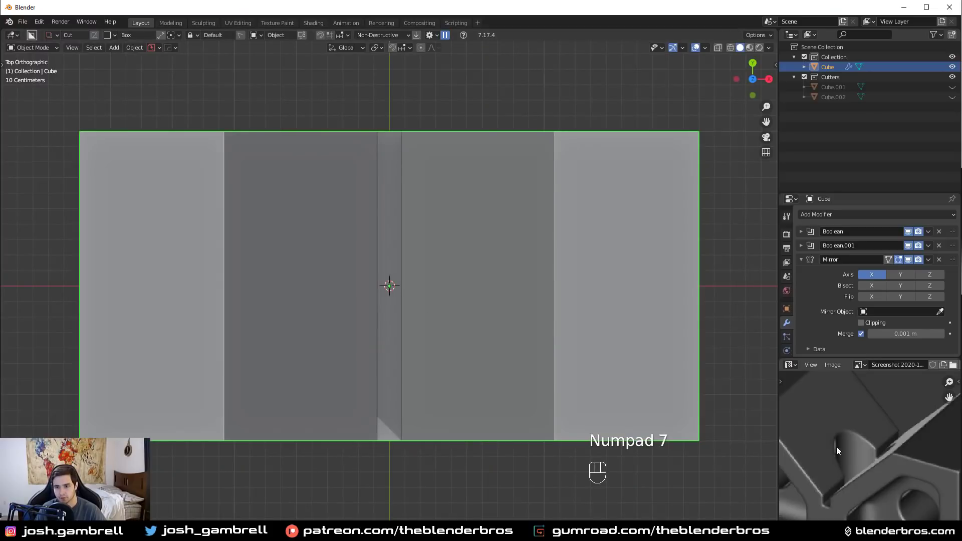
Add a scaled-down cylinder at the block's centre and shade it smooth with Auto Smooth
key(shift+a)
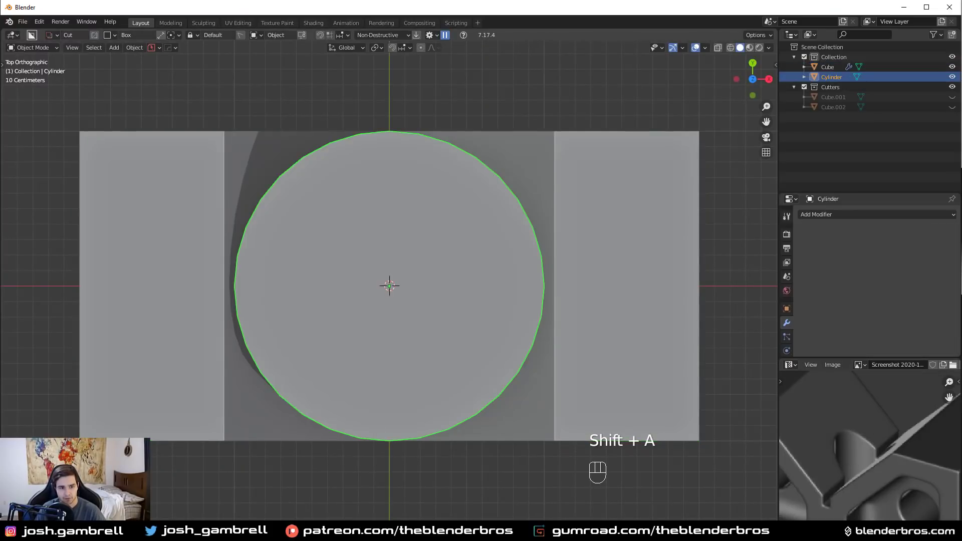
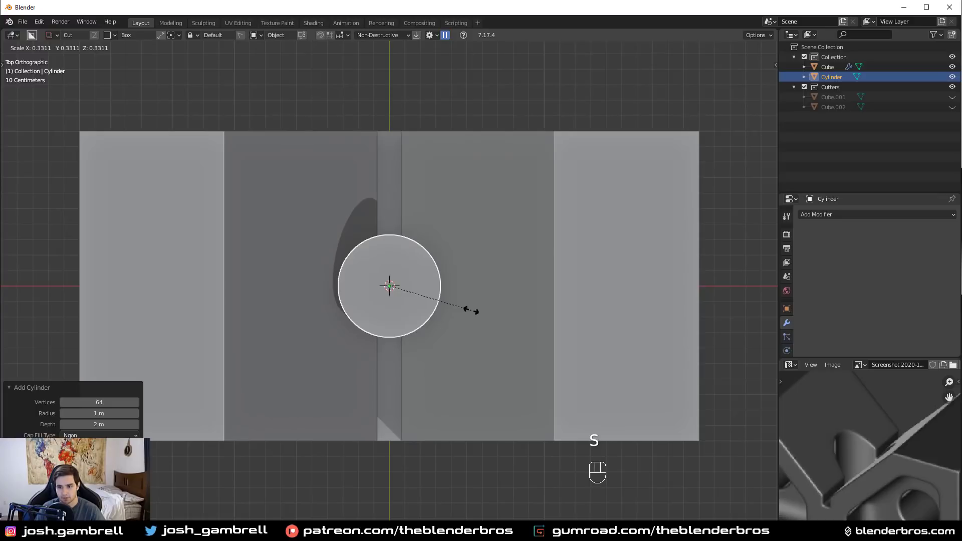
drag(498, 324, 480, 261)
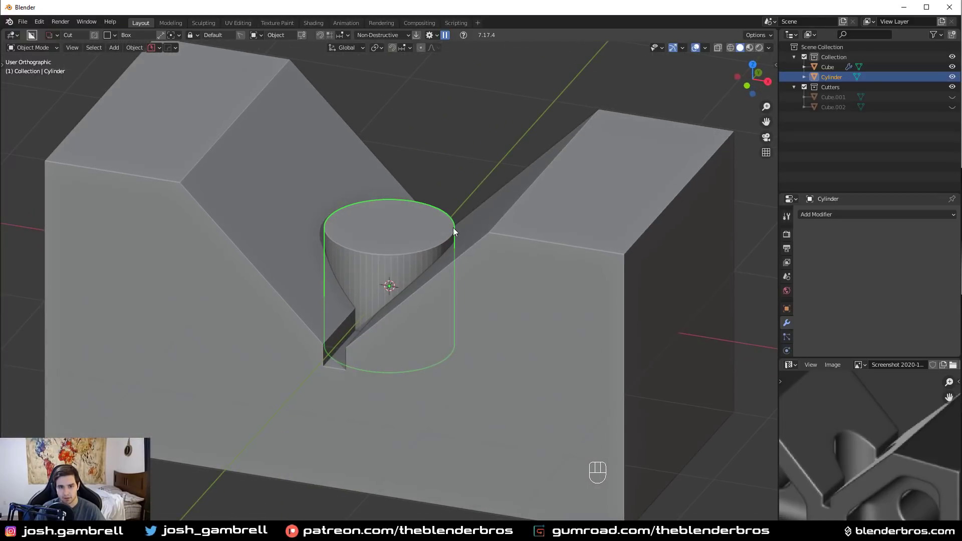
drag(491, 231, 483, 208)
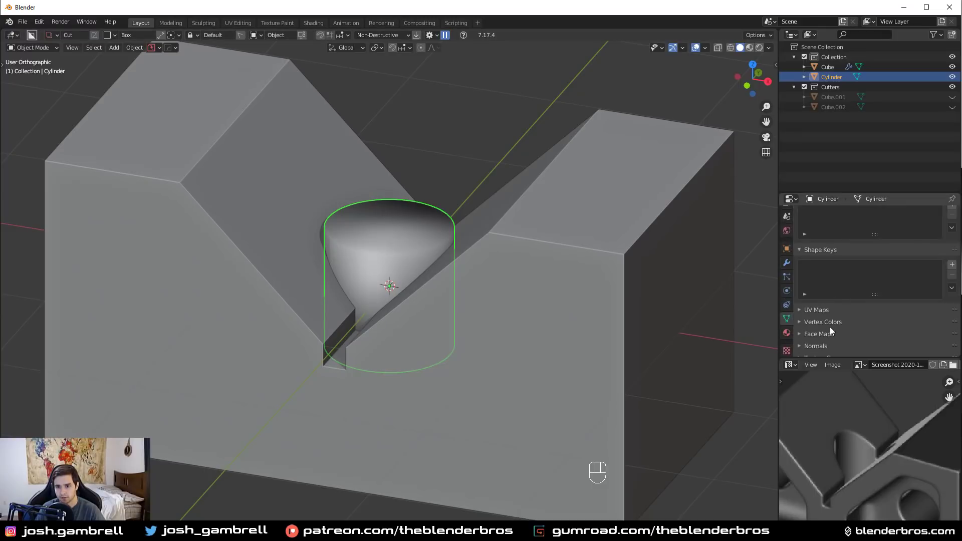
click(821, 348)
drag(866, 325, 472, 312)
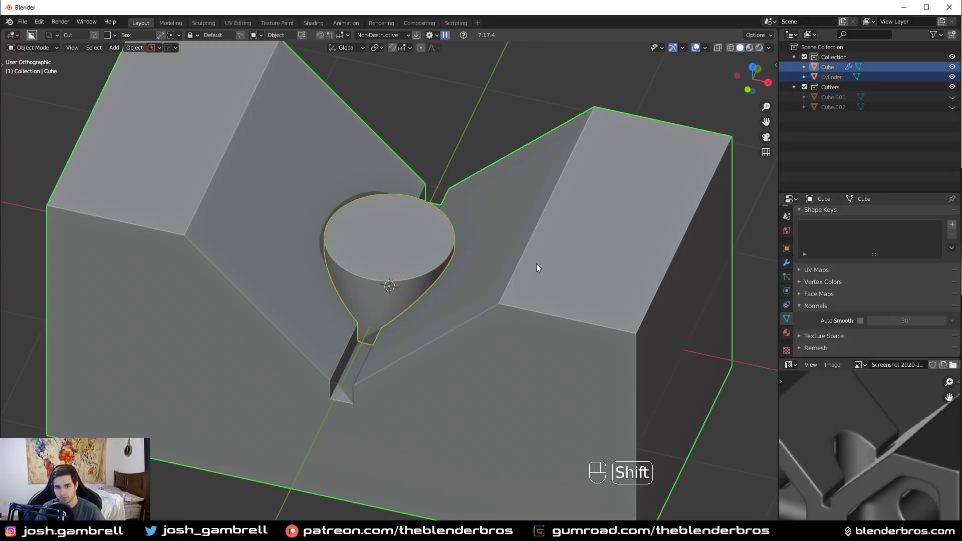
Subtract the cylinder from the block, then move and enlarge it to widen the hole
key(ctrl+KP_Subtract)
drag(527, 290, 537, 270)
click(514, 268)
key(g)
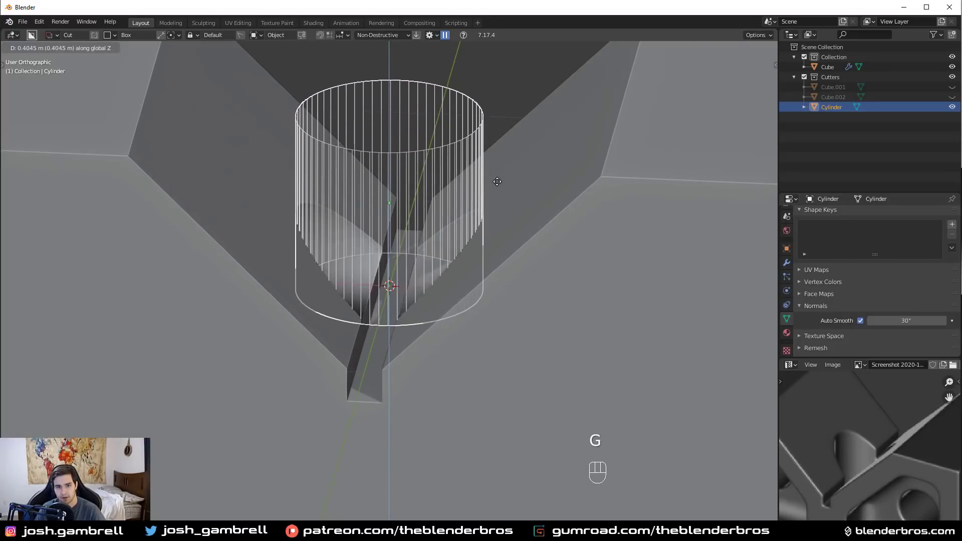
key(s)
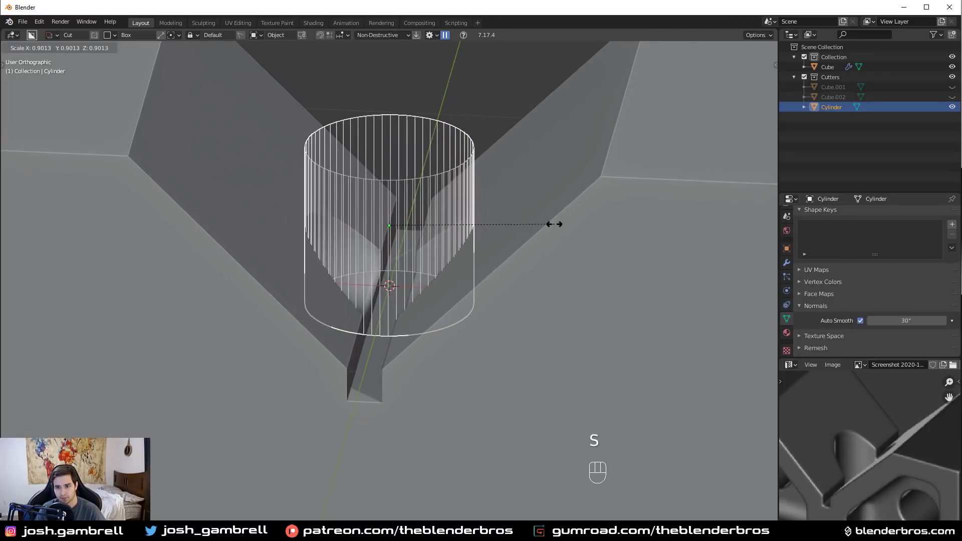
key(s)
drag(573, 246, 579, 280)
key(h)
Select the V-block, shade it smooth and orbit to inspect the hole from all sides
drag(559, 262, 581, 248)
drag(423, 246, 392, 257)
middle_click(518, 305)
click(789, 276)
click(565, 267)
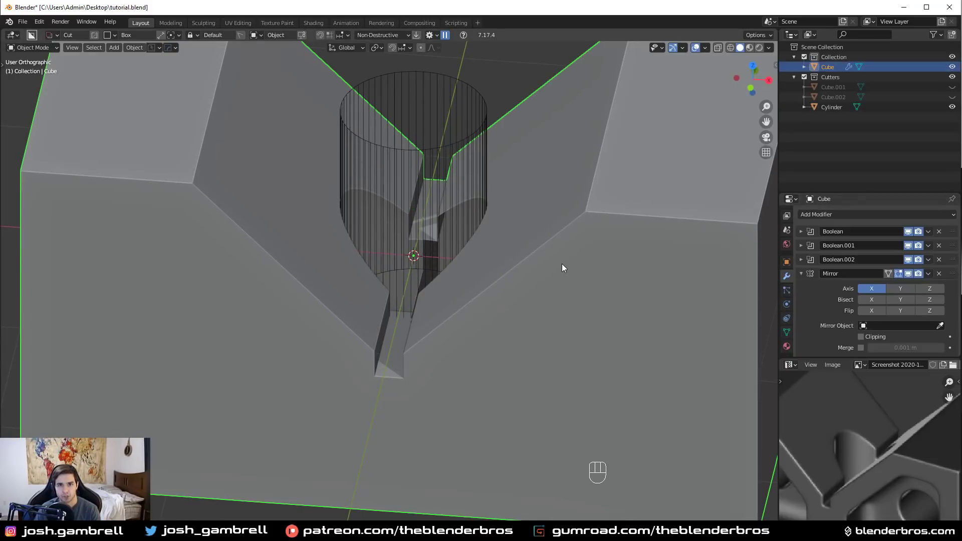
middle_click(565, 302)
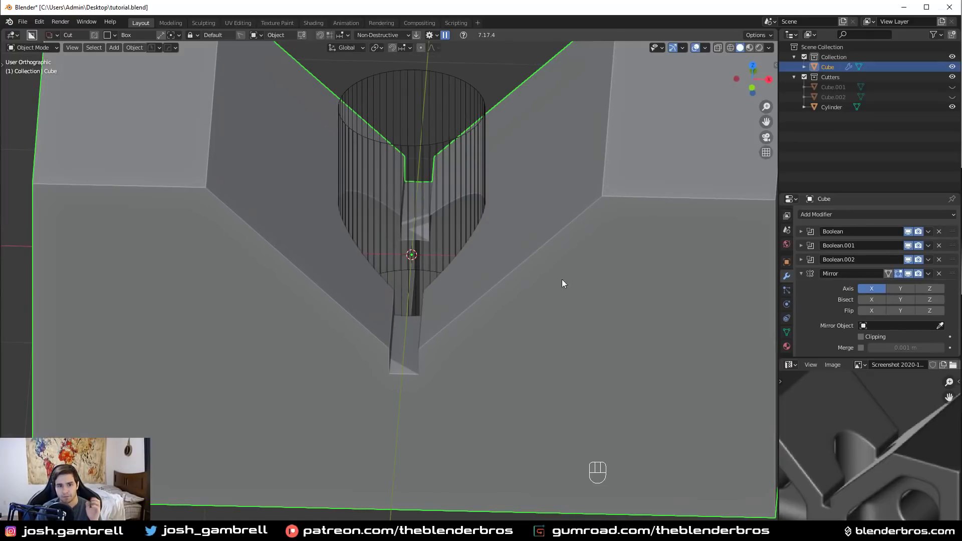
drag(511, 250, 469, 281)
middle_click(489, 250)
drag(477, 144, 485, 150)
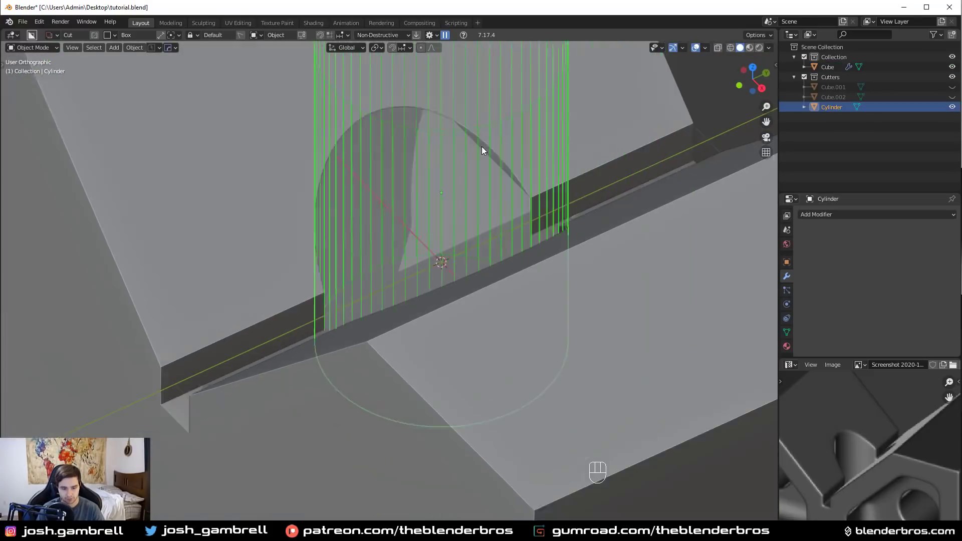
Unhide the cylinder cutter and reposition it within the groove
key(h)
drag(495, 163, 357, 166)
drag(413, 283, 630, 298)
key(ctrl+z)
drag(544, 266, 527, 268)
click(559, 272)
Fine-tune the cylinder cutter's size and position, then hide it again
key(s)
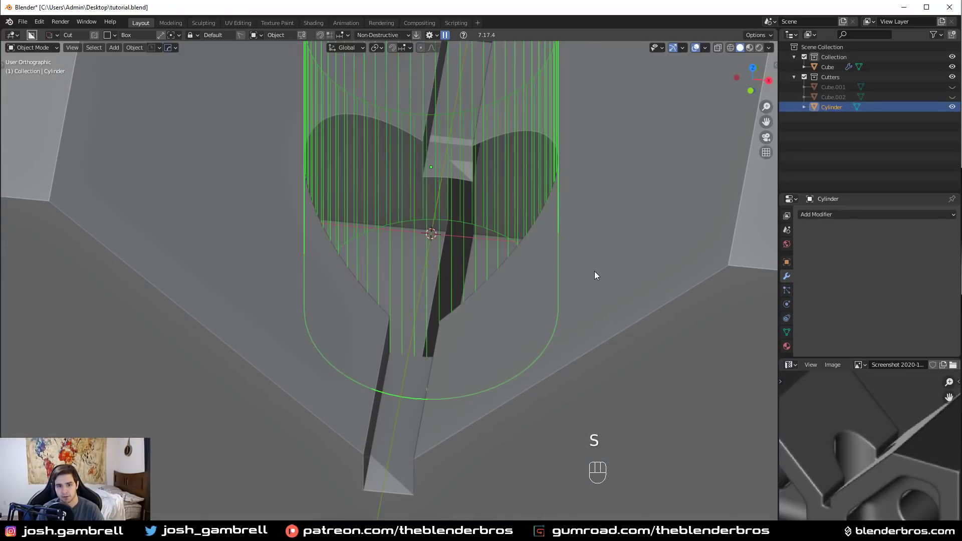
key(g)
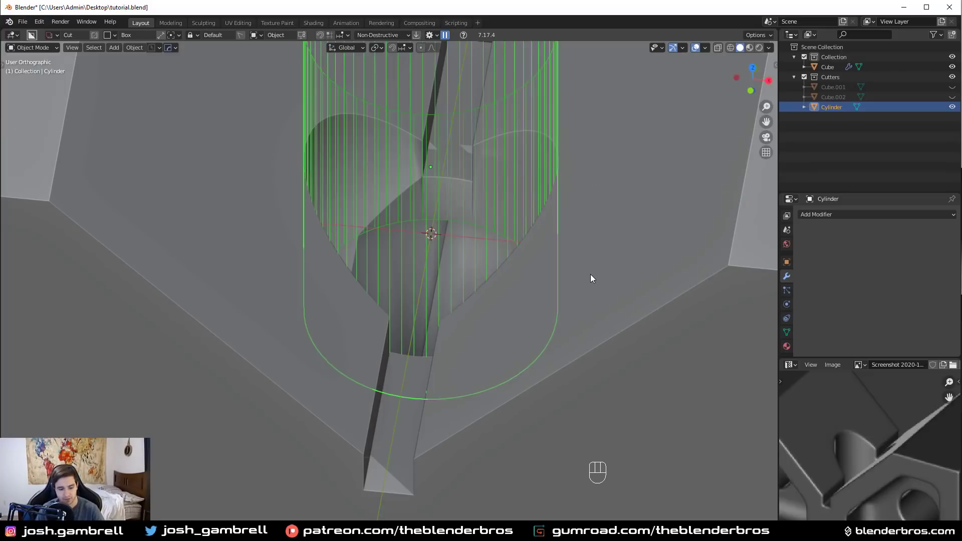
drag(591, 283, 578, 297)
click(579, 297)
key(h)
drag(578, 297, 571, 272)
middle_click(625, 236)
drag(537, 261, 554, 245)
right_click(562, 236)
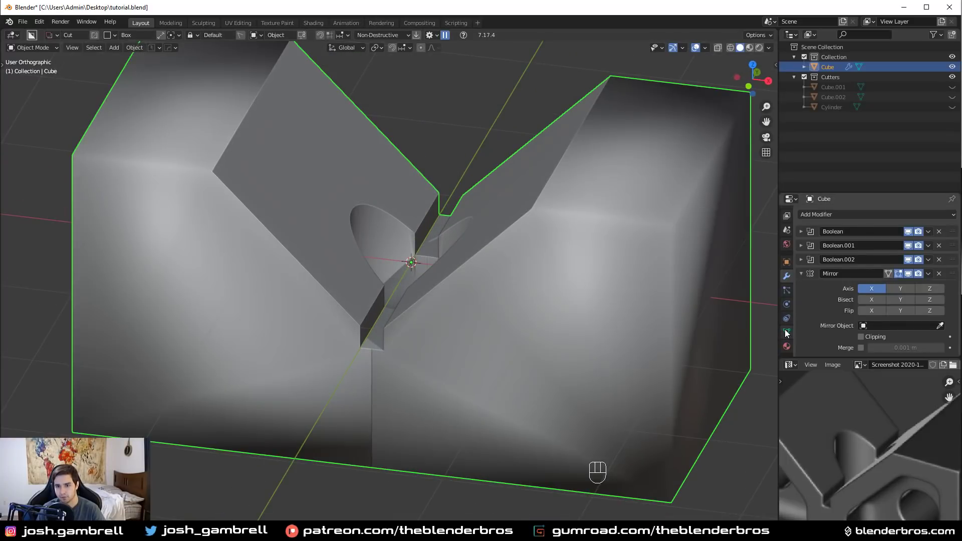
drag(788, 332, 858, 325)
drag(594, 243, 570, 287)
drag(517, 231, 508, 212)
drag(475, 242, 477, 237)
drag(502, 335, 488, 338)
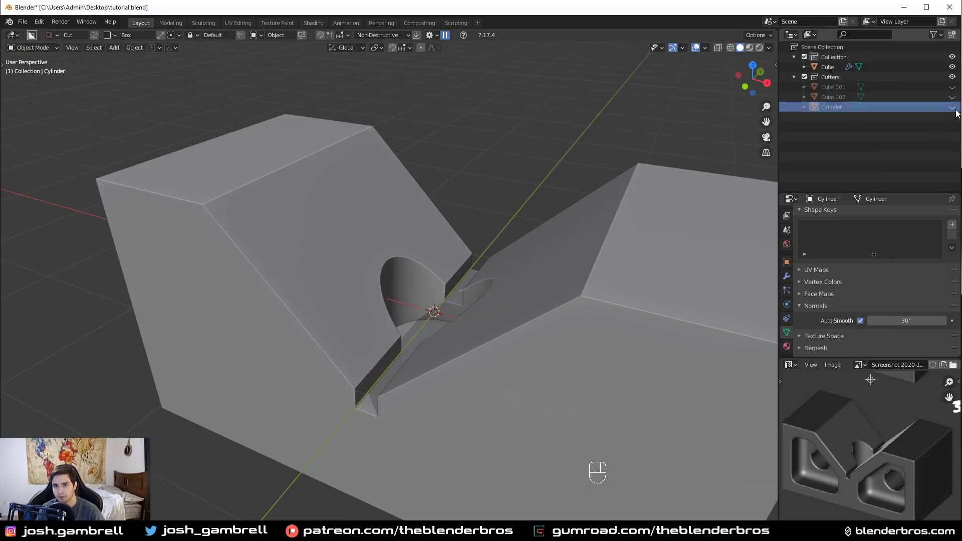
click(953, 109)
drag(443, 232, 539, 246)
key(g)
key(s)
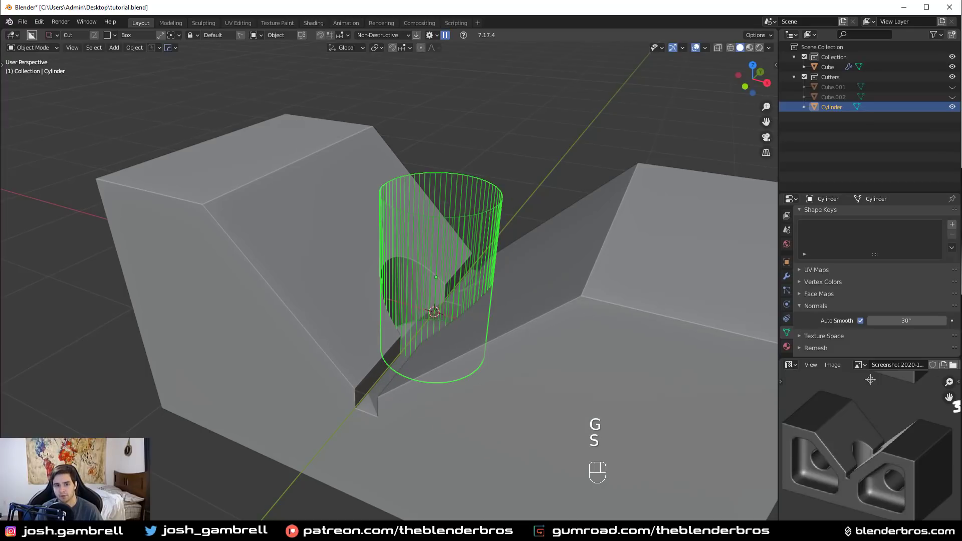
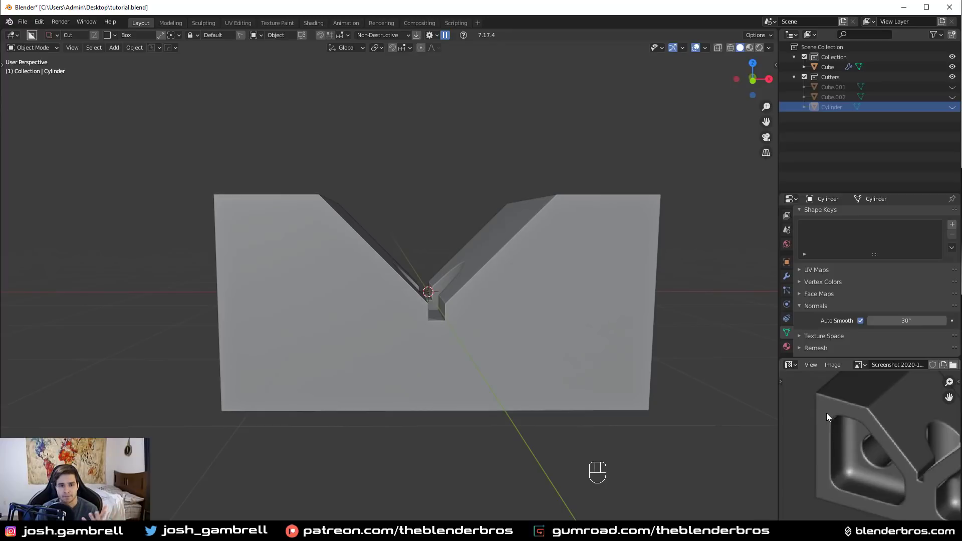
key(KP_1)
key(KP_5)
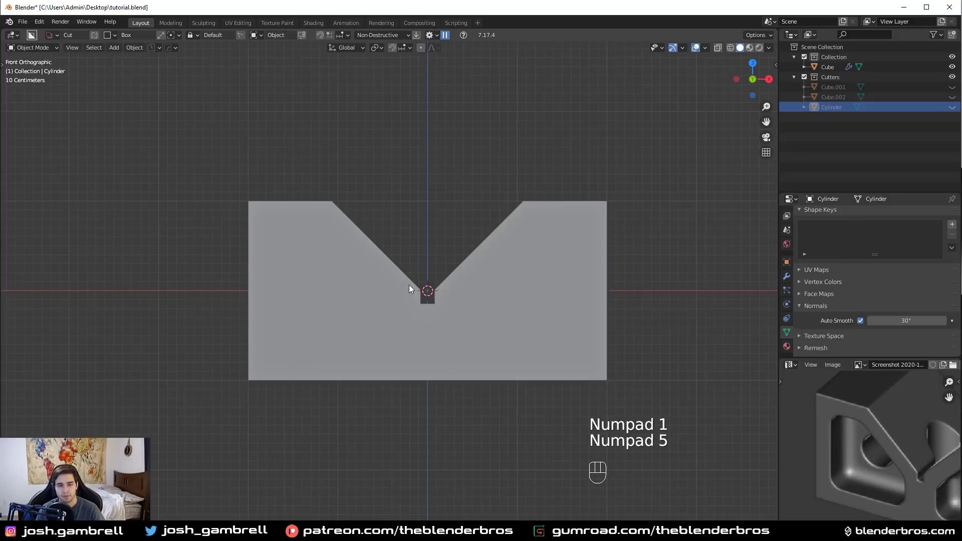
Add a cube over the block's left half and, in X-ray Edit Mode, knife-cut a slanted edge along the V slope
key(shift+a)
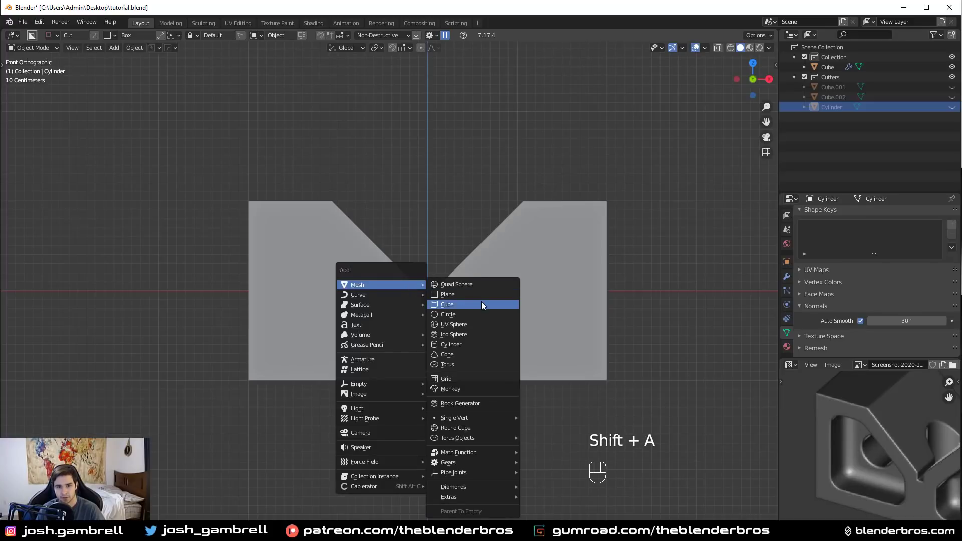
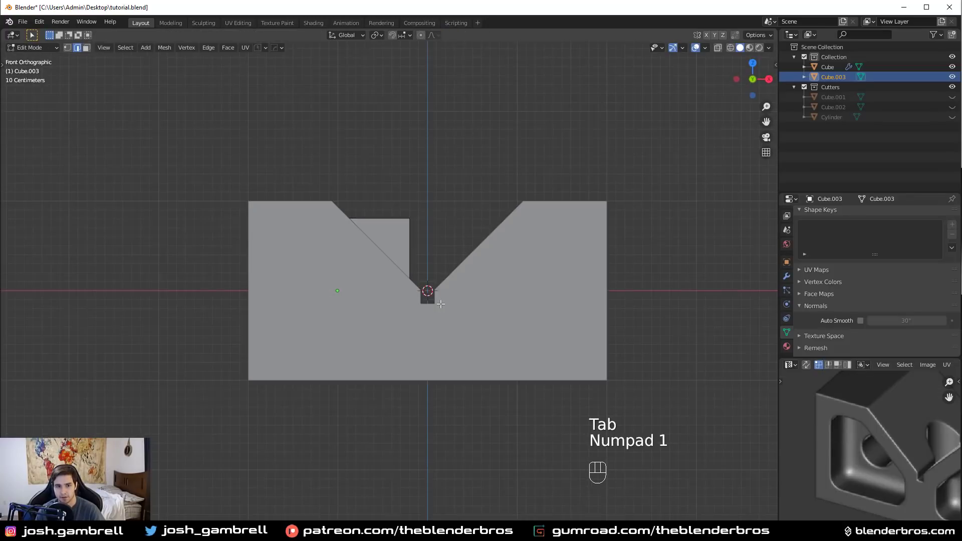
key(z)
click(347, 295)
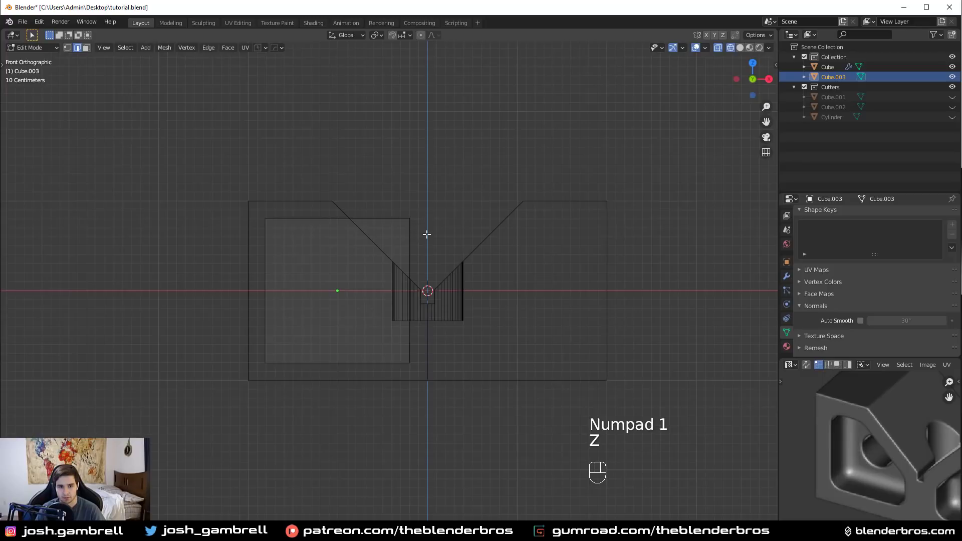
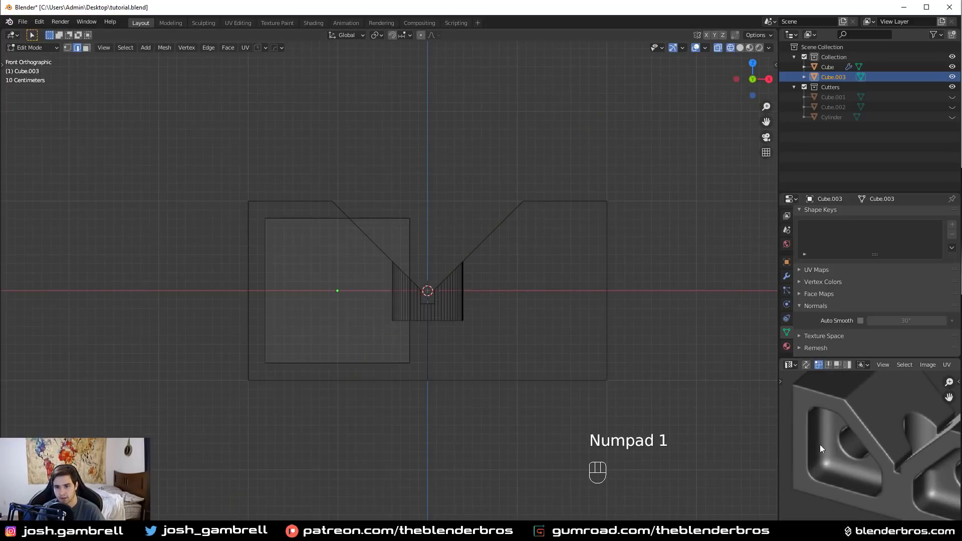
key(ctrl+b)
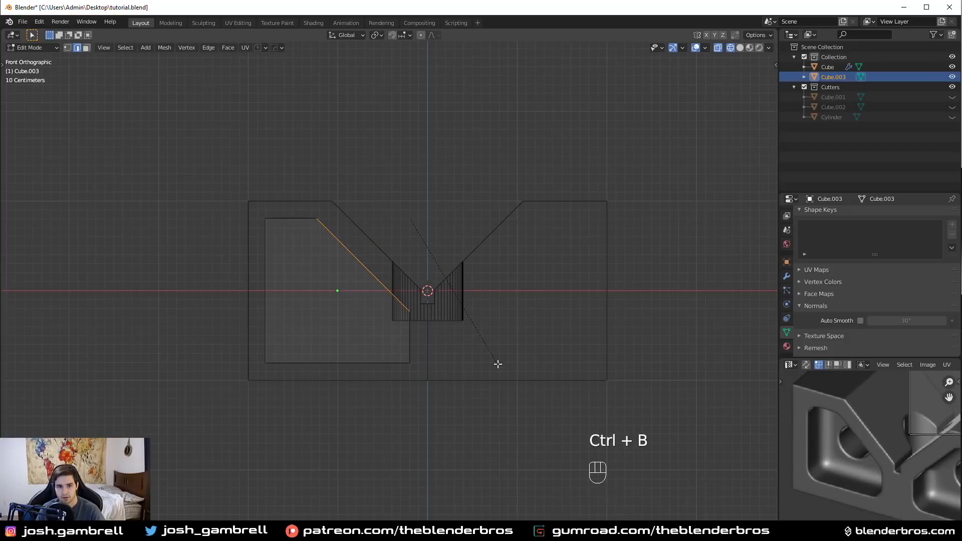
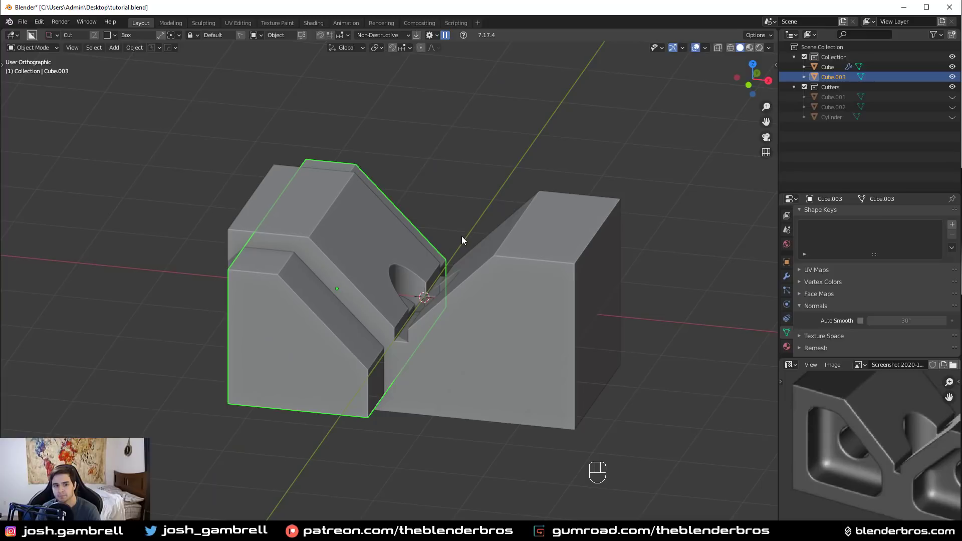
Delete old Cube.003, duplicate the V-block and show the copy in local view
key(Delete)
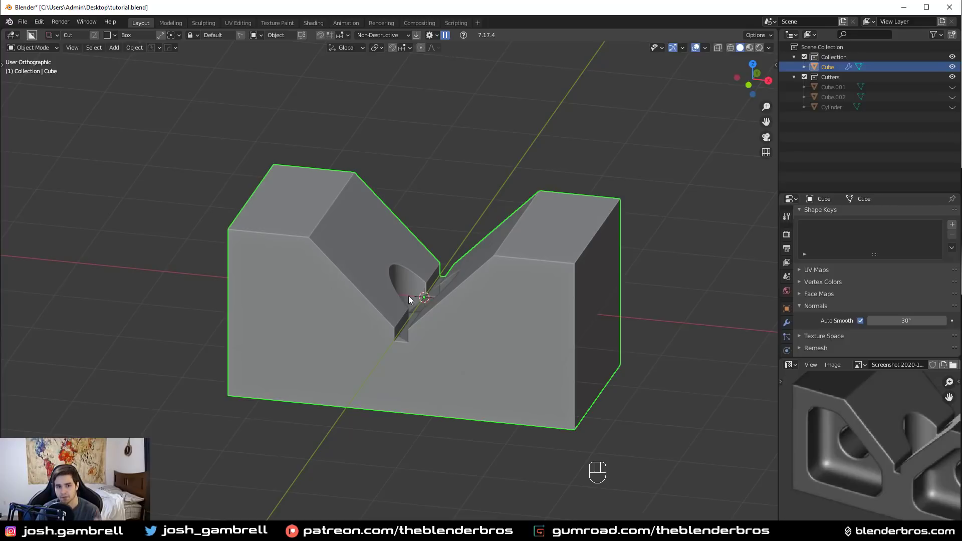
drag(493, 346, 502, 350)
key(shift+d)
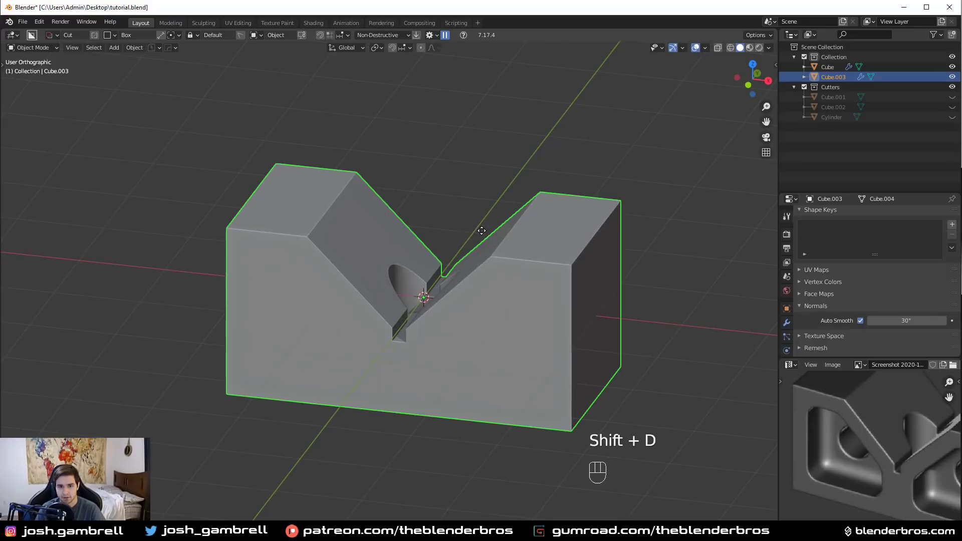
key(KP_Divide)
Delete the copy's Boolean.001 and Boolean.002 modifiers, apply its Mirror and enter Edit Mode
click(788, 325)
drag(931, 235, 925, 243)
drag(932, 233, 929, 238)
click(930, 233)
drag(930, 236, 908, 247)
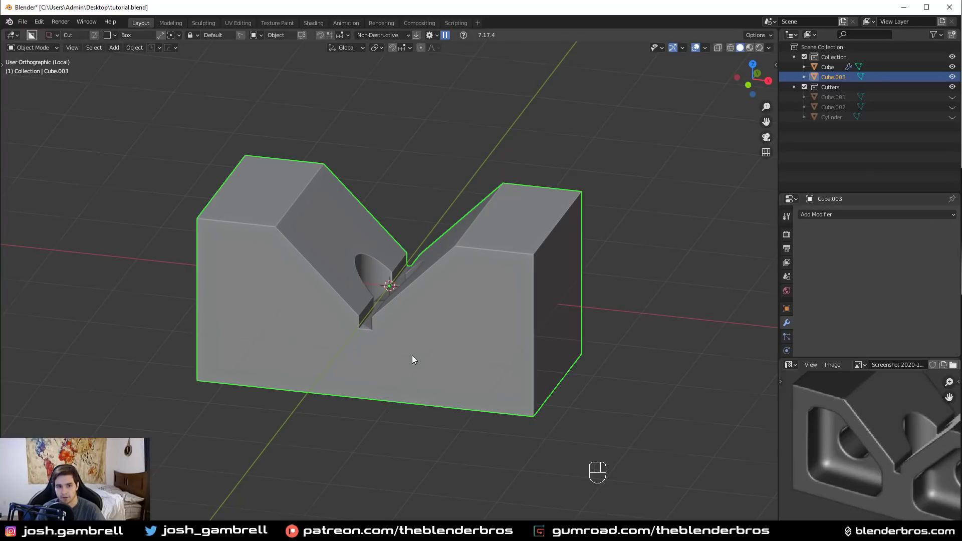
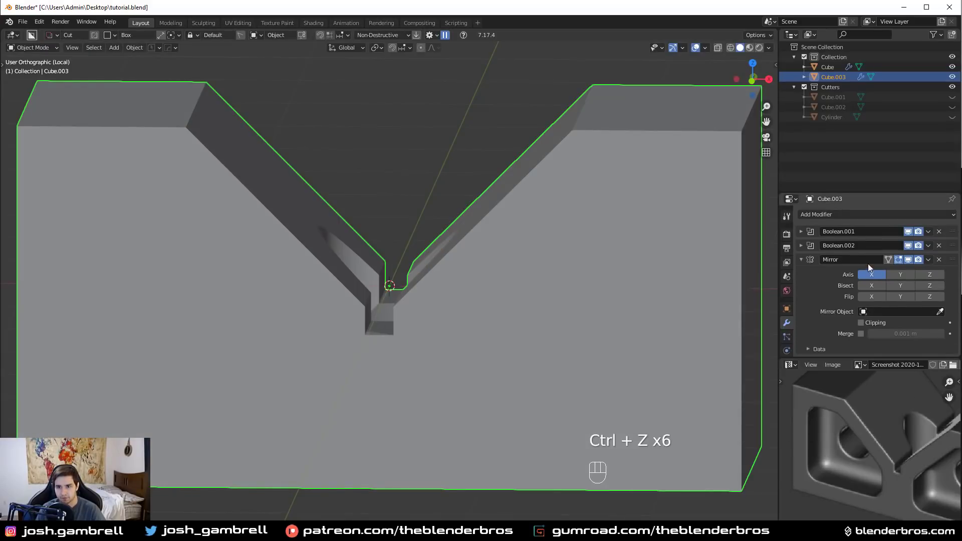
click(941, 235)
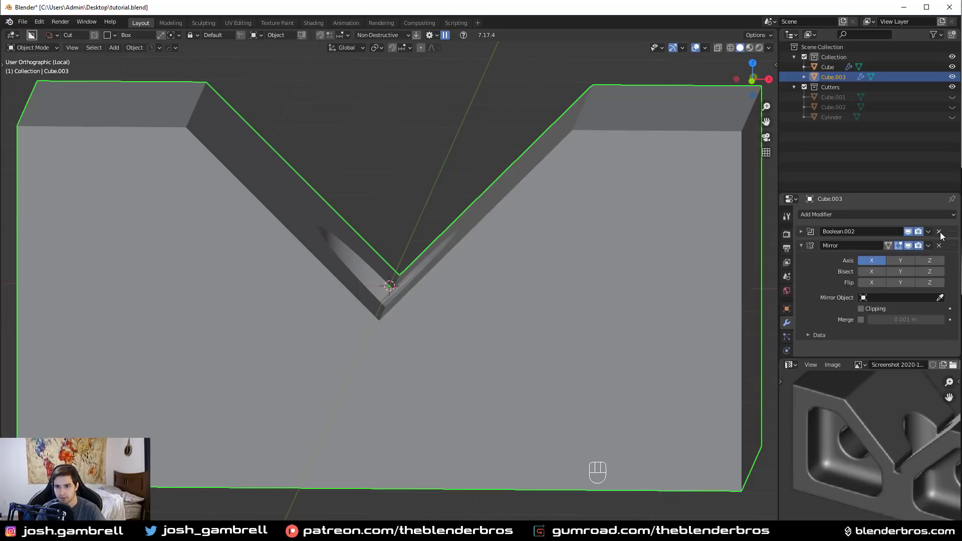
drag(931, 236, 927, 242)
click(933, 237)
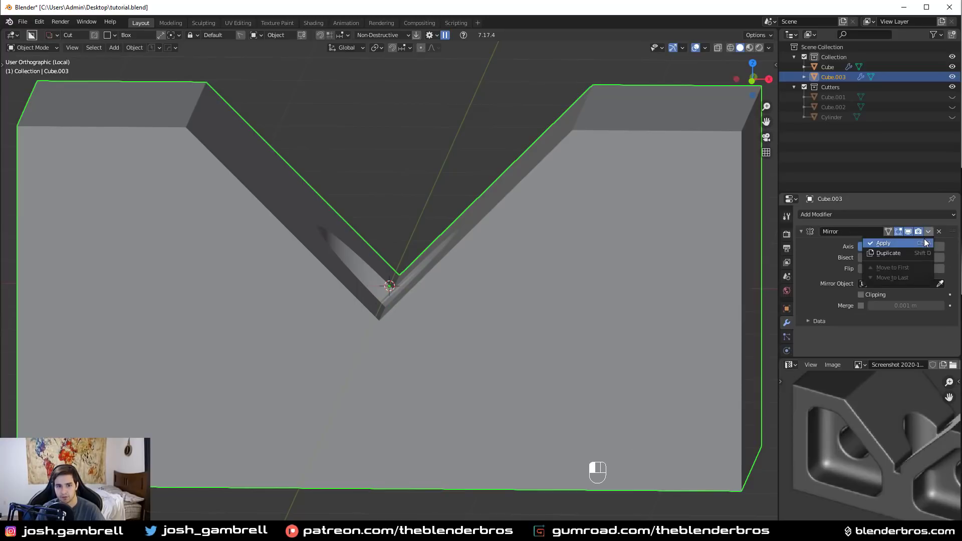
key(Tab)
Inset the large left side face and delete every other face, leaving a single panel
click(326, 352)
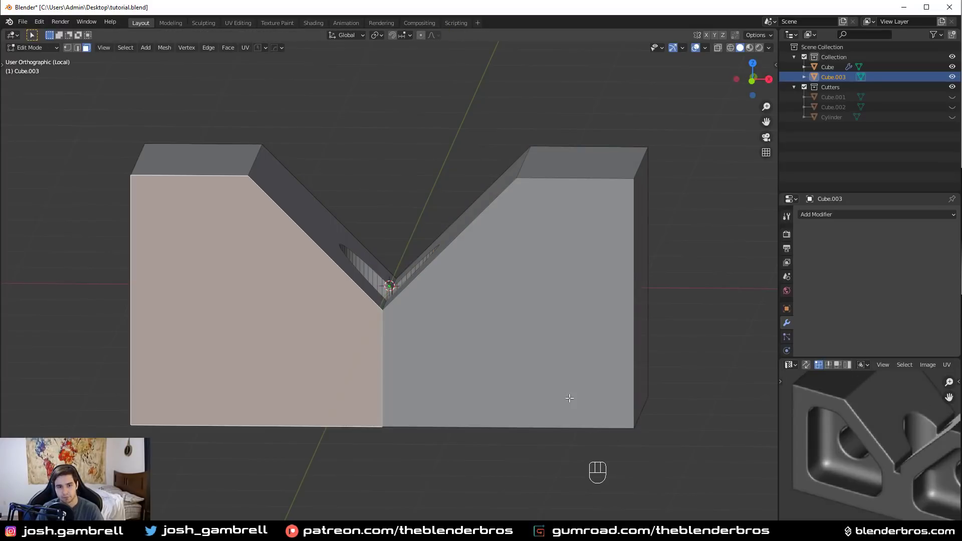
key(i)
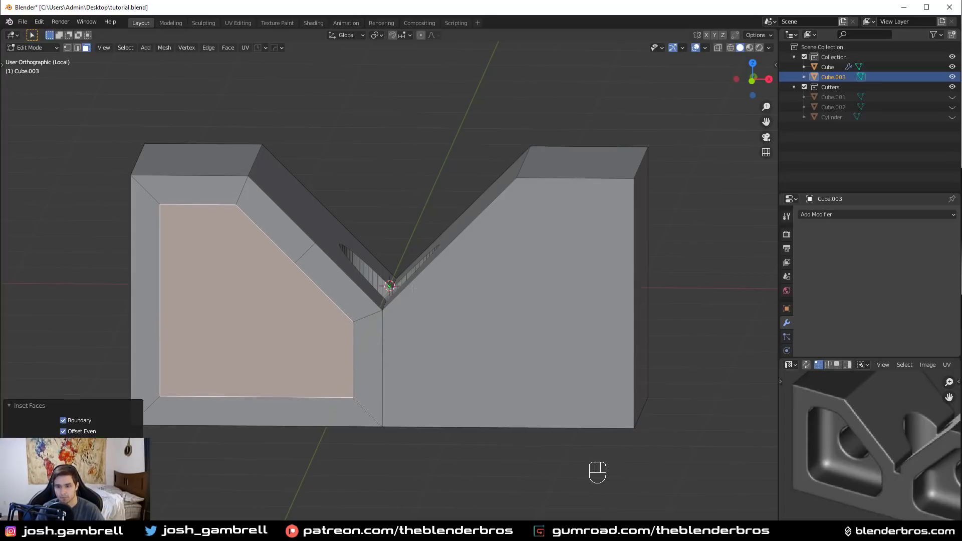
drag(442, 291, 427, 297)
drag(429, 299, 439, 303)
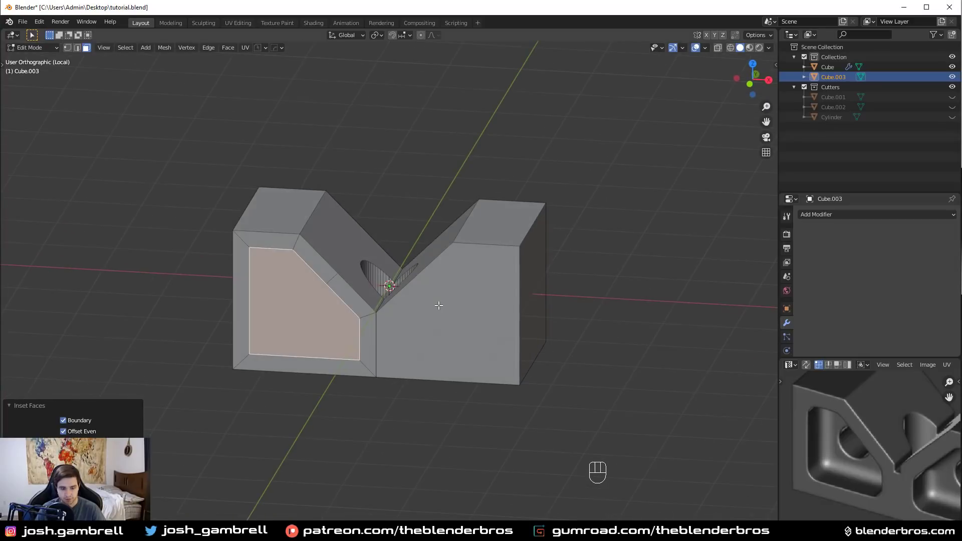
key(ctrl+i)
key(x)
click(431, 332)
Leave edit mode and local view, then nudge the panel against the block's side
key(Tab)
key(KP_Divide)
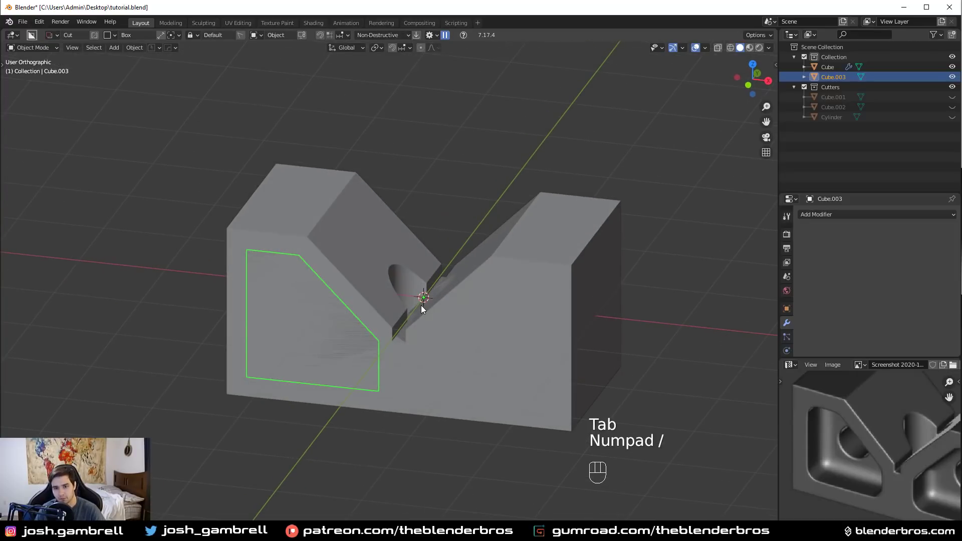
drag(411, 322, 393, 338)
click(396, 337)
key(g)
drag(347, 371, 367, 340)
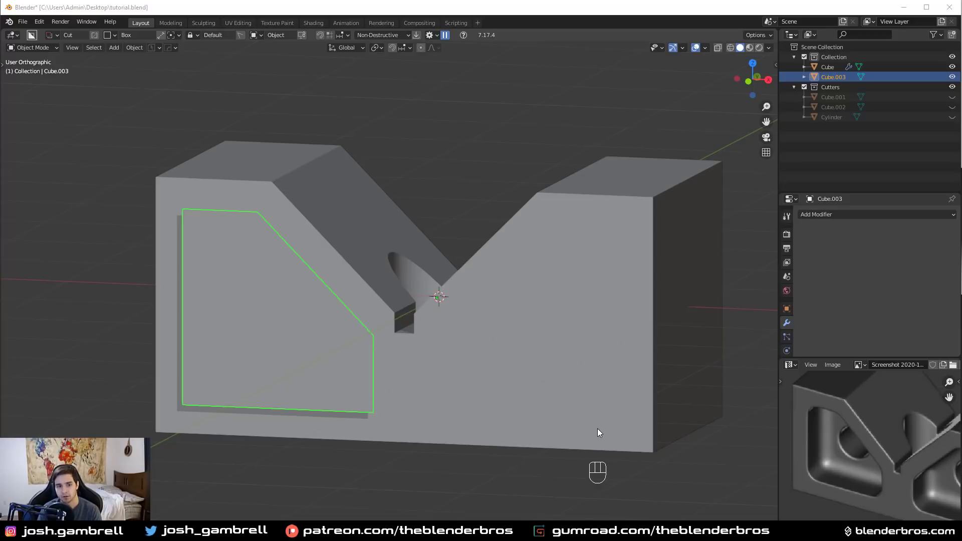
Extrude the whole panel along its normal and try a boolean difference on the block
drag(355, 396, 316, 413)
key(Tab)
key(a)
key(e)
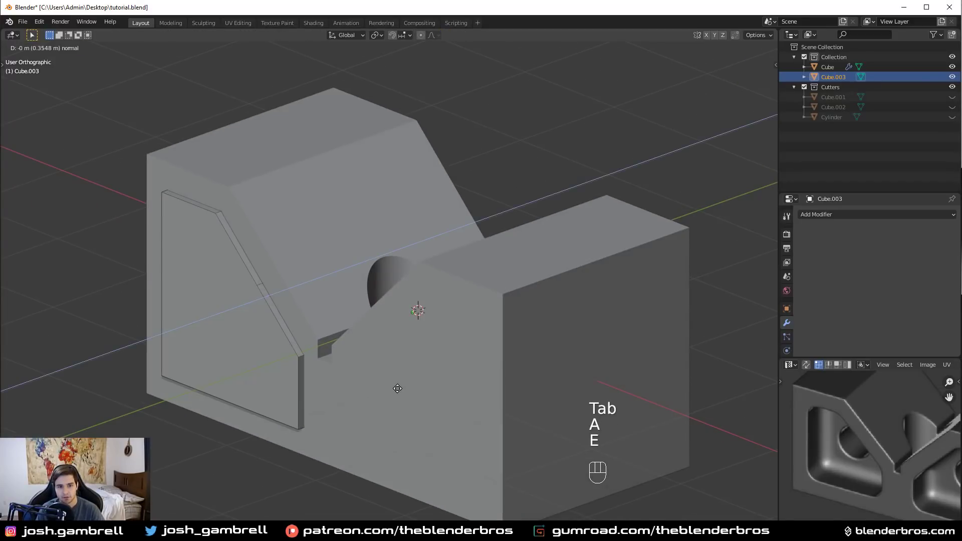
key(Tab)
key(ctrl+KP_Subtract)
Undo the trial extrusion and cut, restoring the flat panel on the left face
key(ctrl+z)
key(ctrl+z)
key(ctrl+z)
key(ctrl+z)
key(Tab)
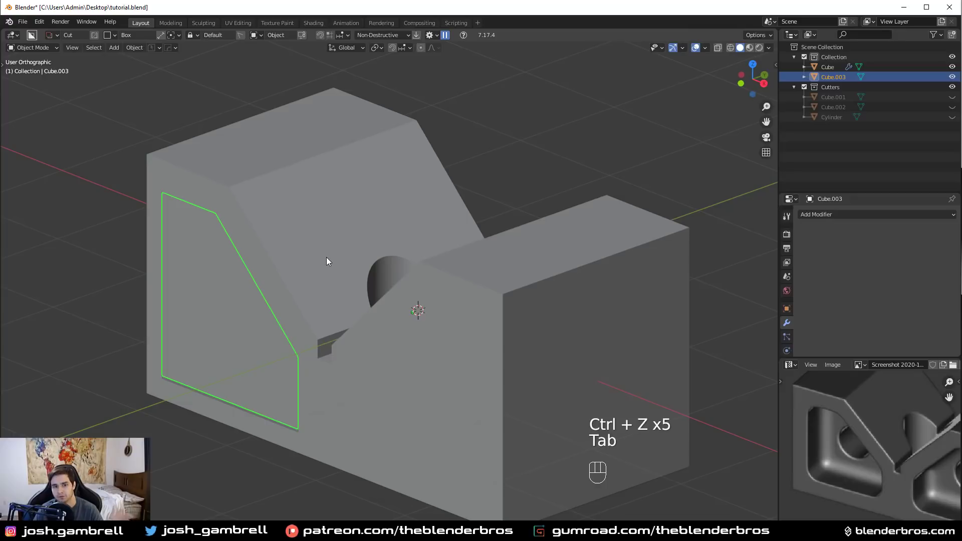
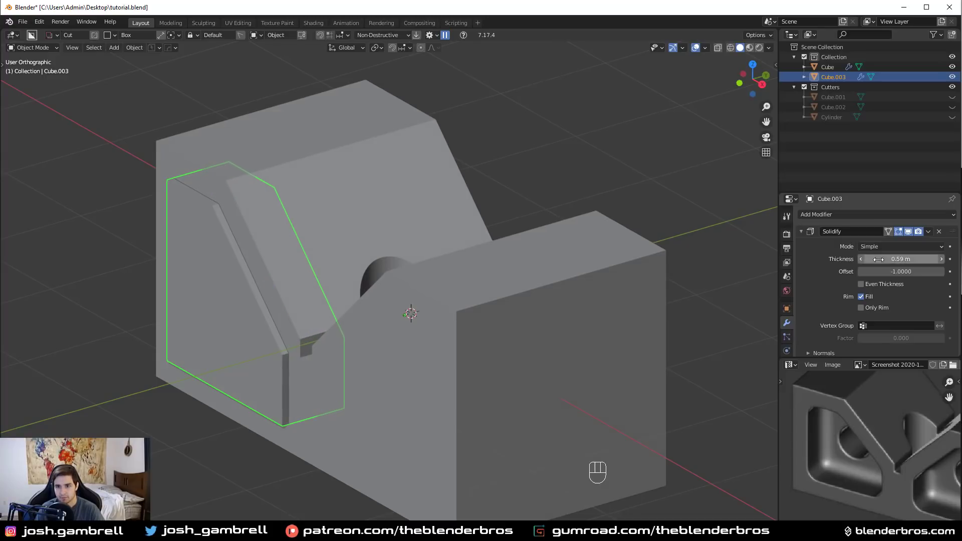
Boolean-cut the panel out of the block and set its Solidify thickness to 0.45 m
click(558, 273)
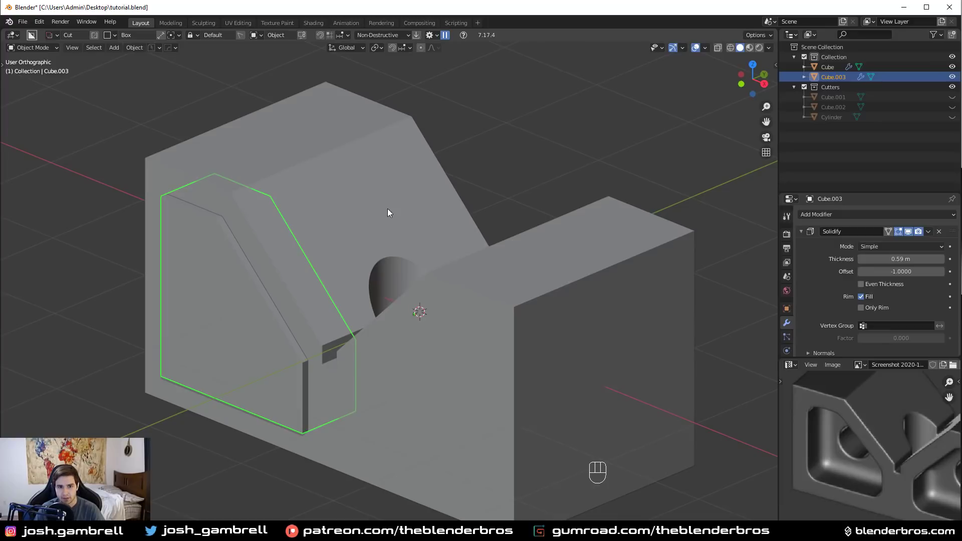
click(403, 191)
key(ctrl+KP_Subtract)
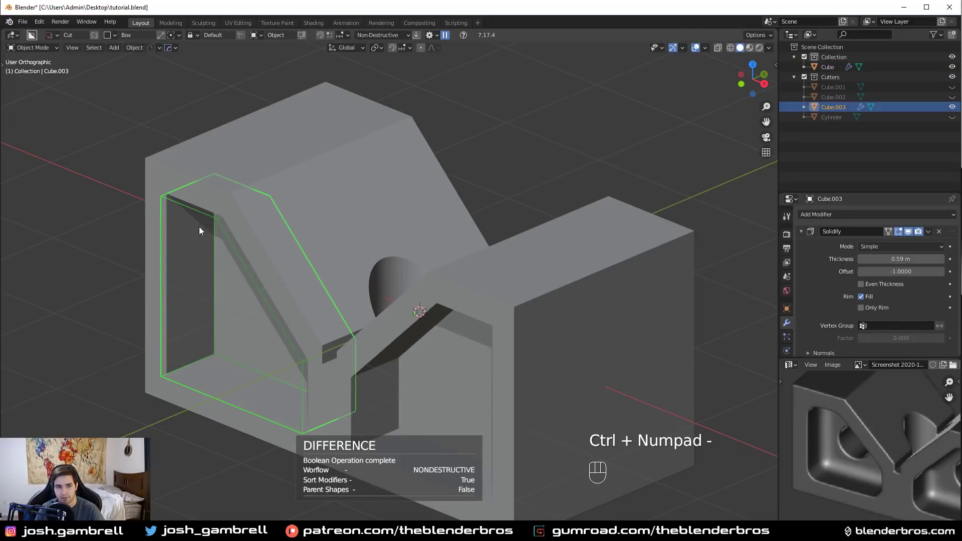
click(222, 221)
click(221, 221)
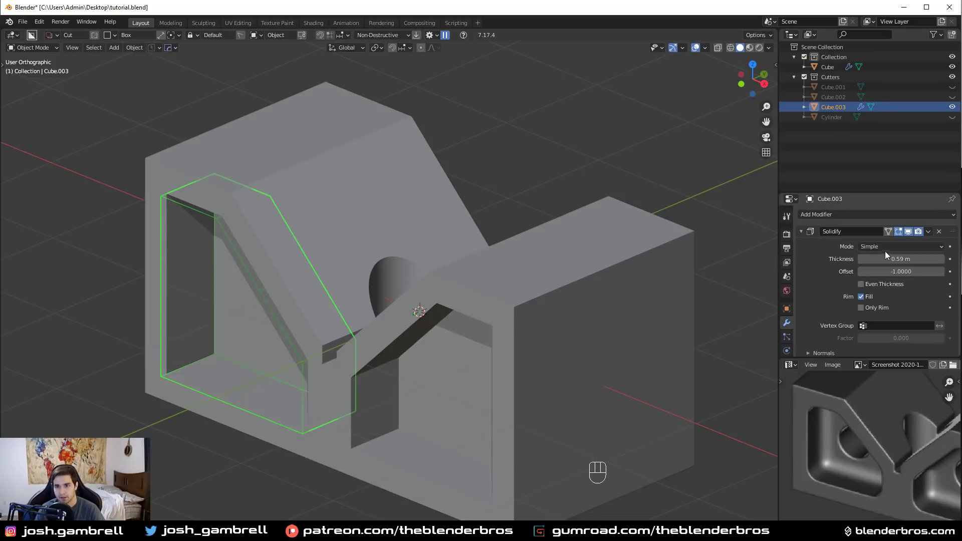
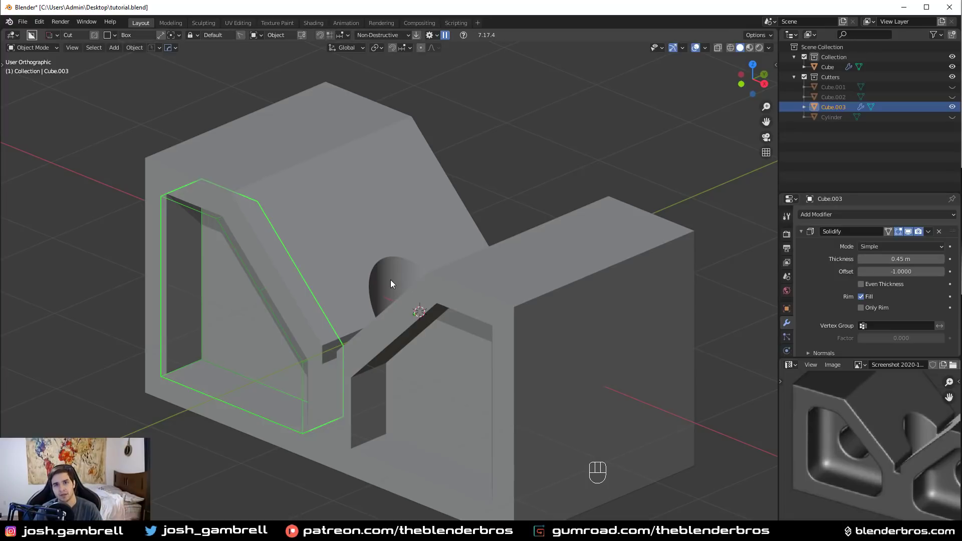
Orbit and zoom to inspect the new slope-following pocket from several angles
drag(379, 379, 411, 371)
drag(417, 425, 496, 328)
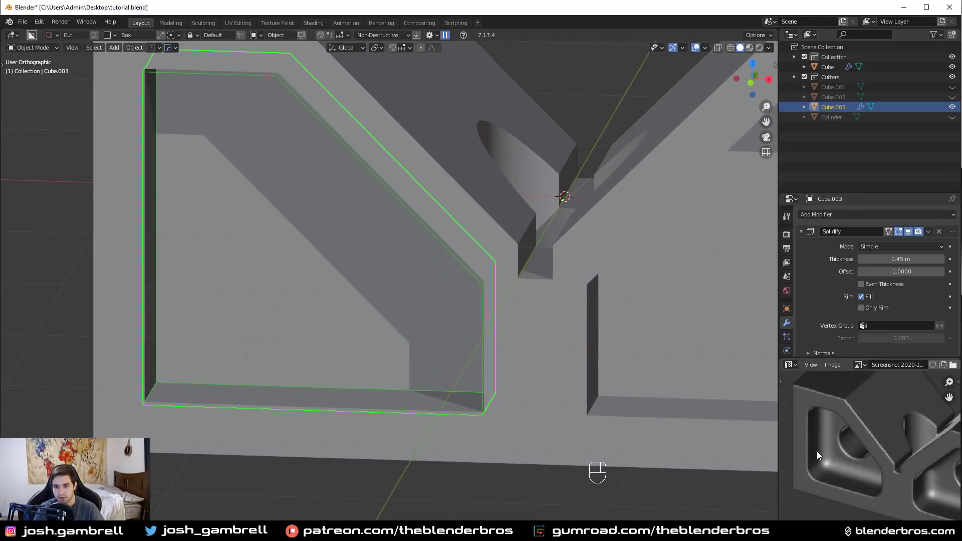
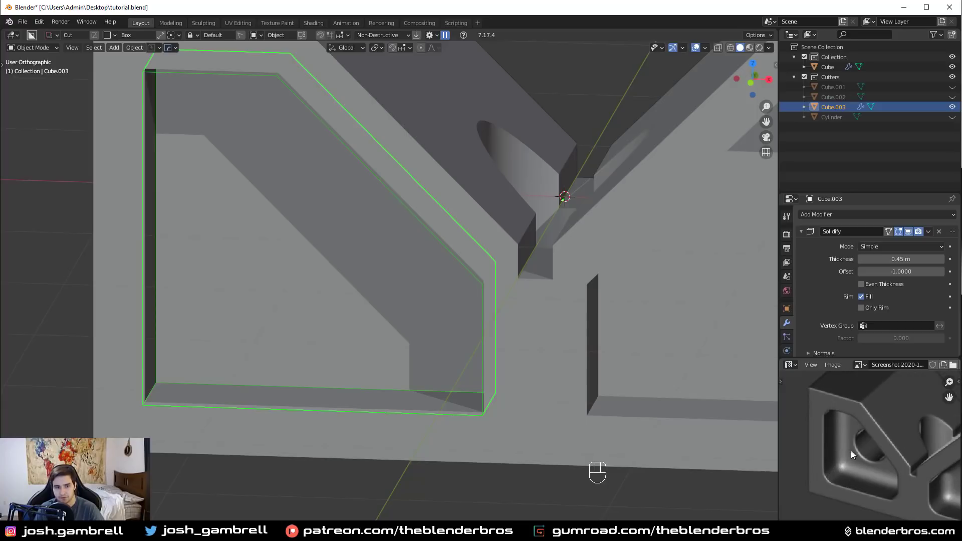
drag(416, 354, 389, 361)
middle_click(433, 334)
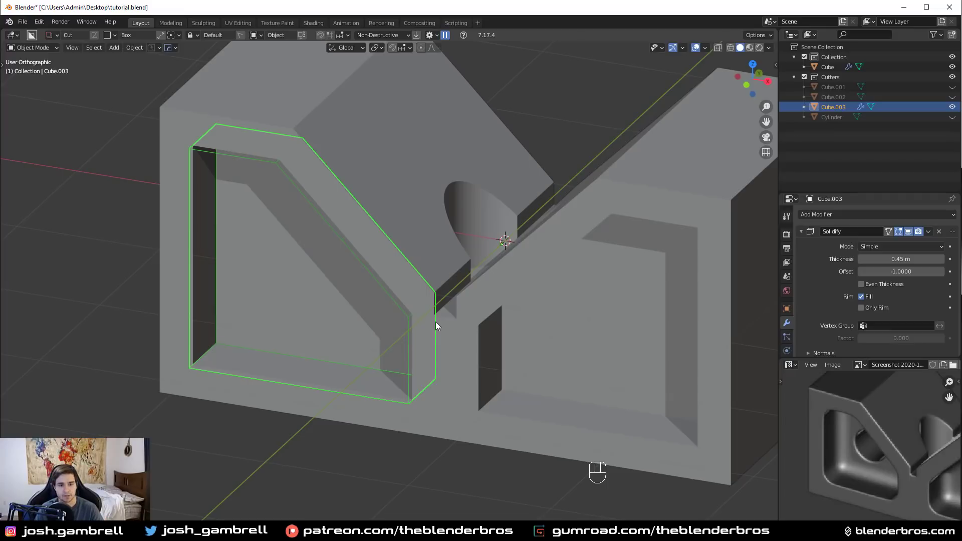
middle_click(343, 327)
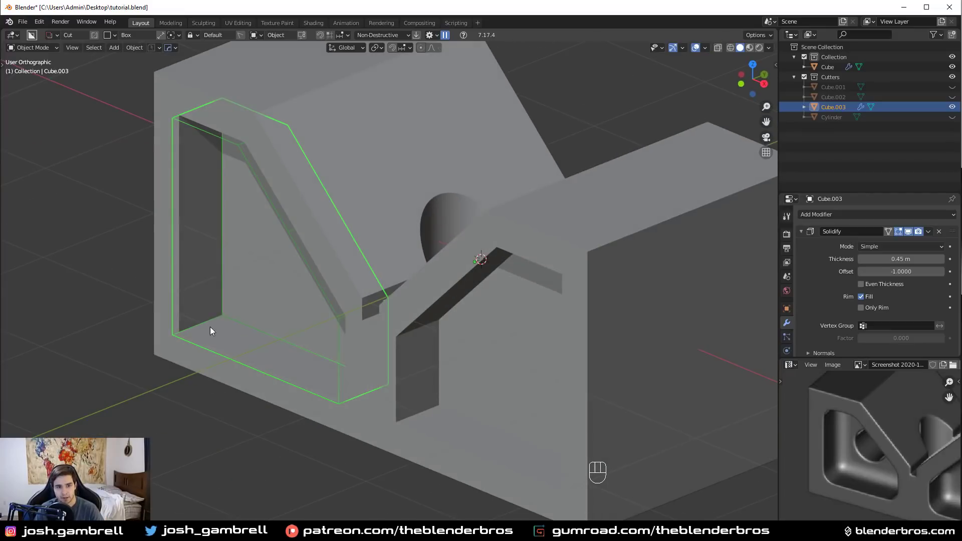
Adjust a cutter vertex in edit mode, then hide the Solidify thickness in the viewport
click(347, 341)
key(Tab)
click(346, 340)
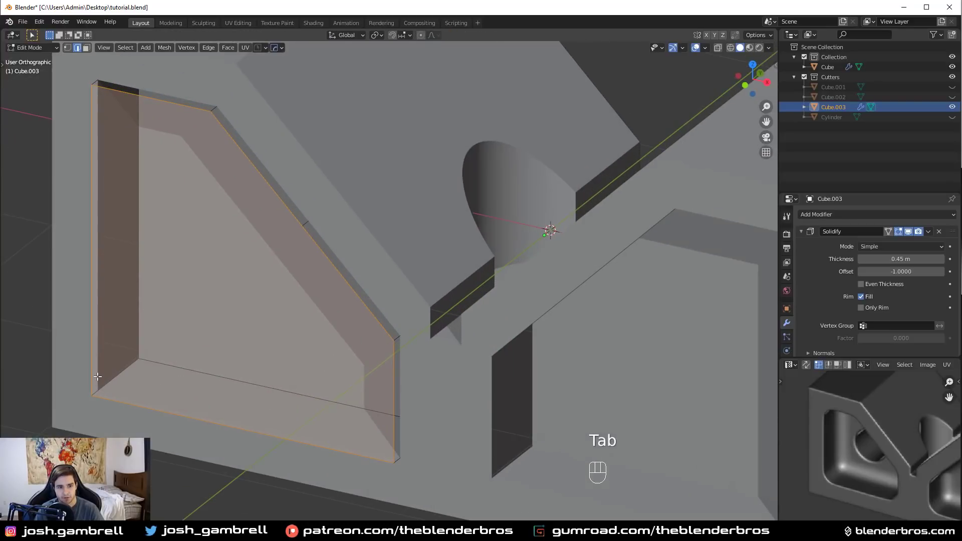
drag(101, 373, 106, 397)
click(132, 365)
key(Tab)
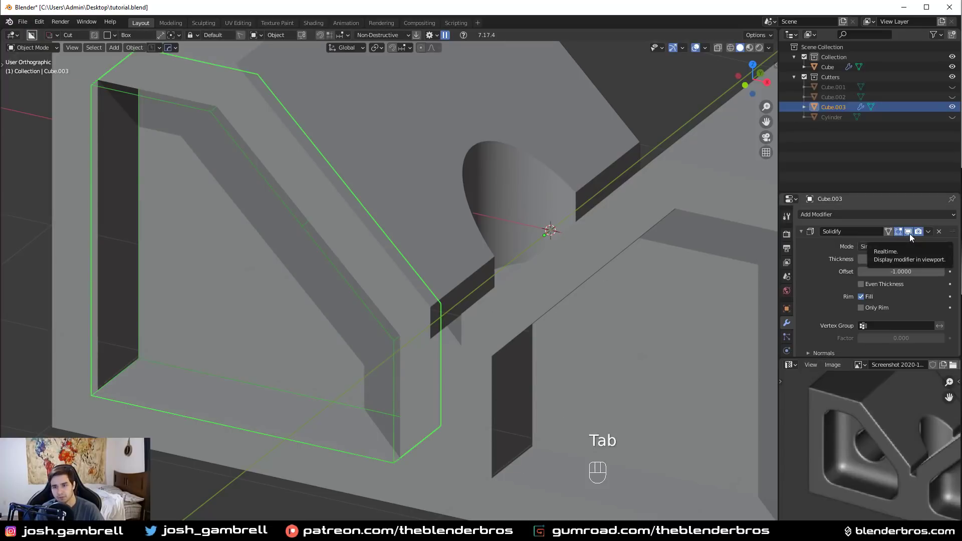
click(911, 237)
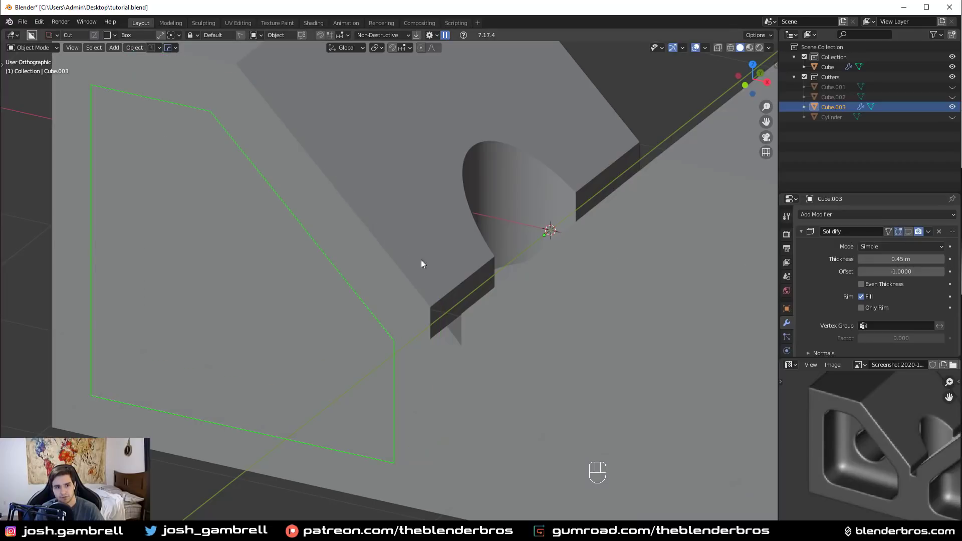
Move the panel's bottom corner points, apply the Solidify and start editing the thickened mesh
key(Tab)
drag(377, 281, 410, 267)
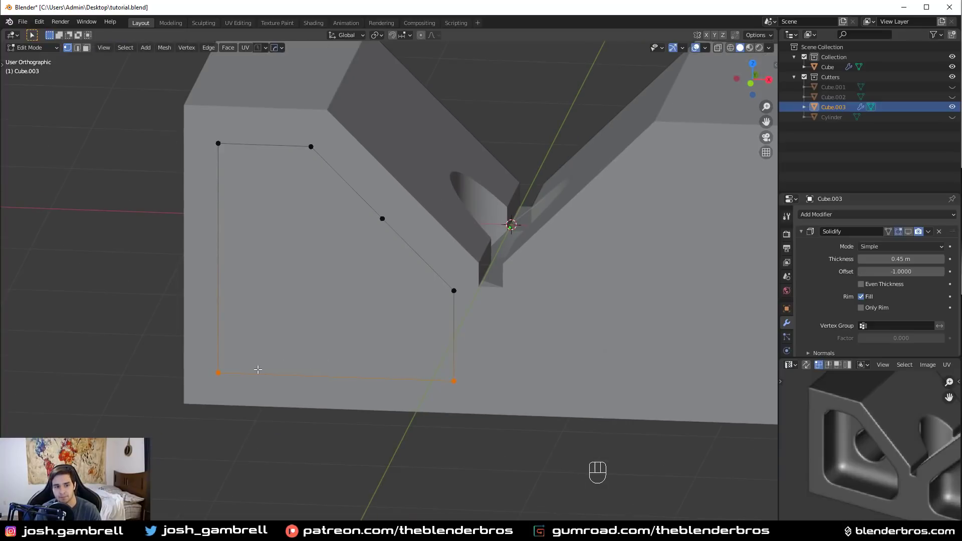
click(911, 234)
key(Tab)
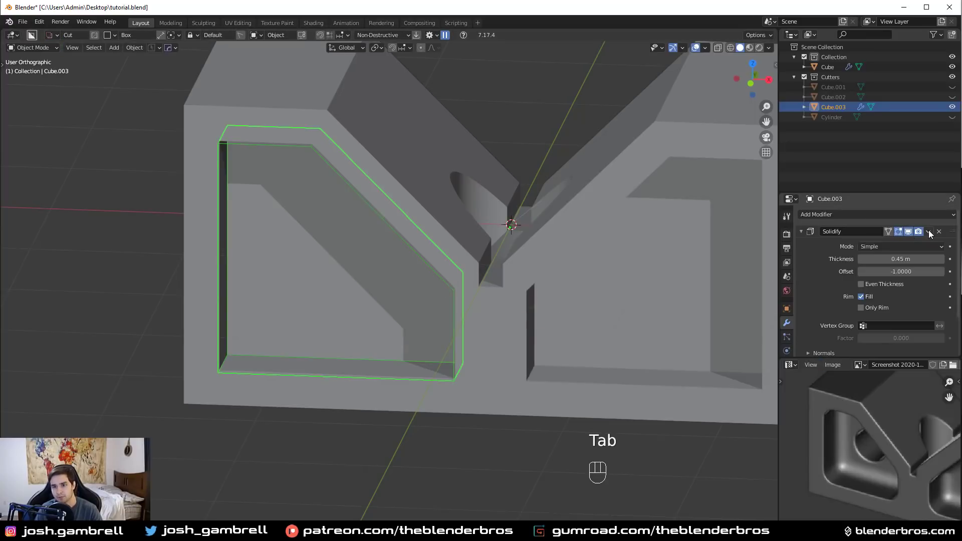
drag(931, 233, 880, 250)
click(317, 352)
key(Tab)
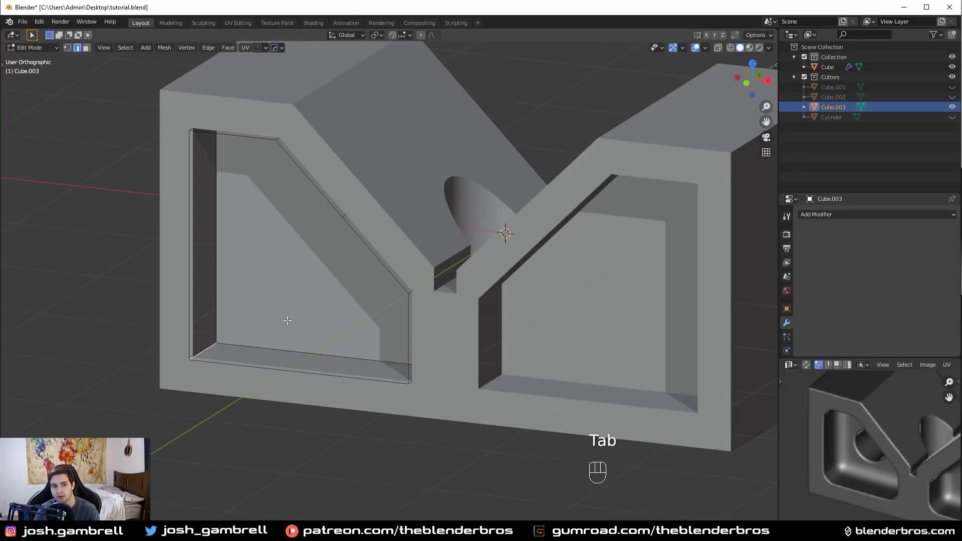
click(420, 294)
Undo the apply and slide a vertex along the slanted edge so it follows the V-groove
key(ctrl+z)
key(ctrl+z)
key(ctrl+z)
click(802, 235)
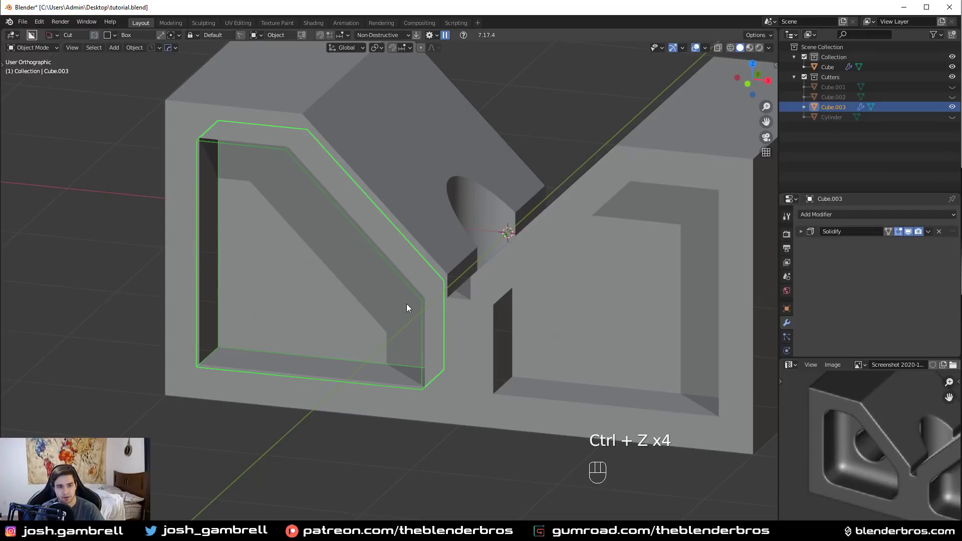
key(Tab)
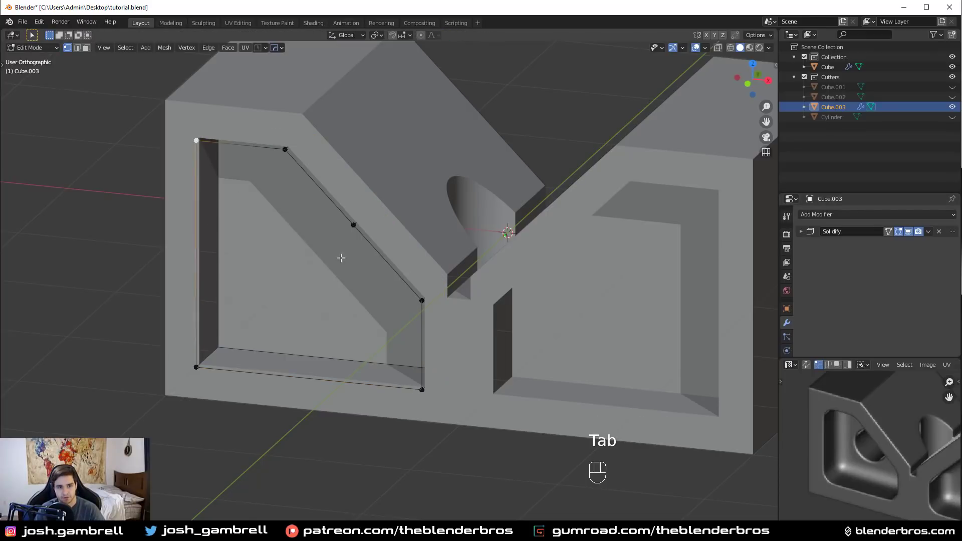
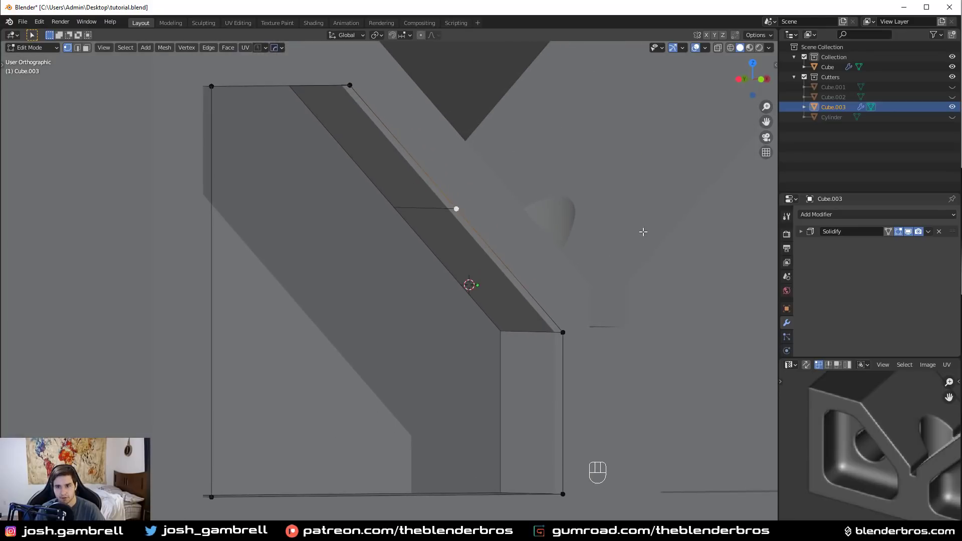
key(ctrl+x)
drag(494, 239, 459, 237)
drag(321, 330, 321, 350)
drag(186, 432, 187, 207)
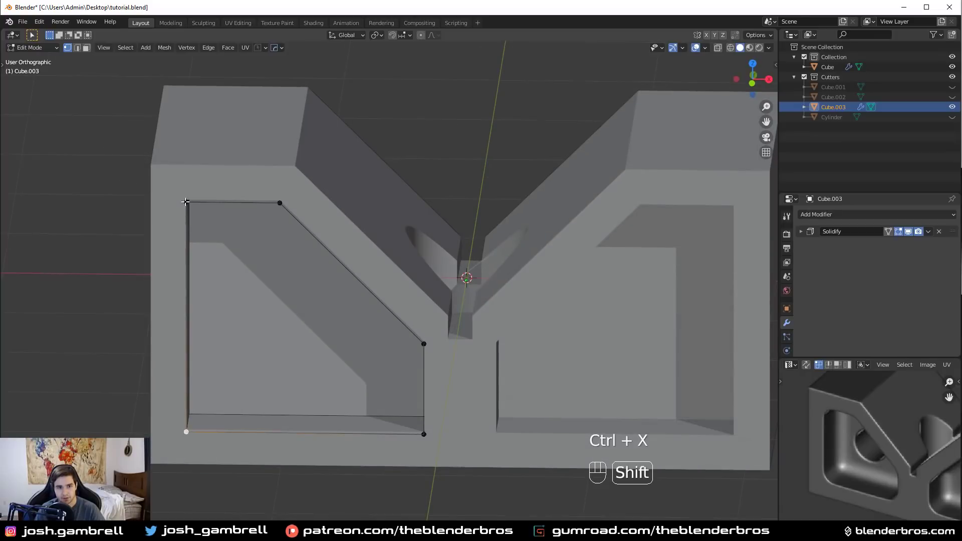
drag(272, 201, 426, 426)
middle_click(494, 387)
Try a many-segment vertex bevel on the cutter's corners, then undo it back to sharp
key(ctrl+shift+b)
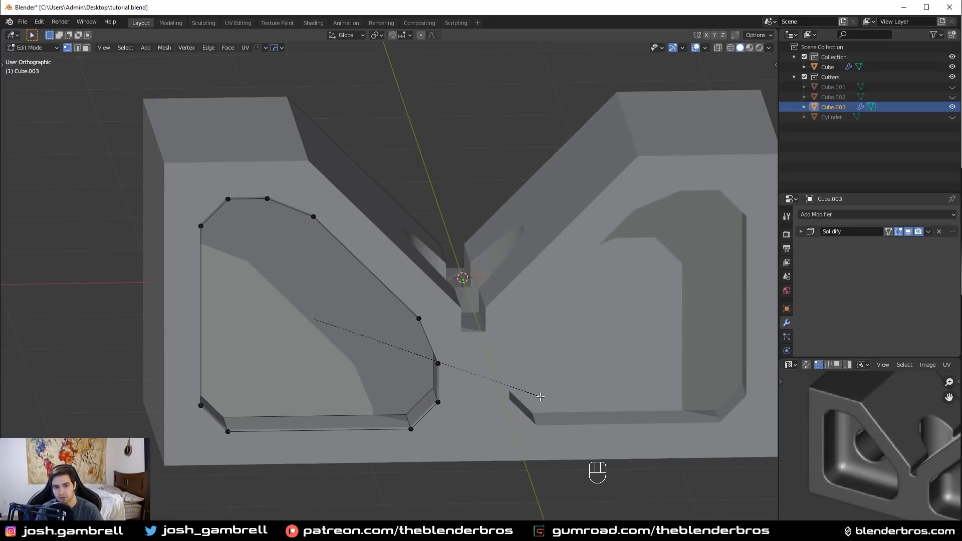
click(493, 403)
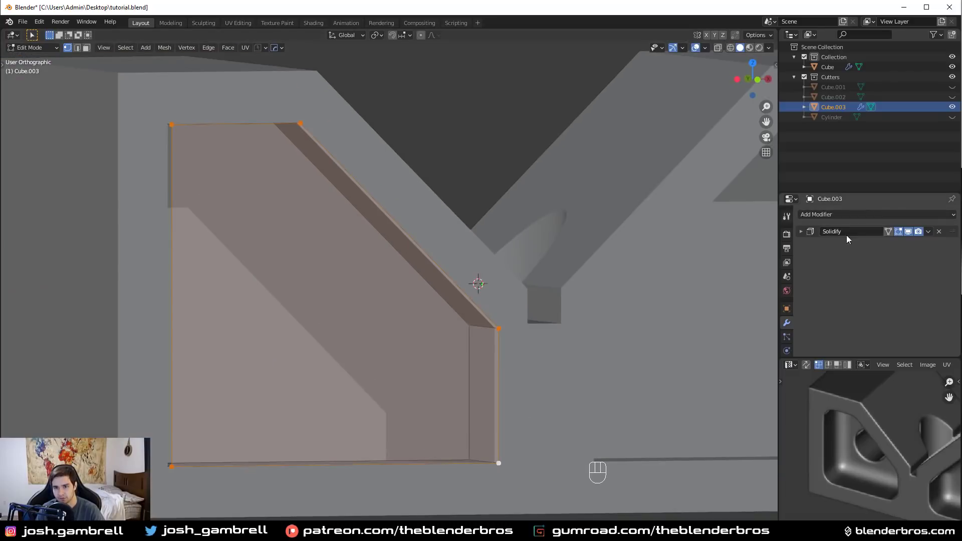
drag(504, 325, 535, 351)
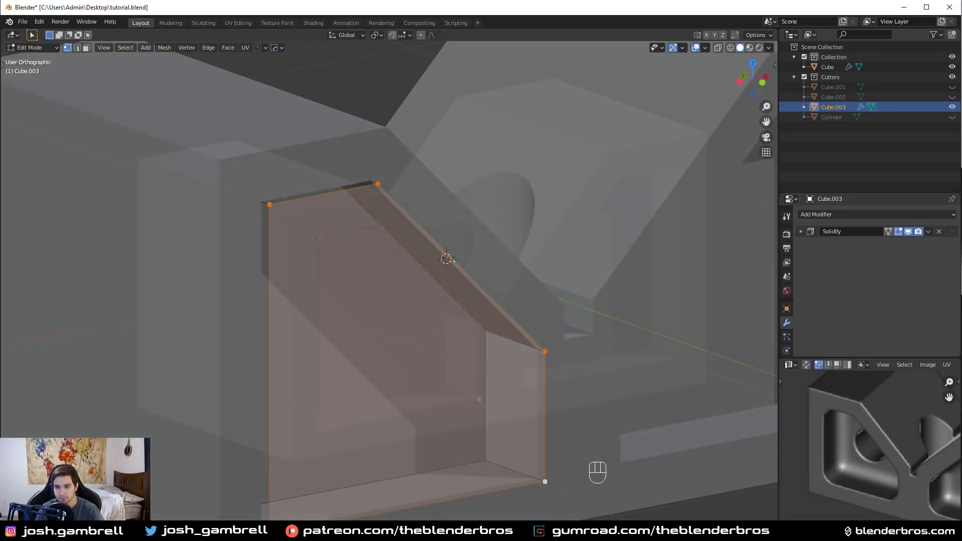
drag(501, 372, 480, 363)
key(ctrl+shift+b)
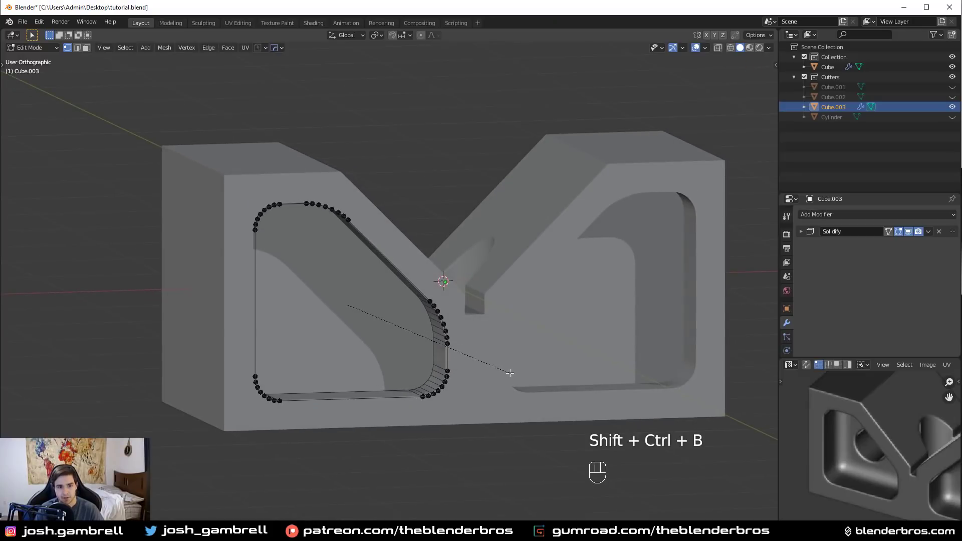
key(Tab)
key(Tab)
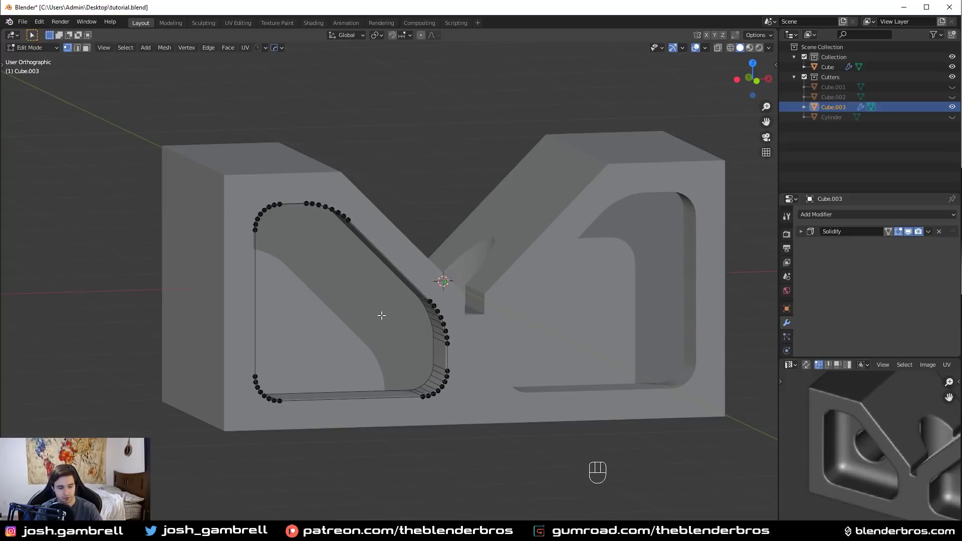
key(ctrl+z)
key(ctrl+z)
key(ctrl+z)
Add a Bevel modifier to the cutter and move it above Solidify
key(Tab)
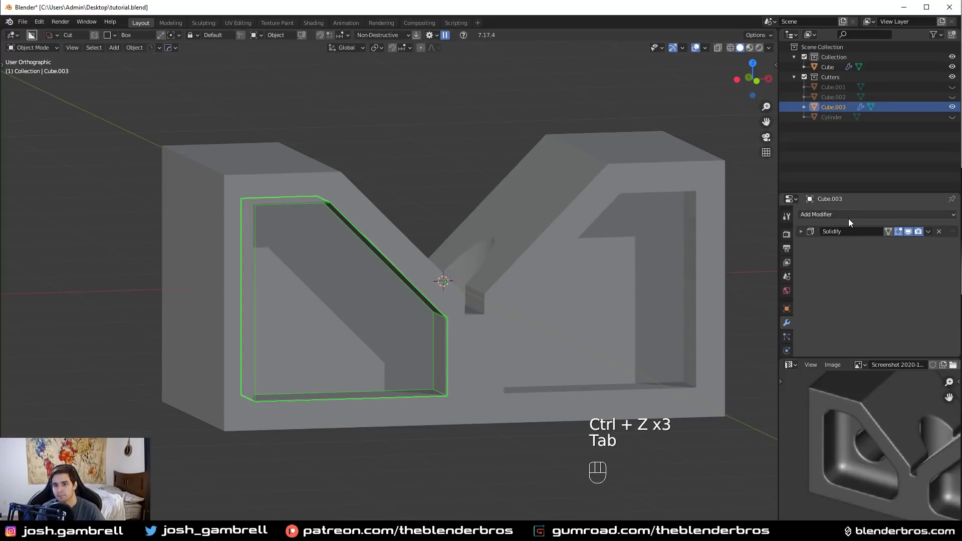
drag(854, 216, 769, 251)
drag(640, 341, 537, 416)
drag(536, 417, 590, 378)
drag(490, 382, 568, 301)
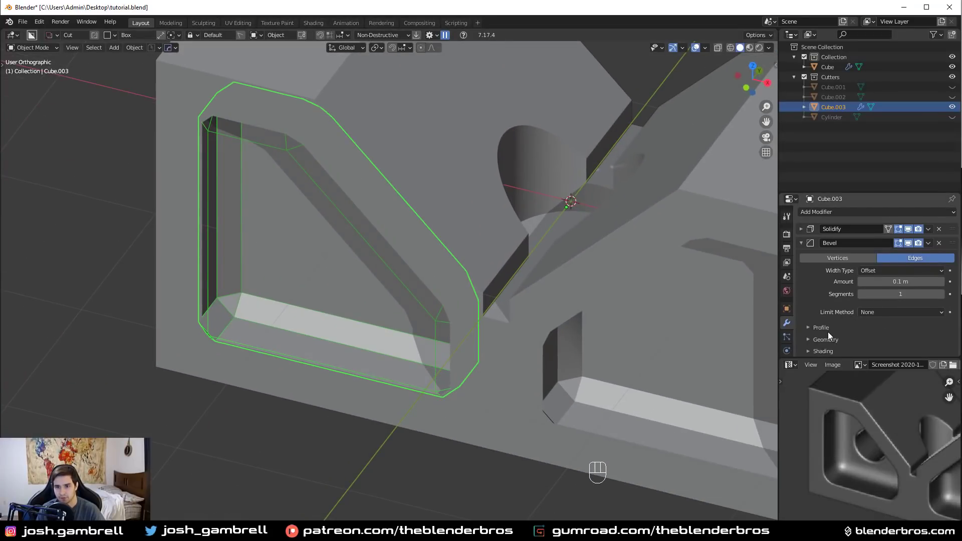
click(832, 340)
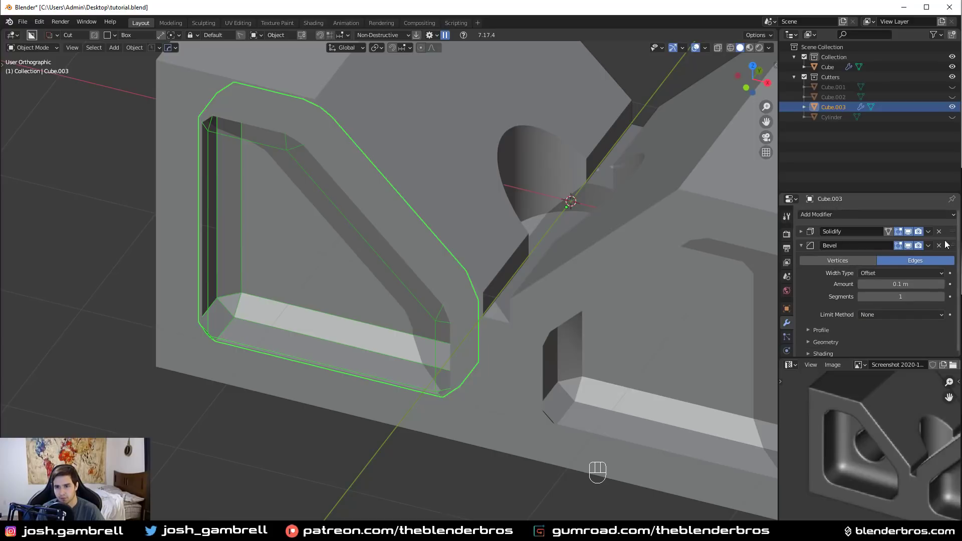
drag(954, 250, 955, 223)
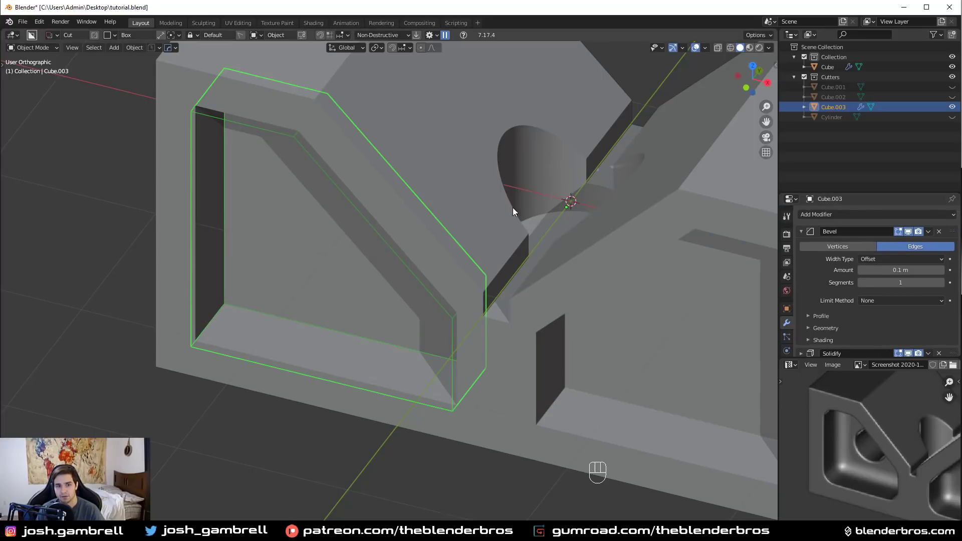
Set the bevel to Vertices mode with 0.16 m width and 14 segments
click(828, 339)
click(831, 275)
click(833, 330)
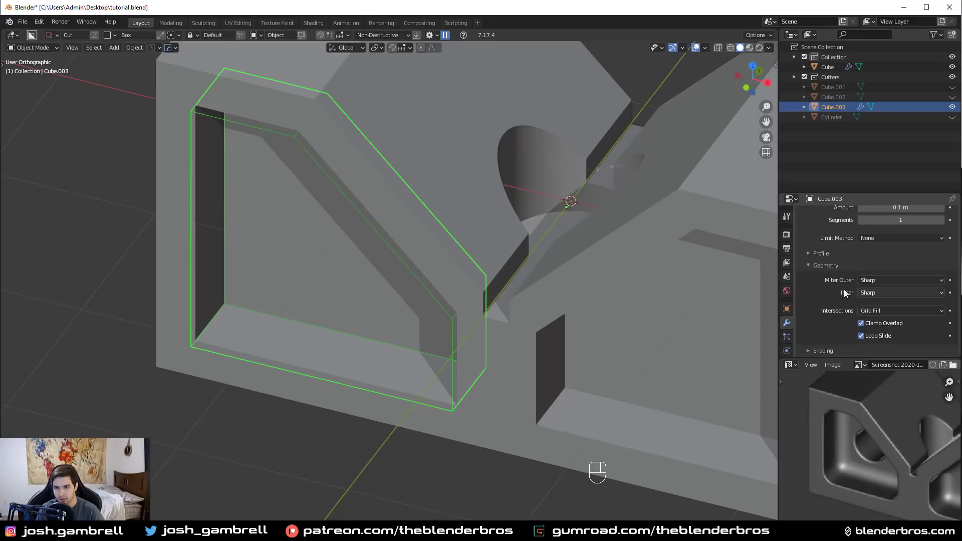
click(878, 262)
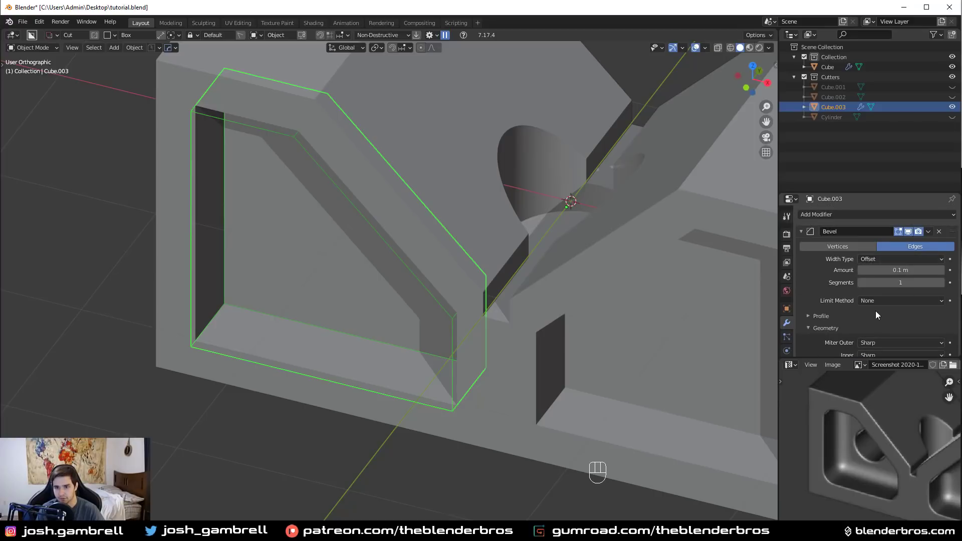
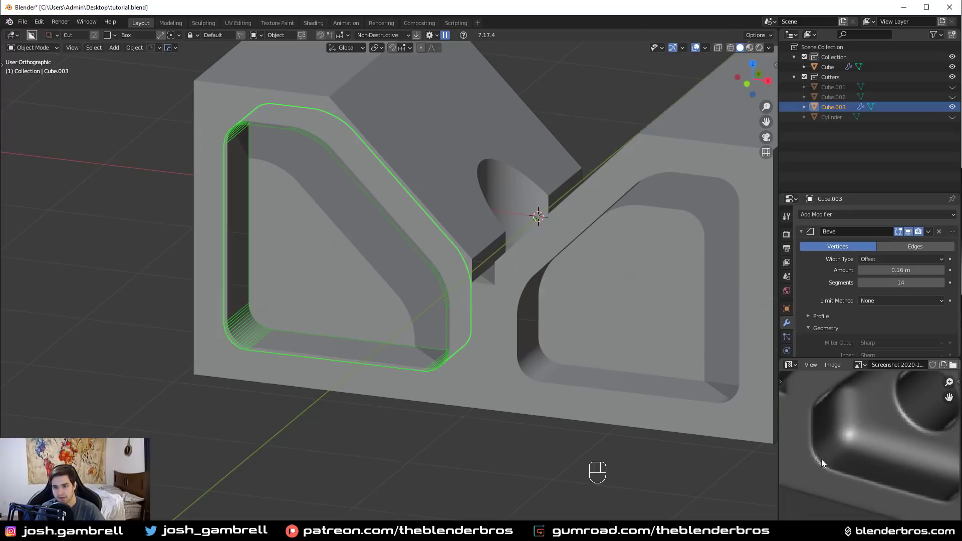
Add Bevel.001 with 11 segments and 30° angle limit, placing Solidify between the two bevels
click(803, 237)
drag(518, 277, 528, 286)
drag(840, 217, 769, 249)
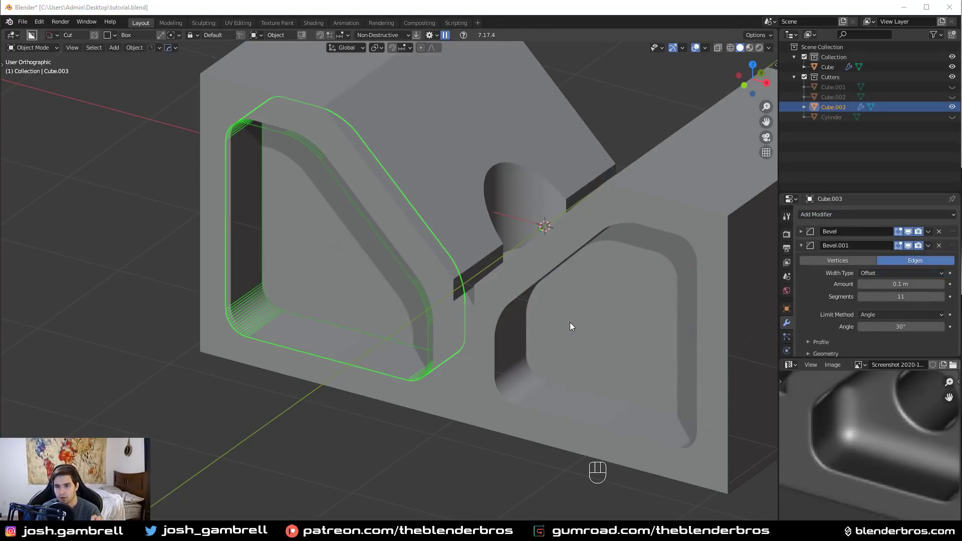
drag(804, 247, 874, 252)
drag(953, 254, 953, 280)
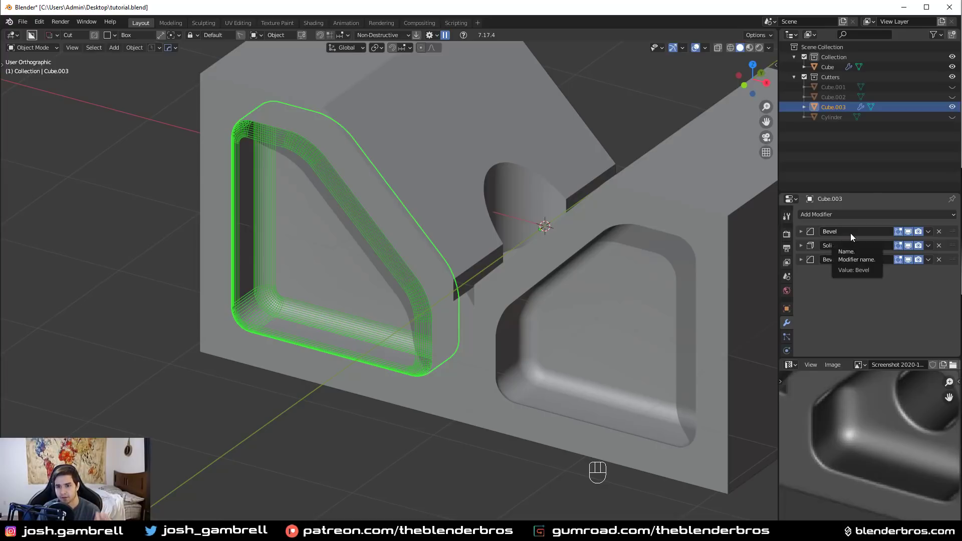
Toggle the first bevel's and Solidify's viewport visibility while viewing the block from the side
middle_click(536, 357)
right_click(913, 260)
right_click(912, 248)
drag(910, 236, 511, 279)
drag(511, 279, 469, 281)
click(384, 172)
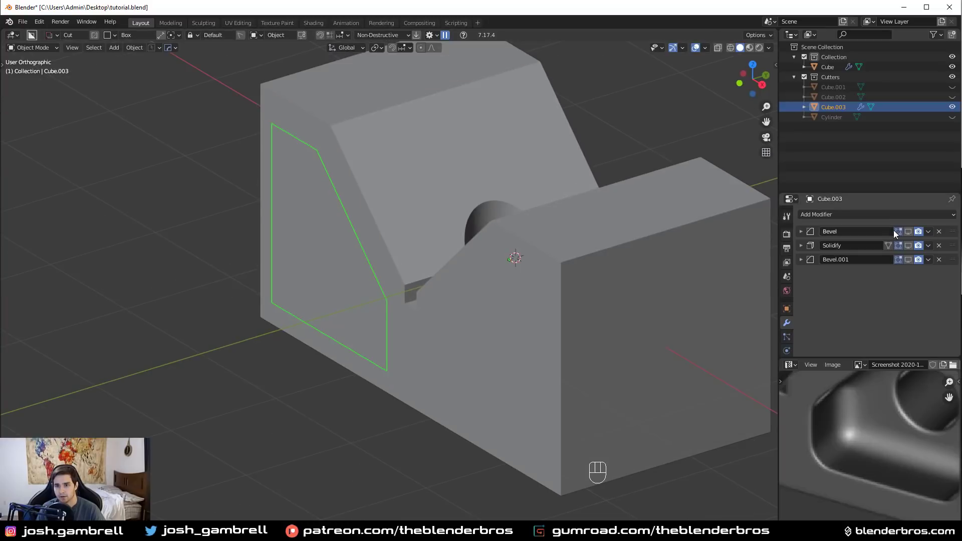
click(912, 235)
drag(807, 234, 846, 263)
click(805, 236)
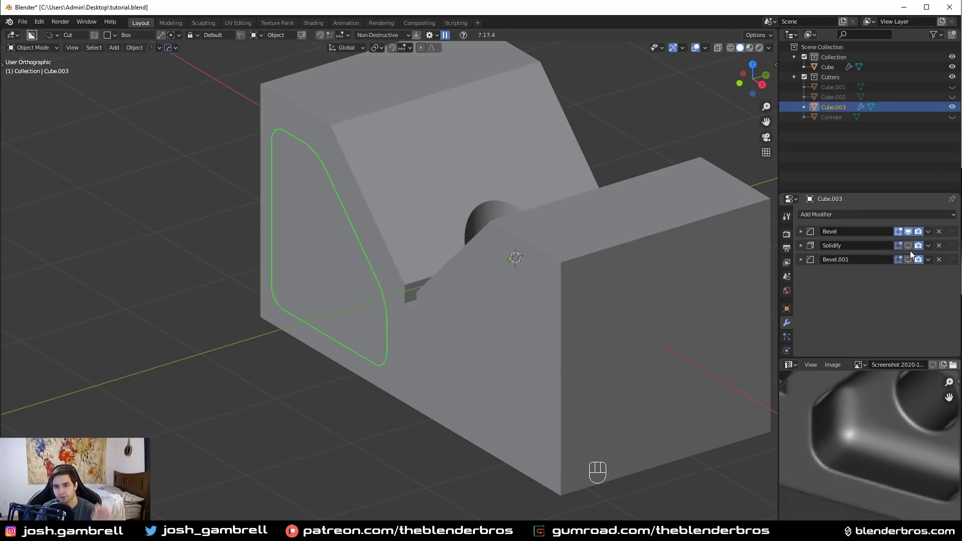
Orbit around the block to inspect the rounded pocket and reselect the cutter
middle_click(913, 251)
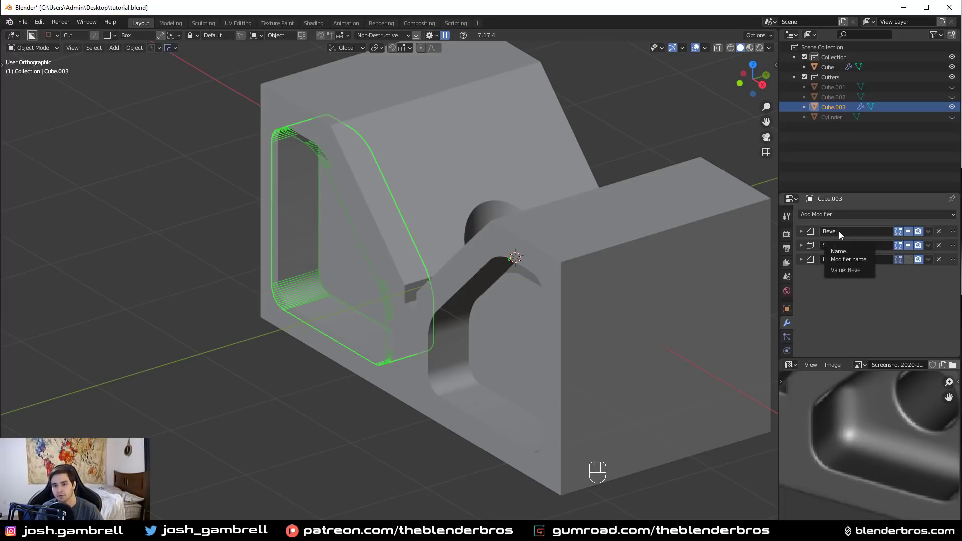
middle_click(480, 296)
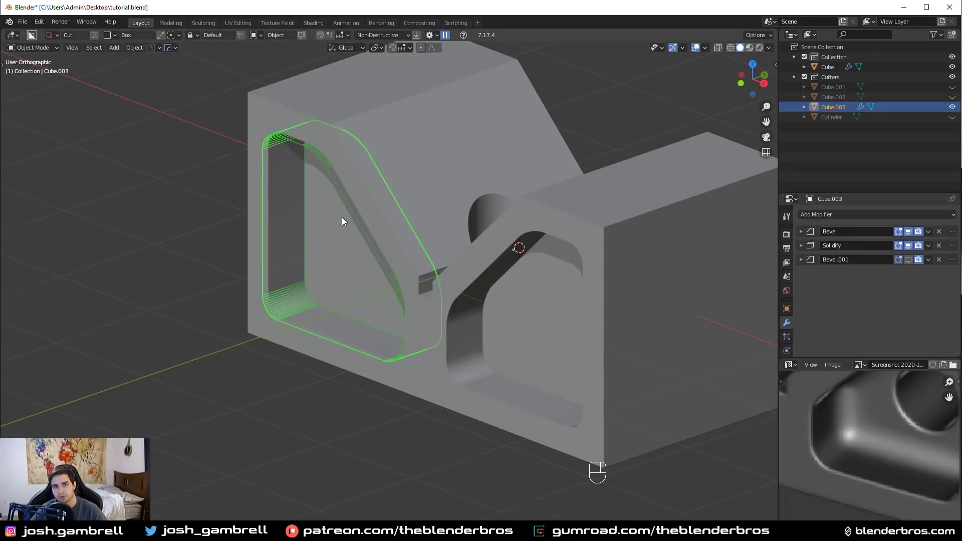
middle_click(386, 284)
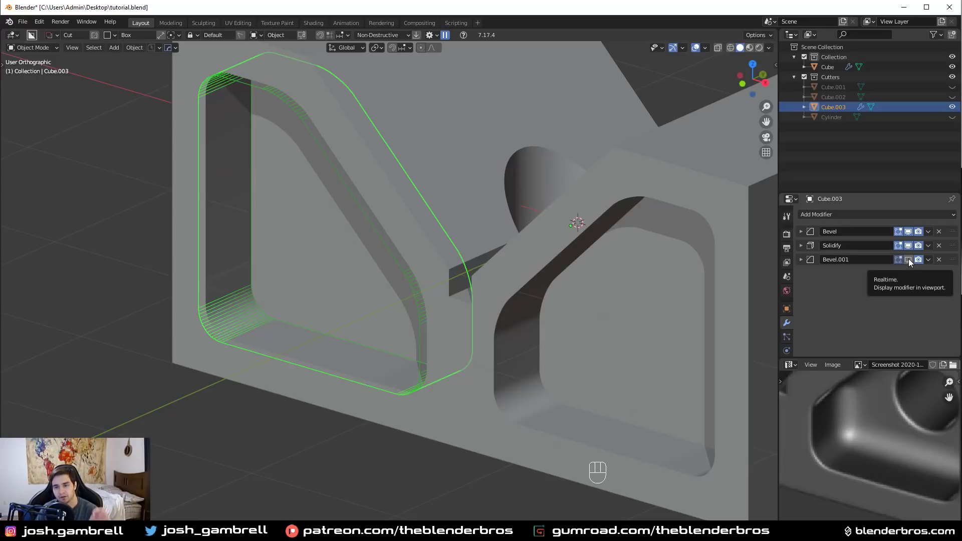
middle_click(911, 261)
drag(599, 314, 577, 285)
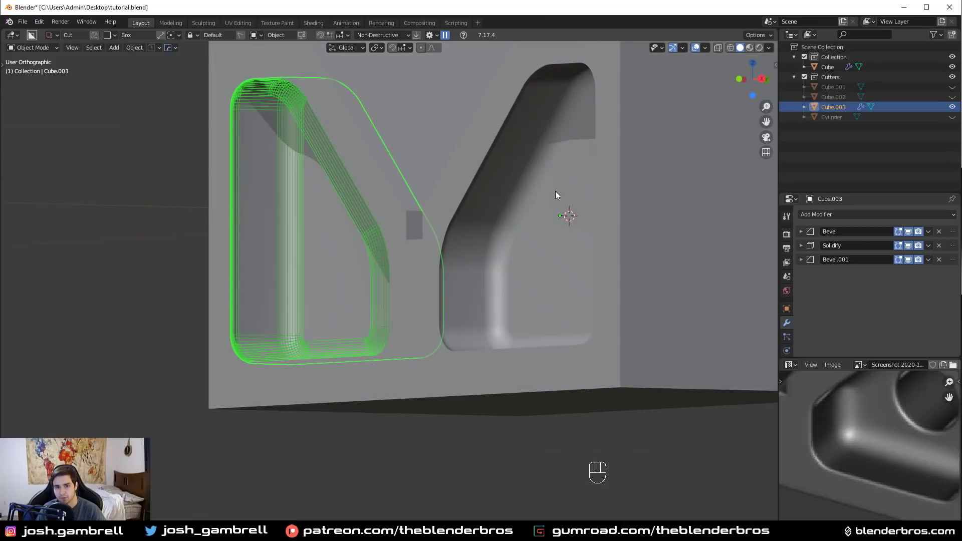
drag(479, 239, 473, 290)
drag(322, 348, 306, 347)
click(376, 430)
drag(397, 464, 419, 458)
click(471, 341)
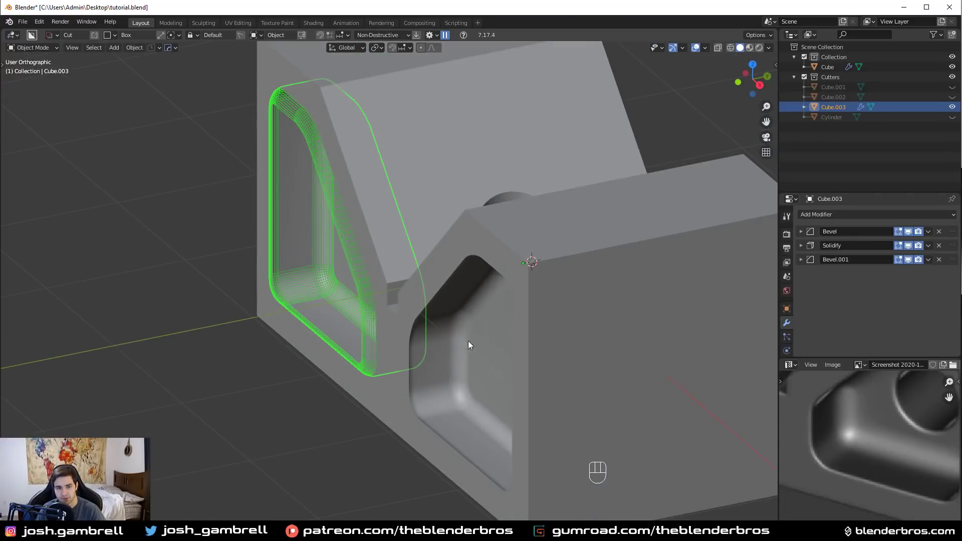
Nudge the pocket cutter slightly along Y, checking the rounded corner up close
key(g)
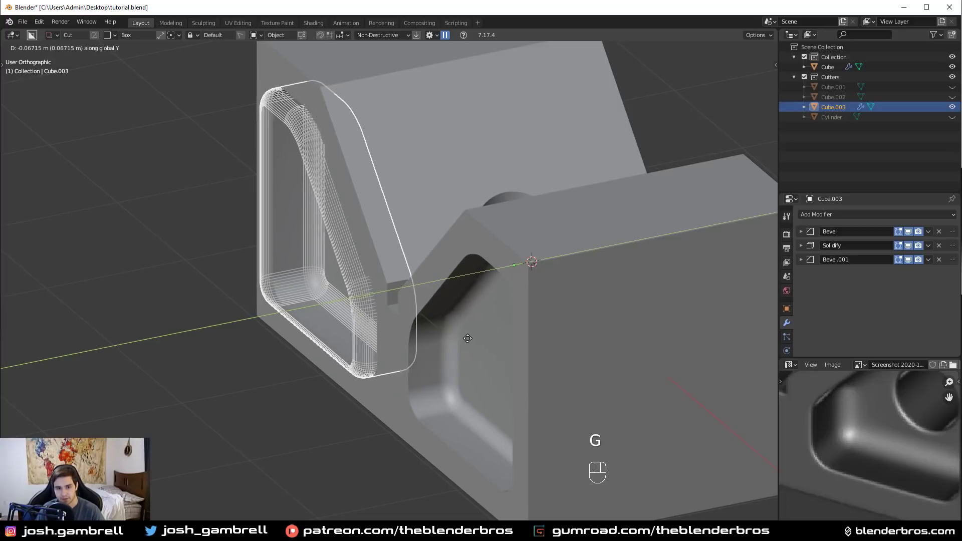
key(g)
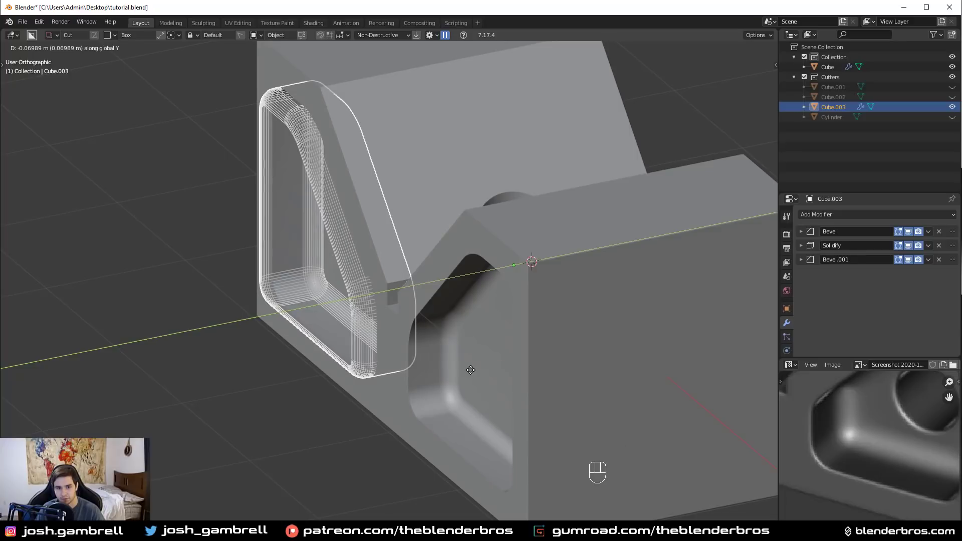
middle_click(472, 371)
drag(369, 332, 378, 303)
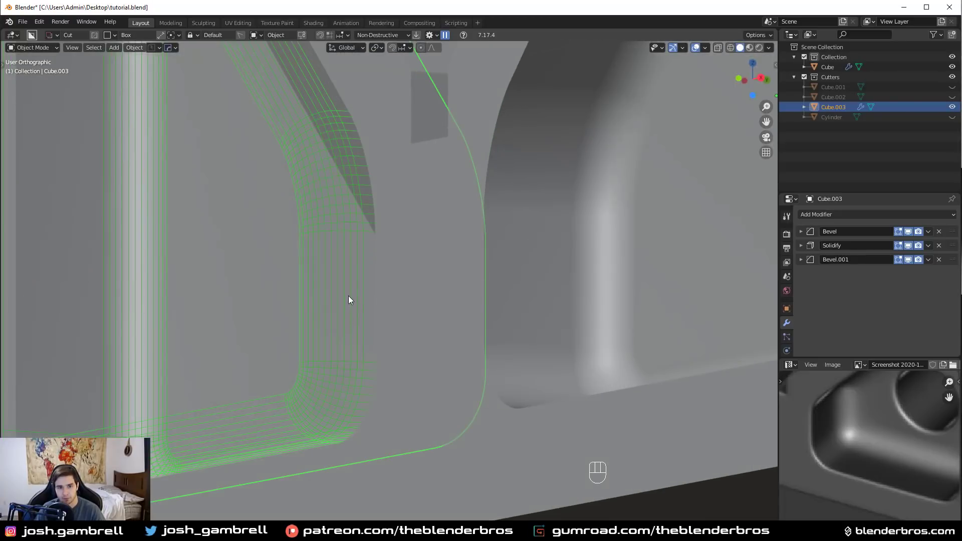
key(g)
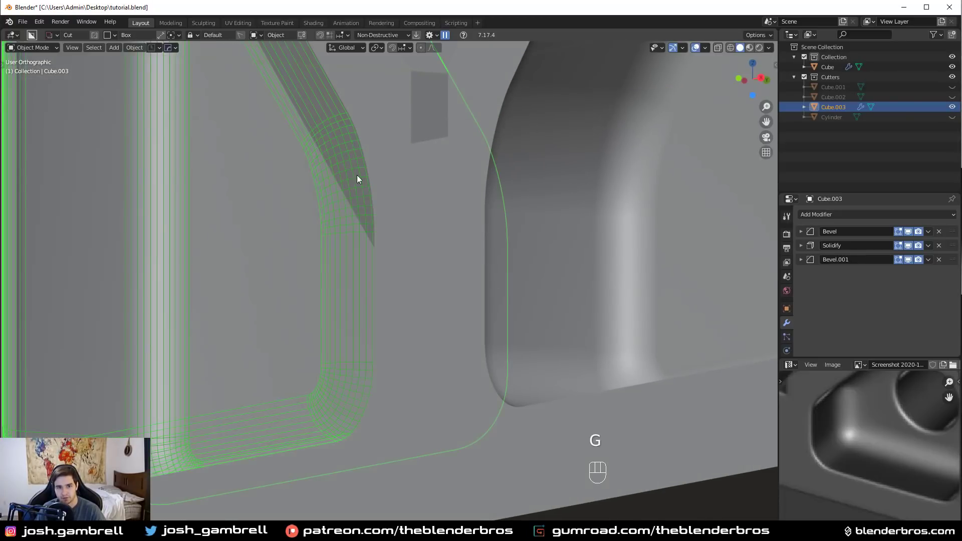
drag(539, 189, 547, 194)
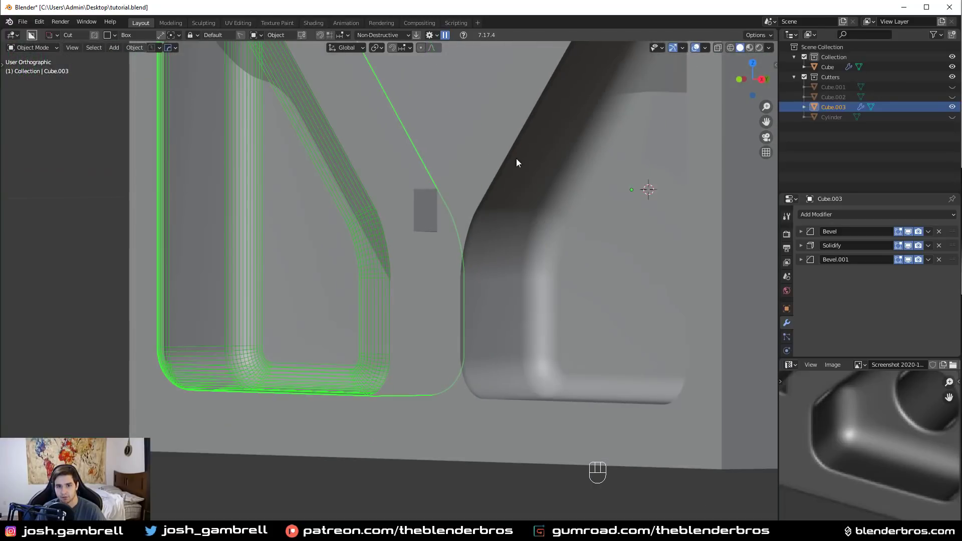
middle_click(491, 188)
middle_click(444, 271)
key(g)
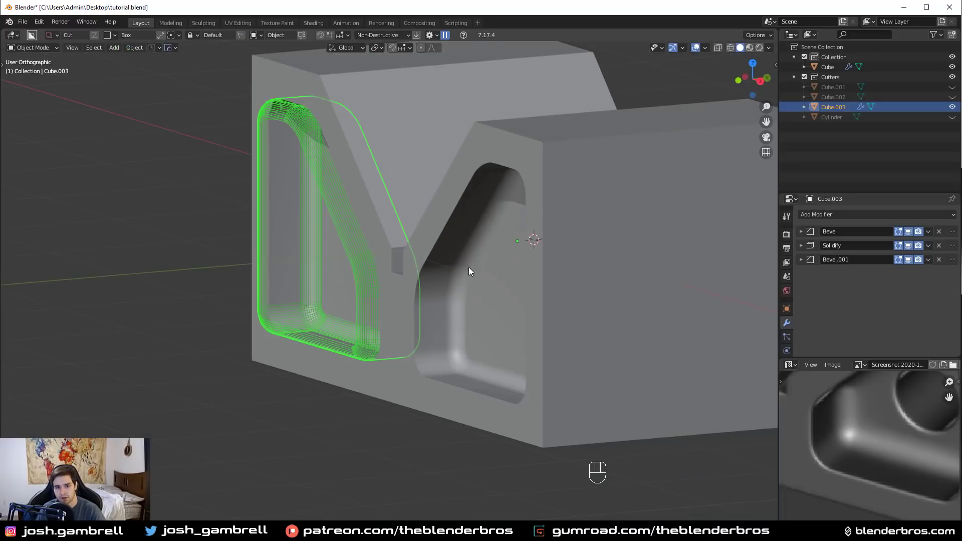
drag(475, 270, 500, 290)
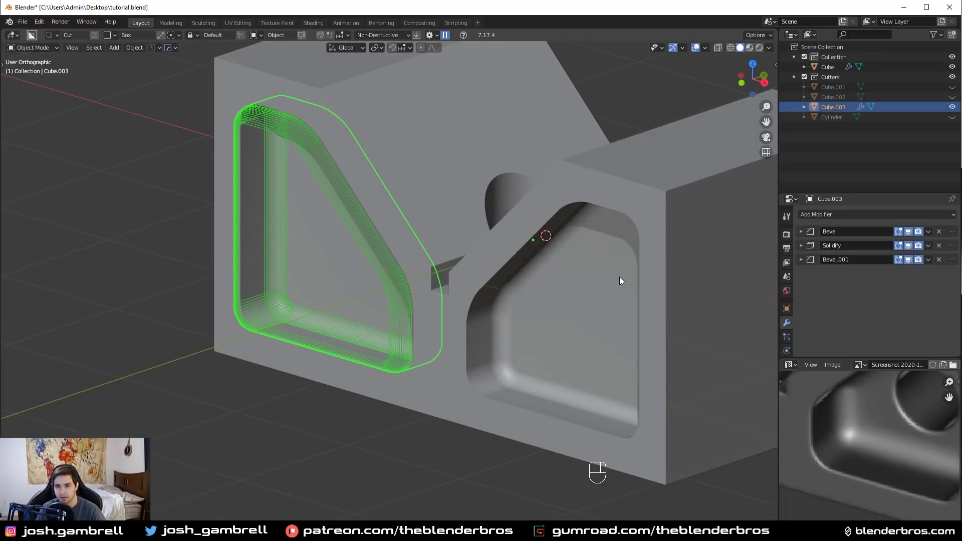
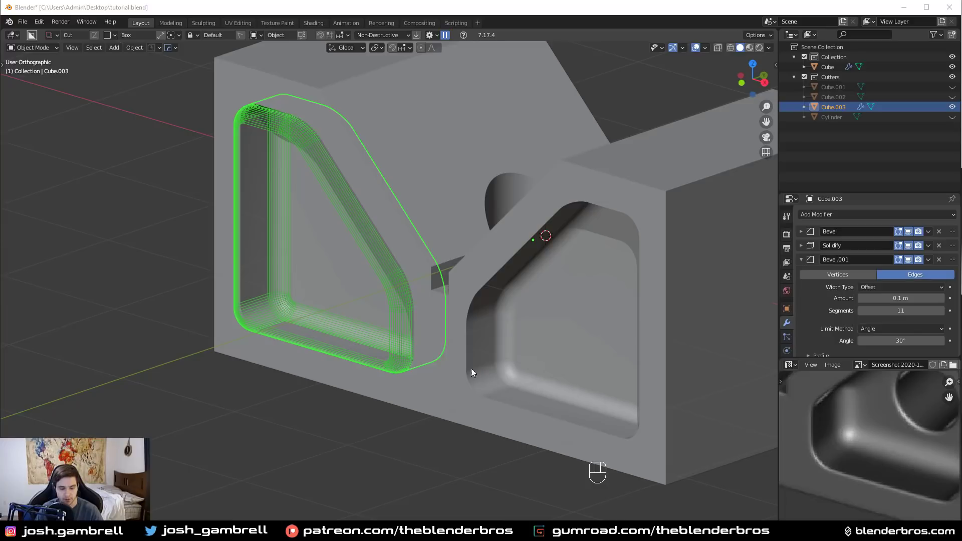
Hide the cutter and inspect the matching rounded pockets, ending in front view
drag(463, 334, 467, 351)
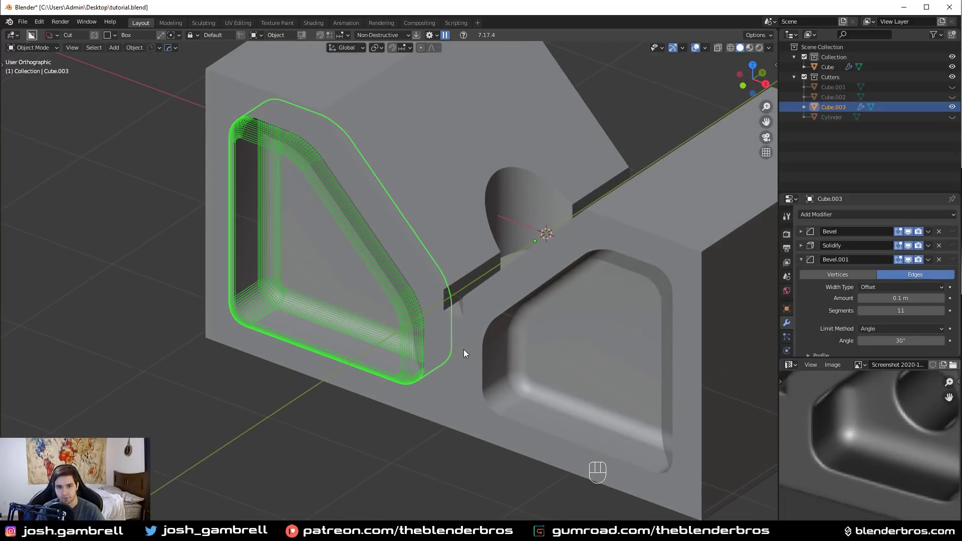
key(h)
drag(499, 387, 465, 343)
drag(466, 344, 485, 365)
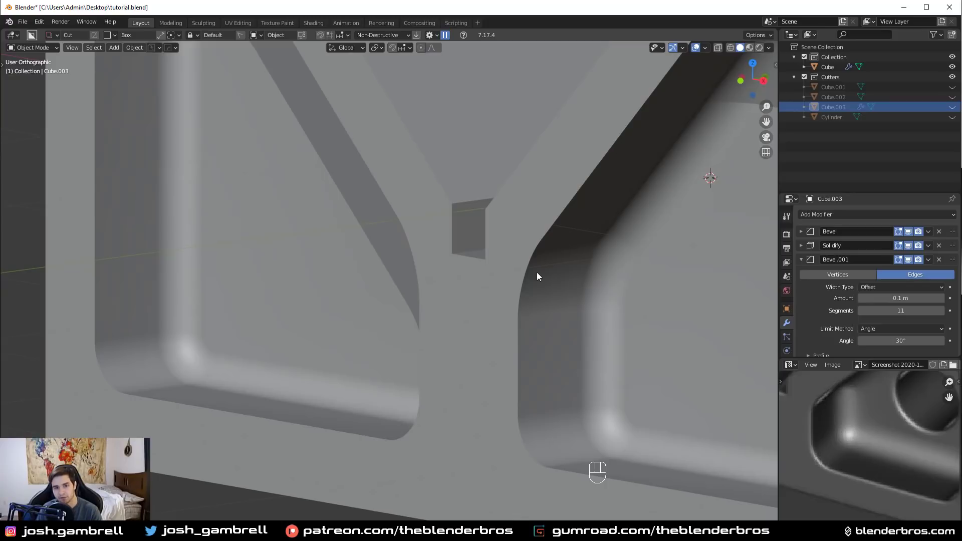
middle_click(861, 427)
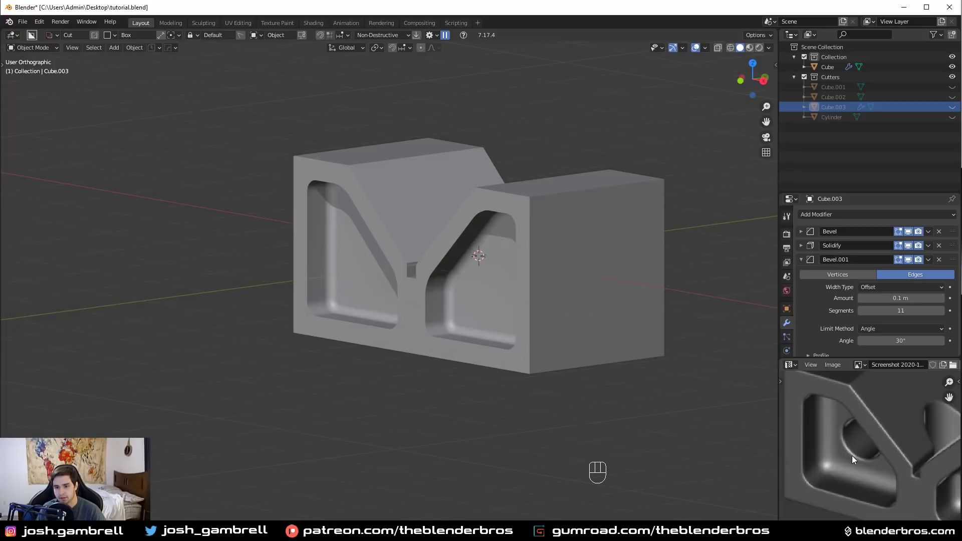
middle_click(484, 331)
key(KP_1)
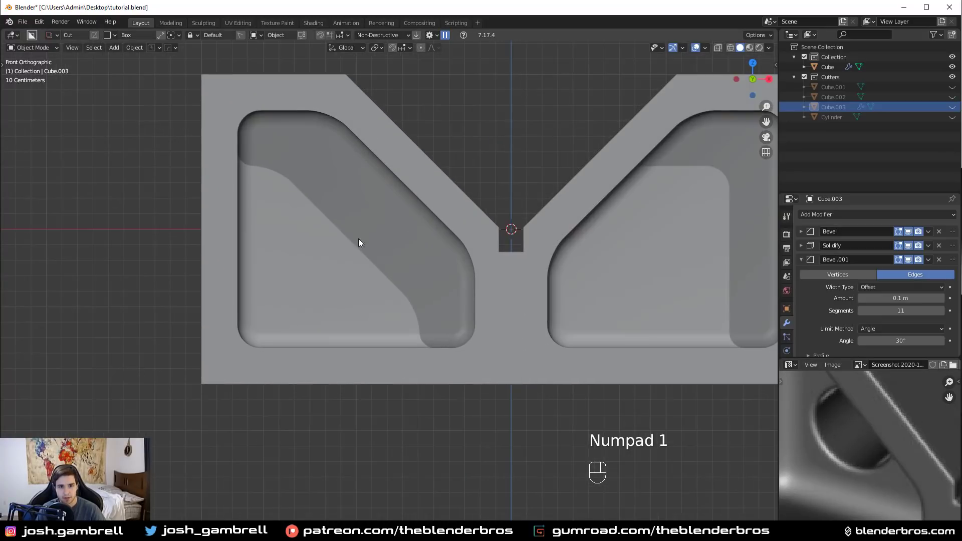
Add a cylinder cutter and shade it smooth with Auto Smooth enabled
key(shift+a)
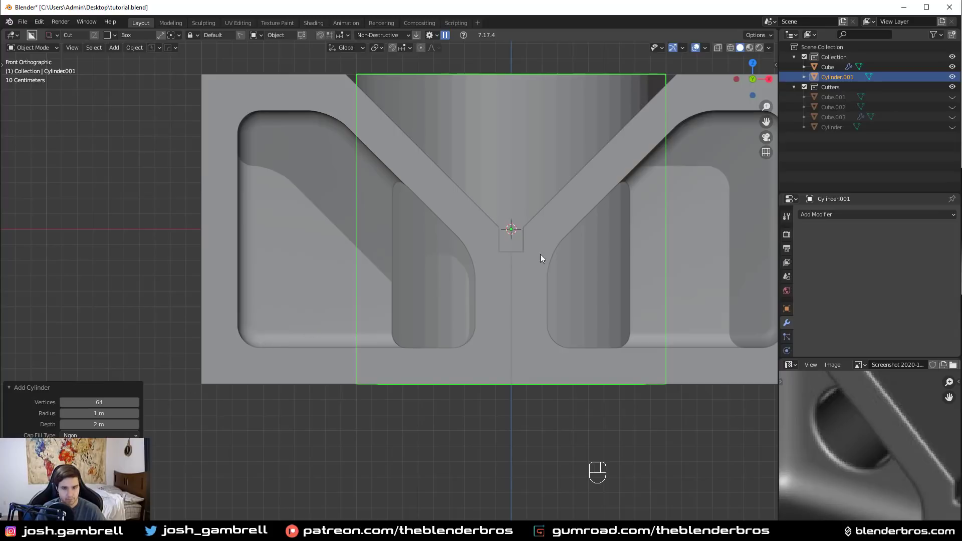
right_click(545, 255)
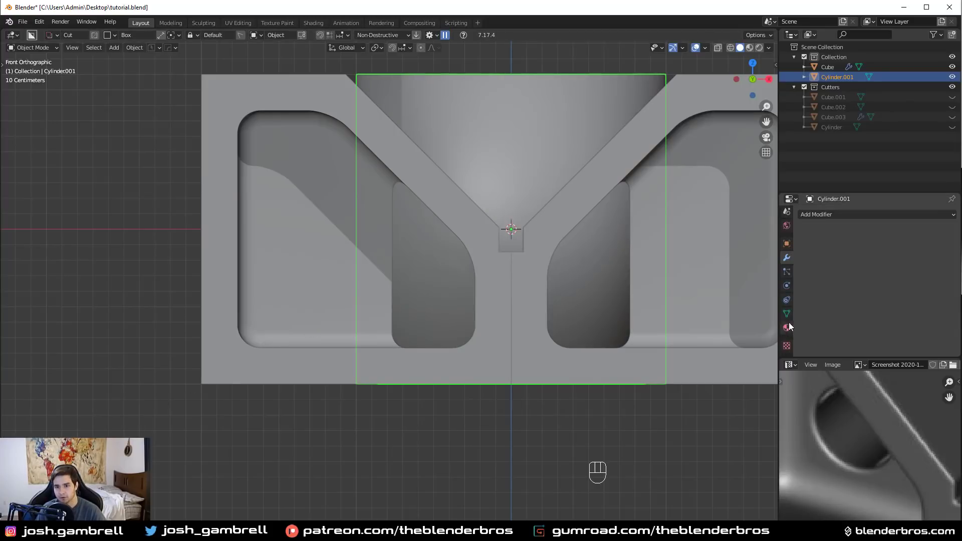
click(795, 320)
click(867, 325)
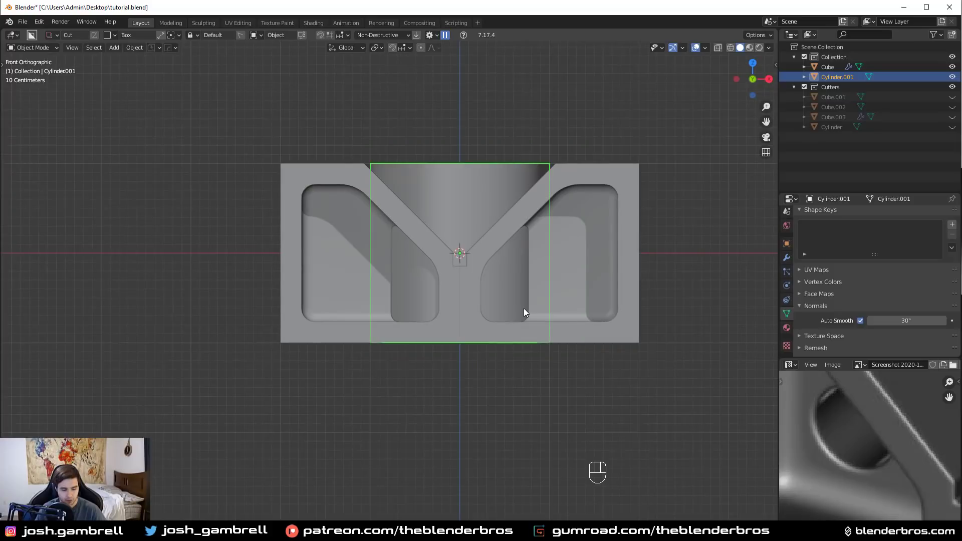
Rotate the cylinder 90°, scale it to hole size and position it through the left pocket
key(r)
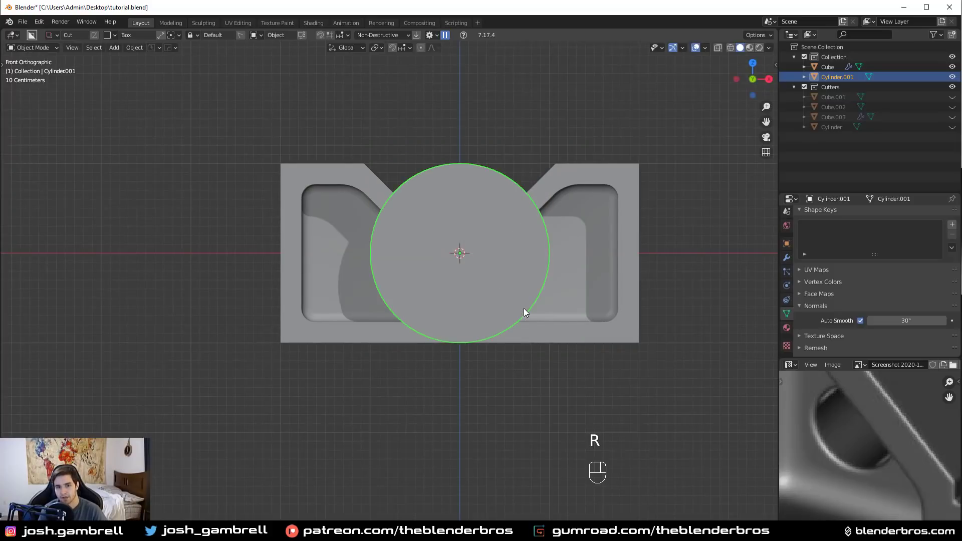
key(s)
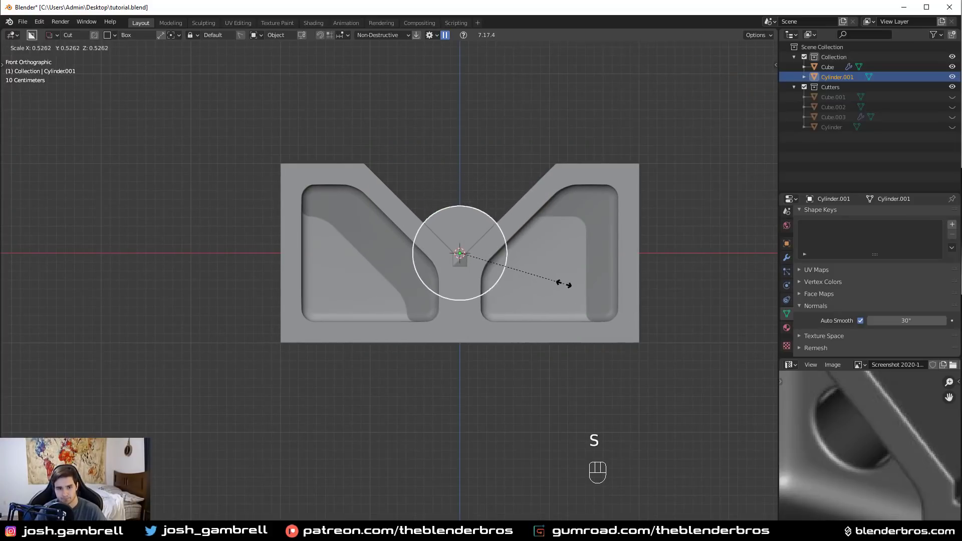
key(g)
key(s)
key(g)
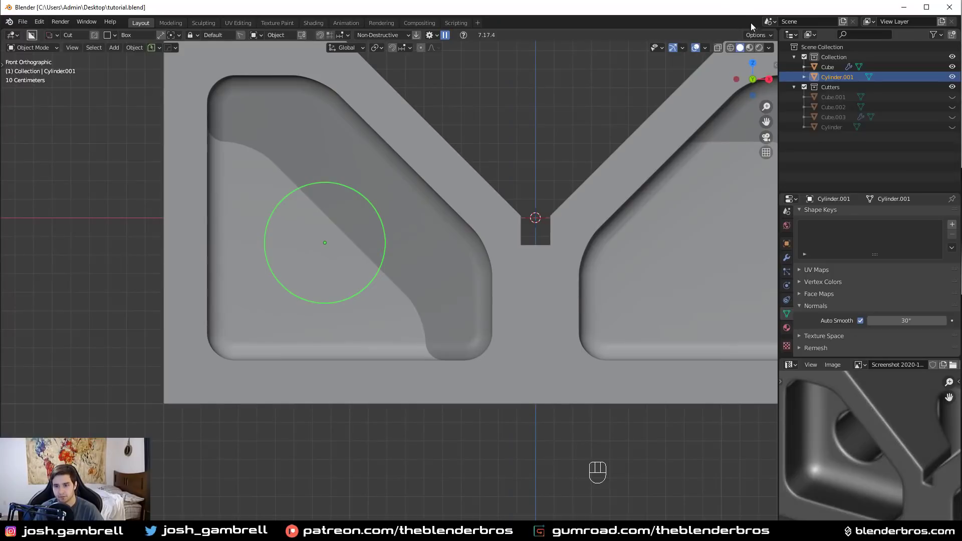
key(s)
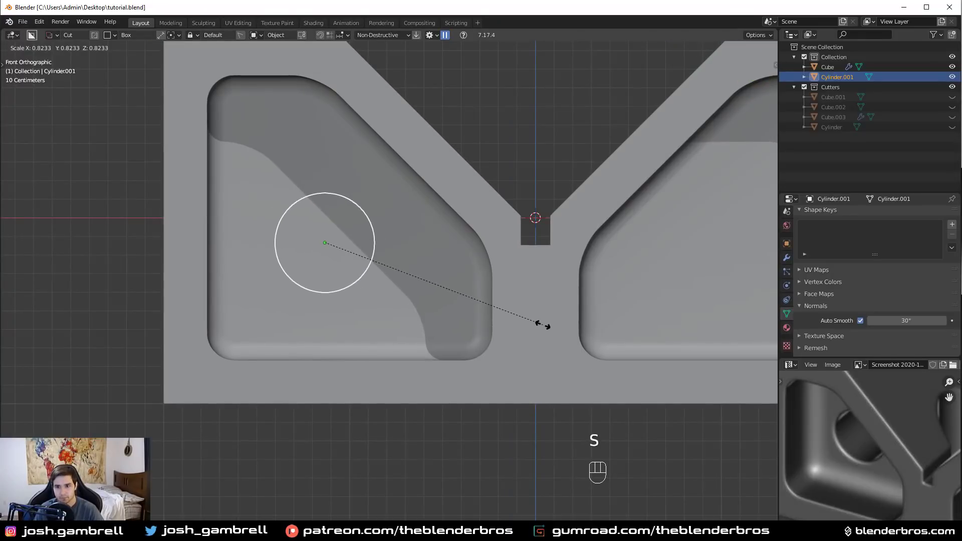
drag(544, 308, 518, 318)
key(g)
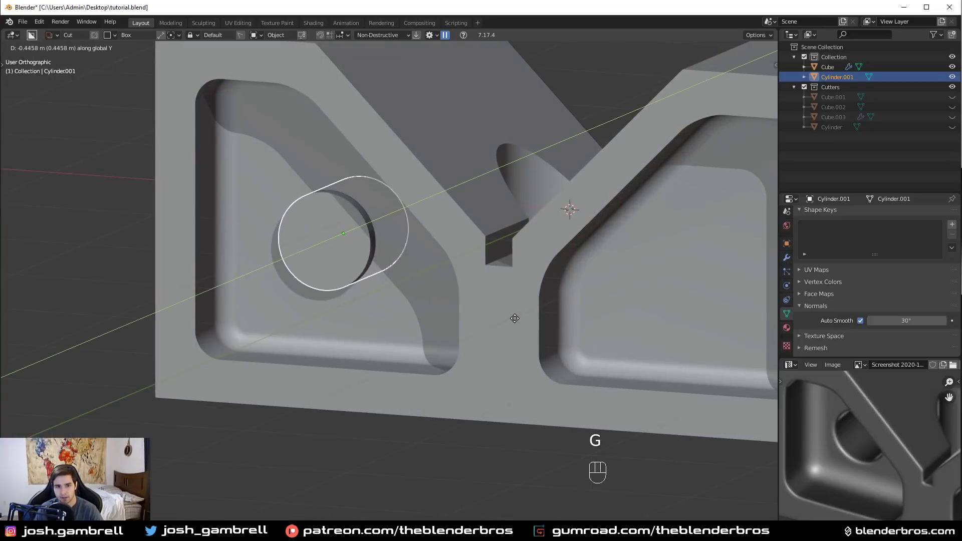
click(484, 172)
Boolean-difference the cylinder from the block, hide the cutter and inspect the pocket holes
key(ctrl+KP_Subtract)
drag(470, 262, 457, 256)
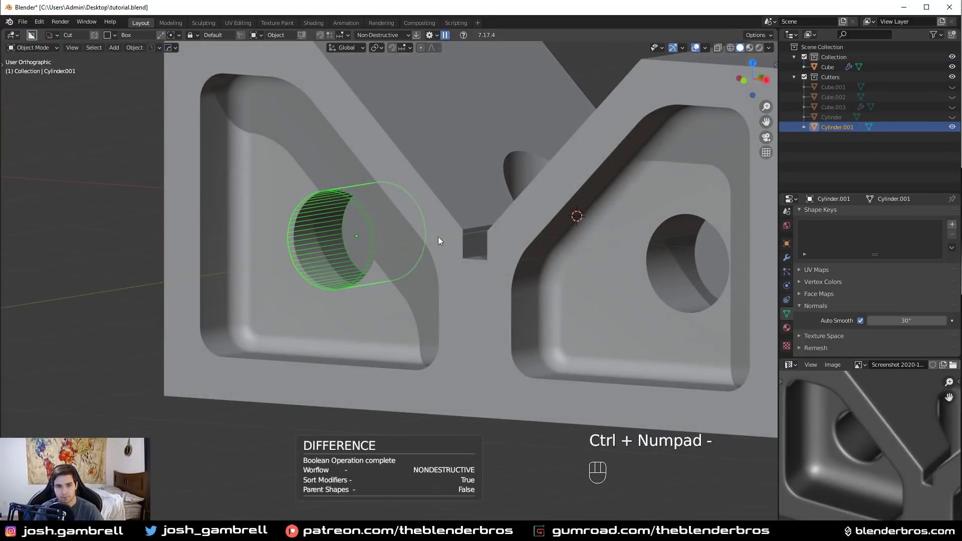
key(h)
drag(440, 238, 533, 251)
key(ctrl+z)
click(497, 318)
key(s)
key(h)
click(576, 312)
drag(631, 371, 619, 376)
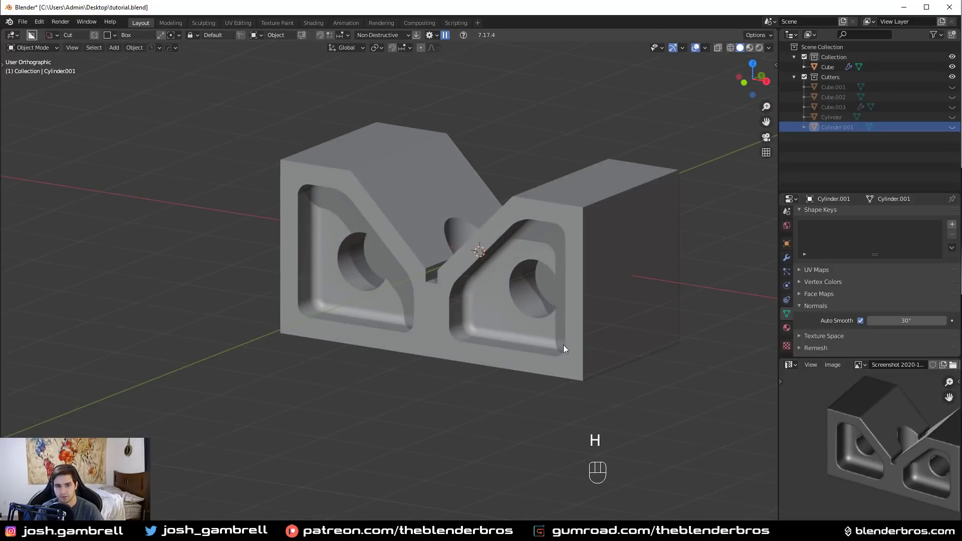
drag(552, 311, 544, 323)
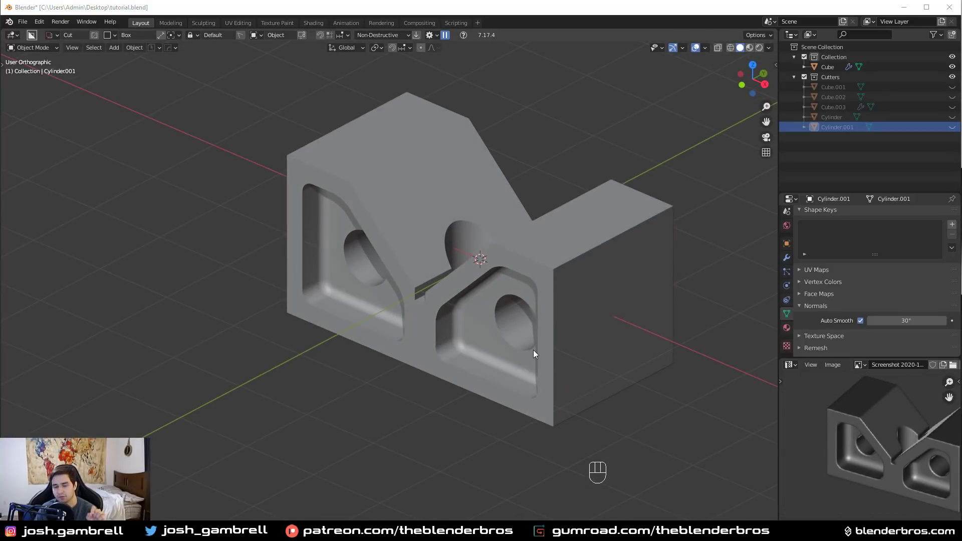
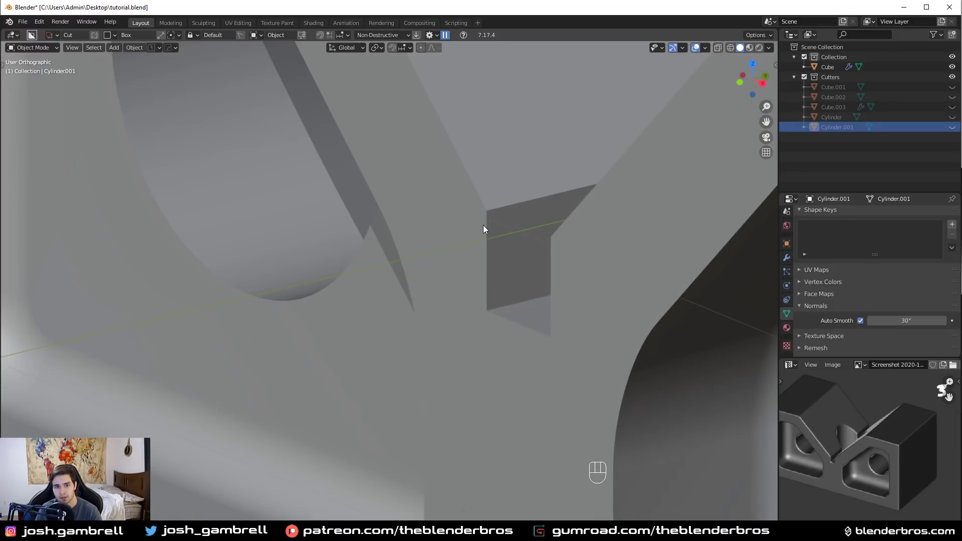
click(809, 452)
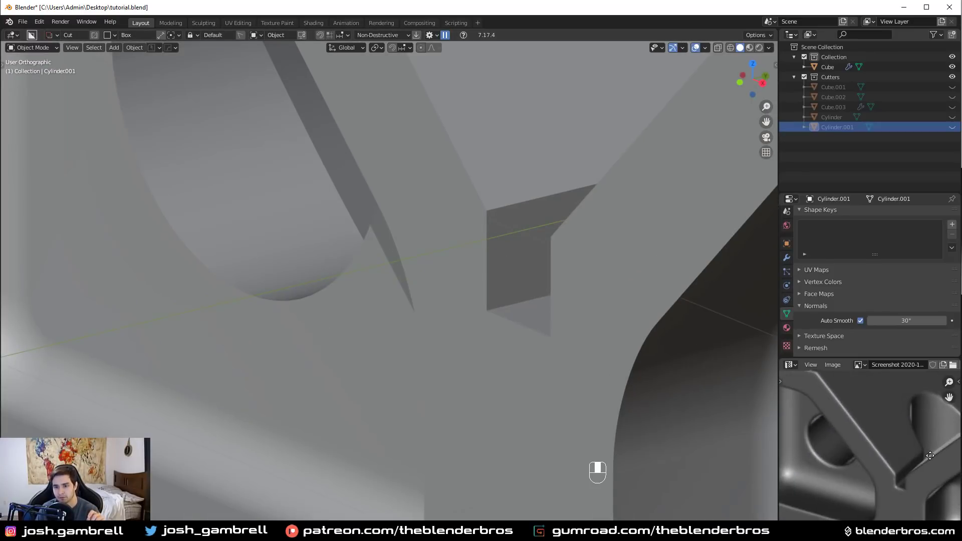
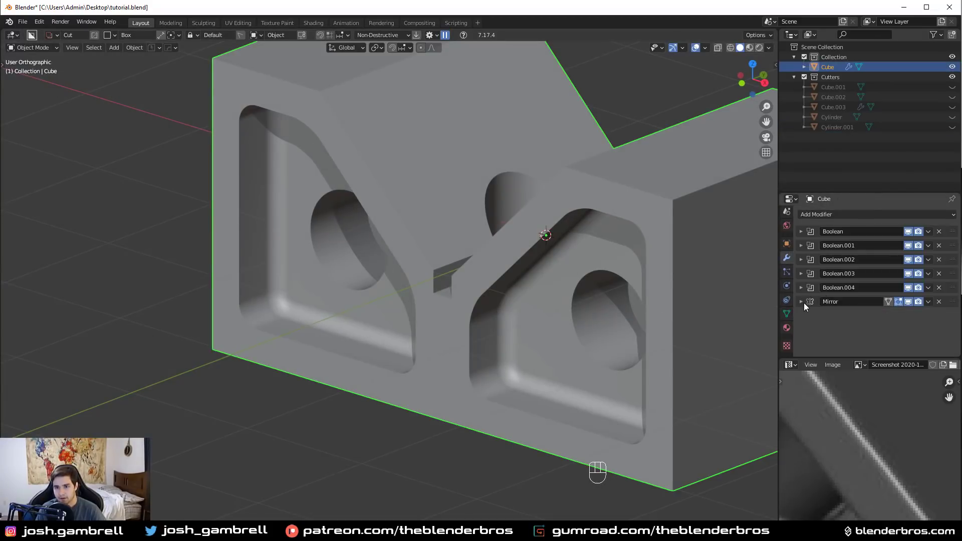
Orbit around the V-groove, front pockets and top of the block to inspect the result
drag(822, 220, 752, 254)
drag(546, 258, 520, 290)
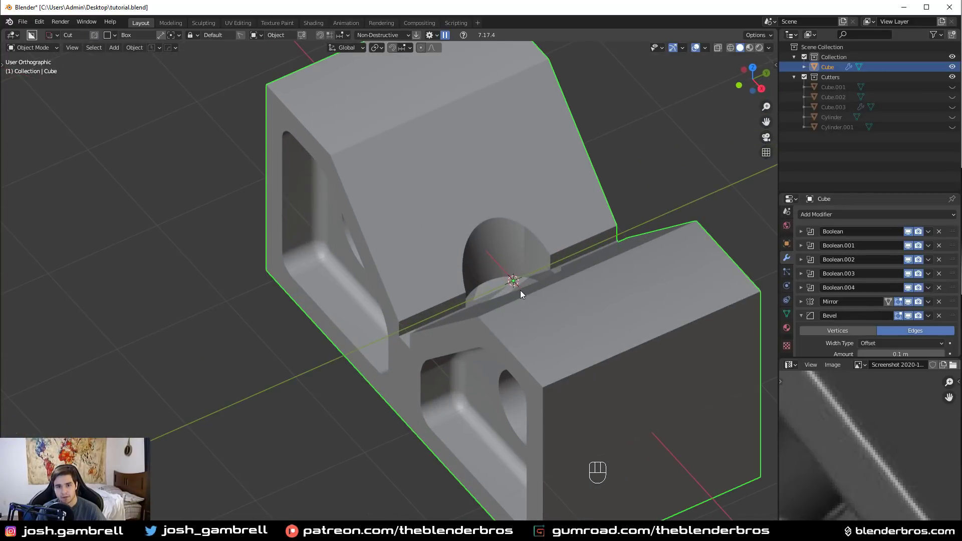
drag(538, 287, 546, 271)
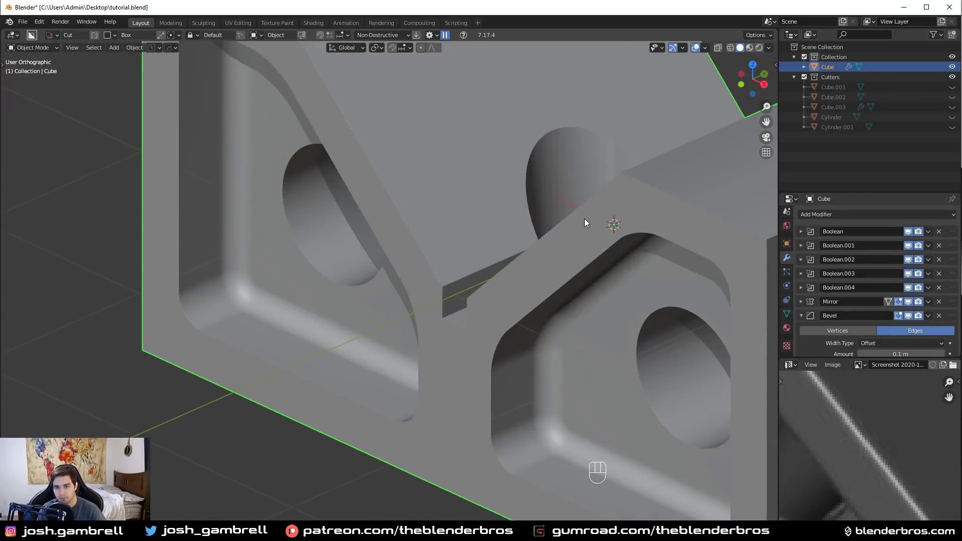
drag(575, 219, 595, 217)
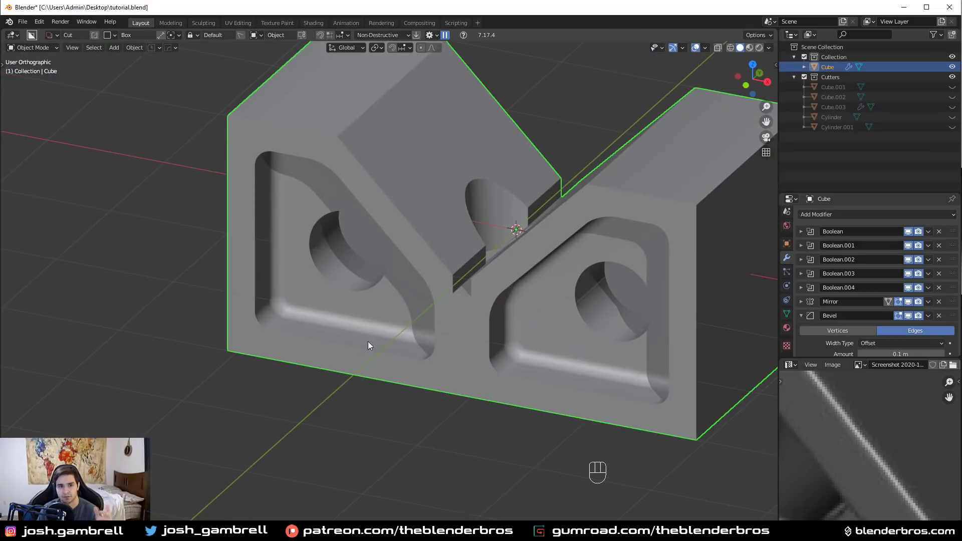
middle_click(343, 302)
middle_click(381, 314)
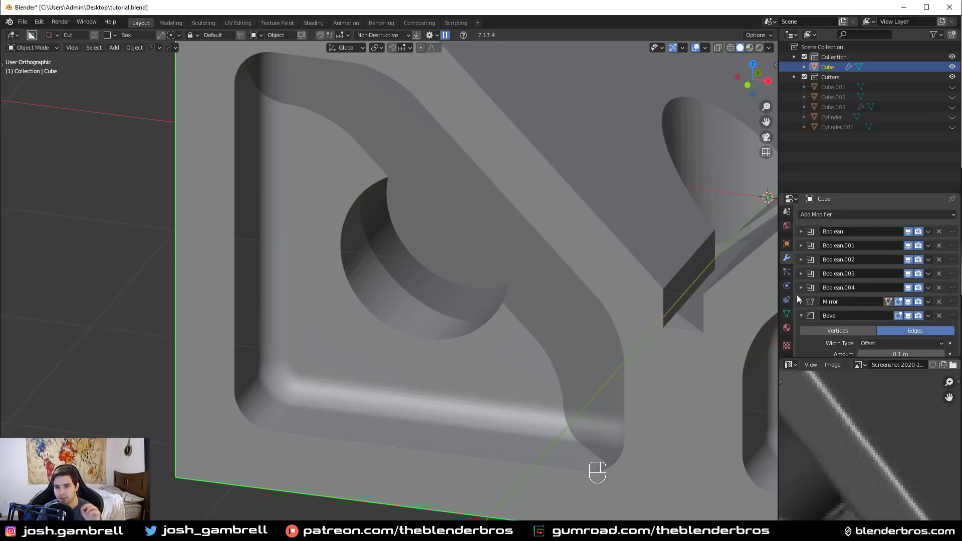
drag(883, 313, 872, 337)
drag(617, 317, 589, 338)
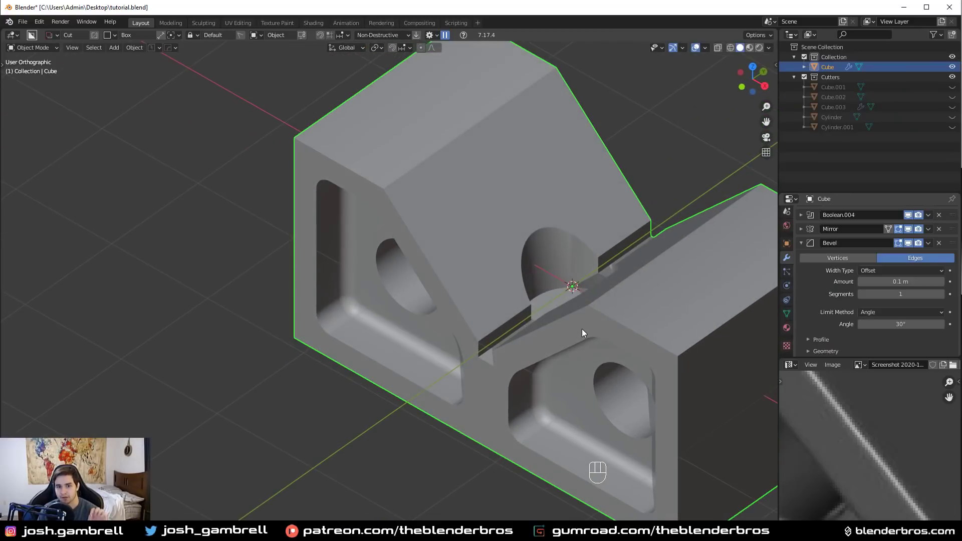
drag(605, 349, 627, 334)
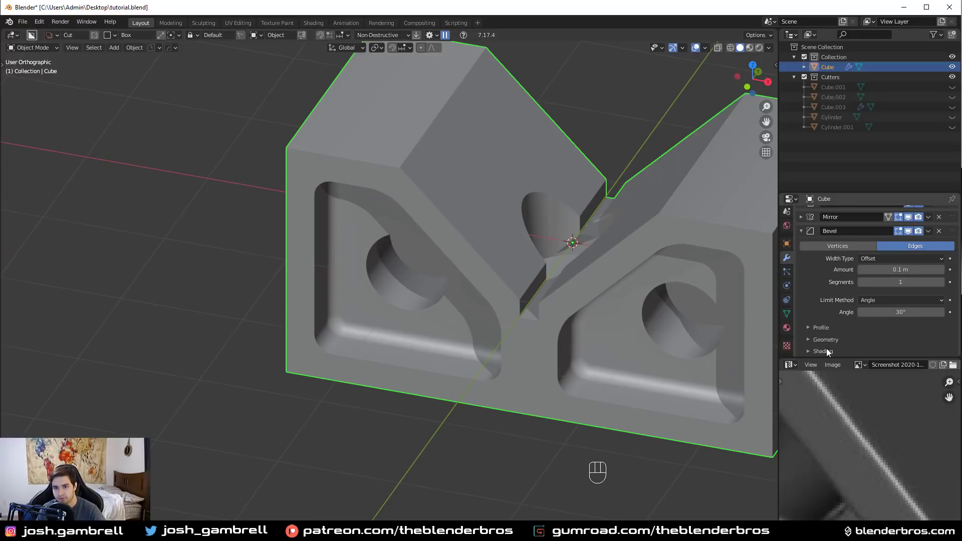
Adjust the bevel's geometry settings, turning off Clamp Overlap, and inspect the edges near the groove
click(829, 352)
click(823, 285)
click(832, 342)
drag(566, 244, 543, 249)
drag(592, 236, 483, 266)
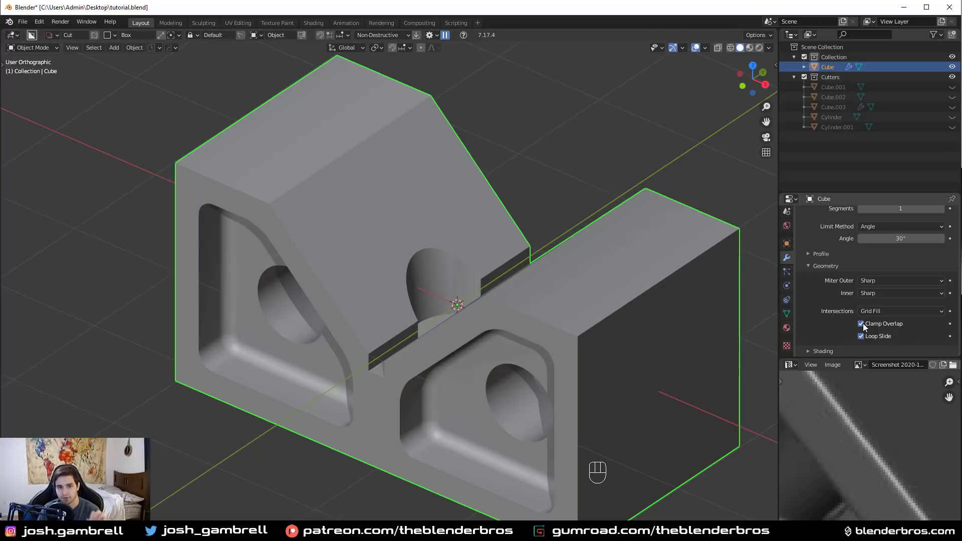
click(867, 328)
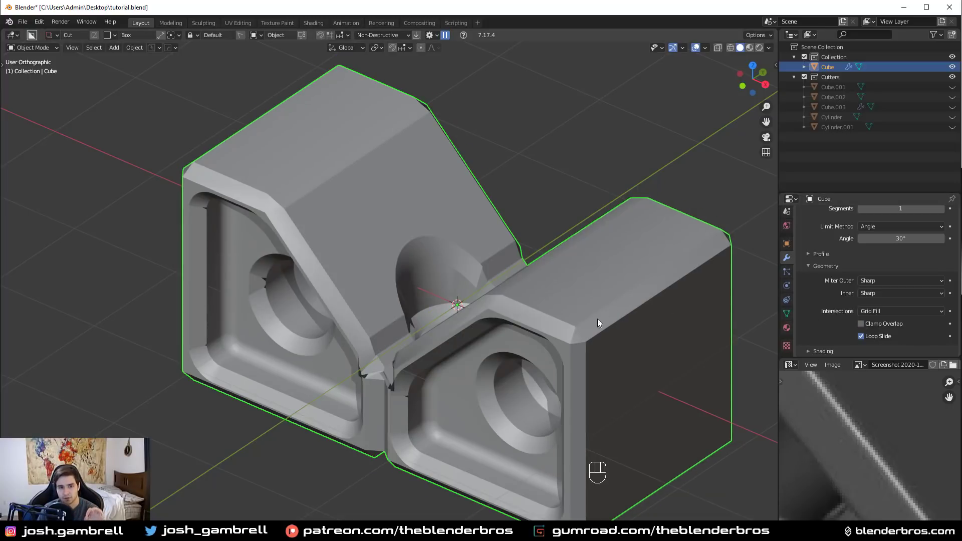
drag(441, 407, 450, 365)
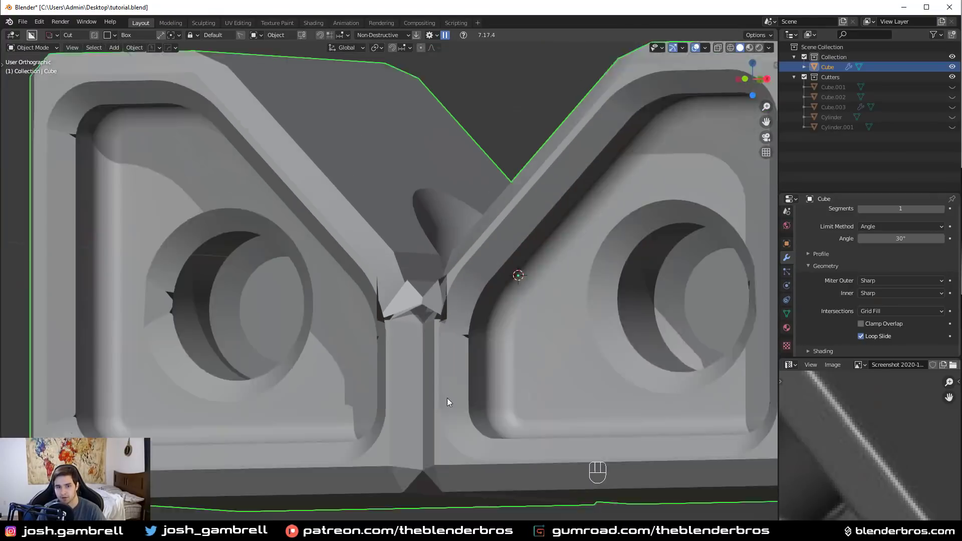
drag(480, 285, 490, 334)
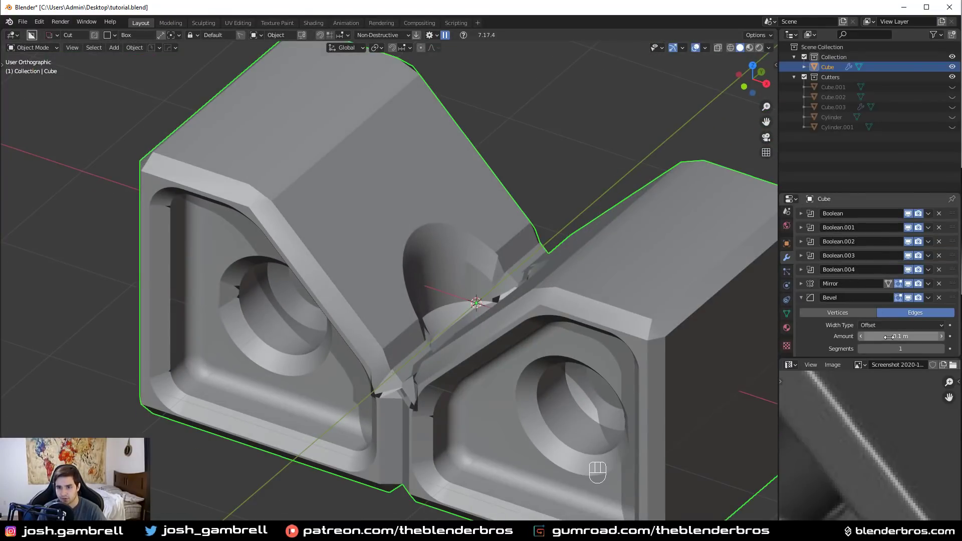
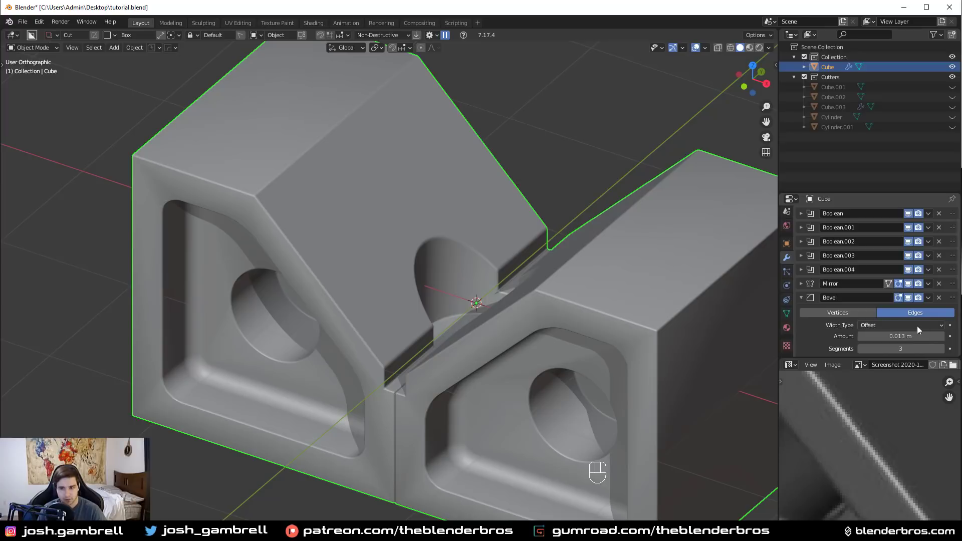
Enable Harden Normals in the bevel's Shading settings
click(829, 351)
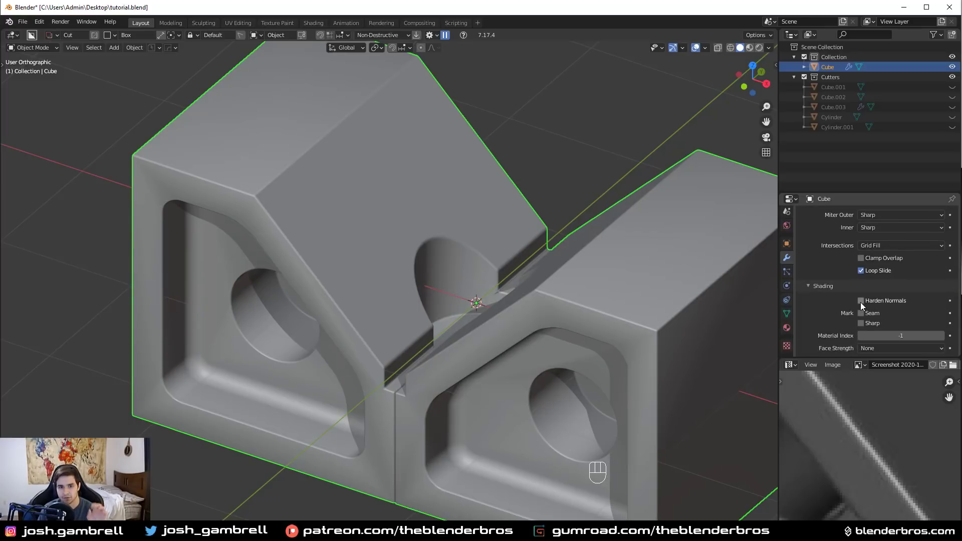
click(862, 305)
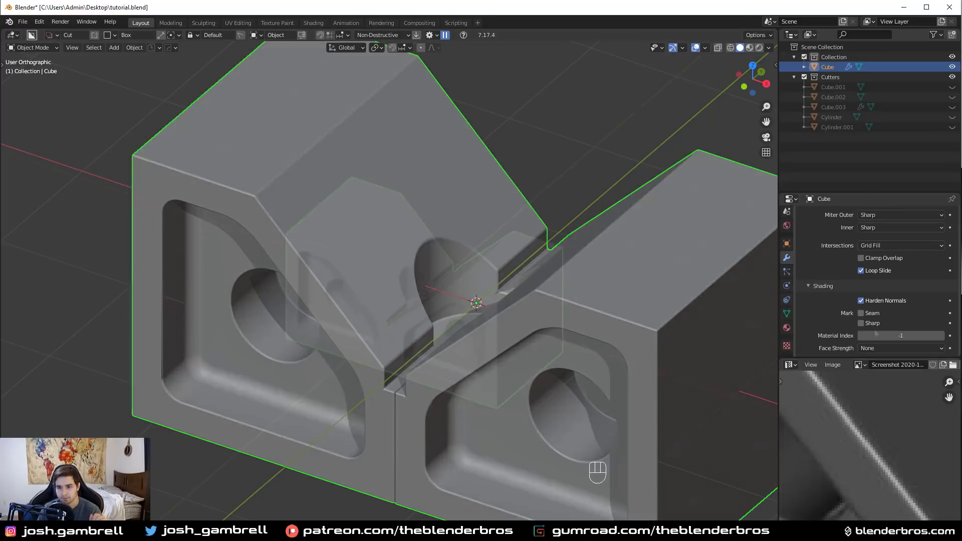
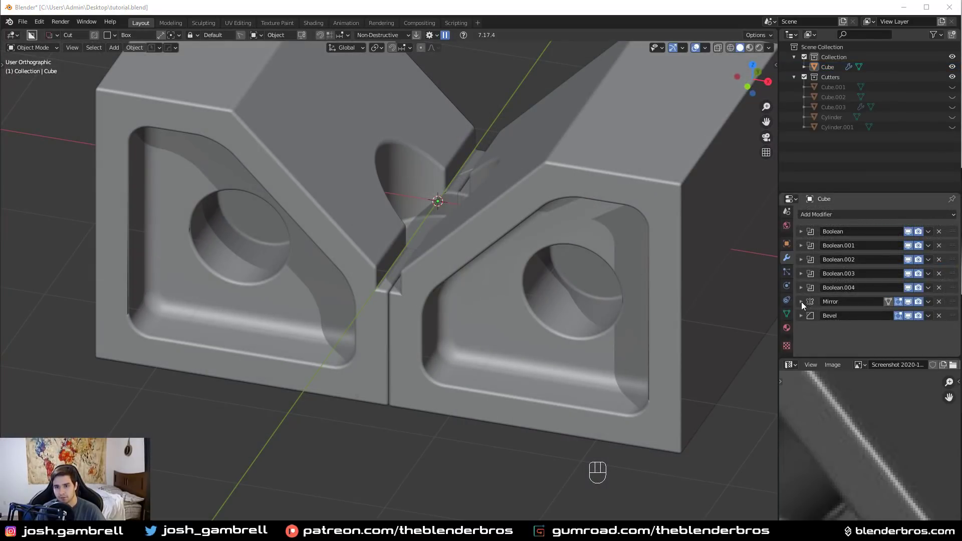
Enable Merge on the Mirror modifier to weld the halves at the centre seam and inspect the groove
click(802, 305)
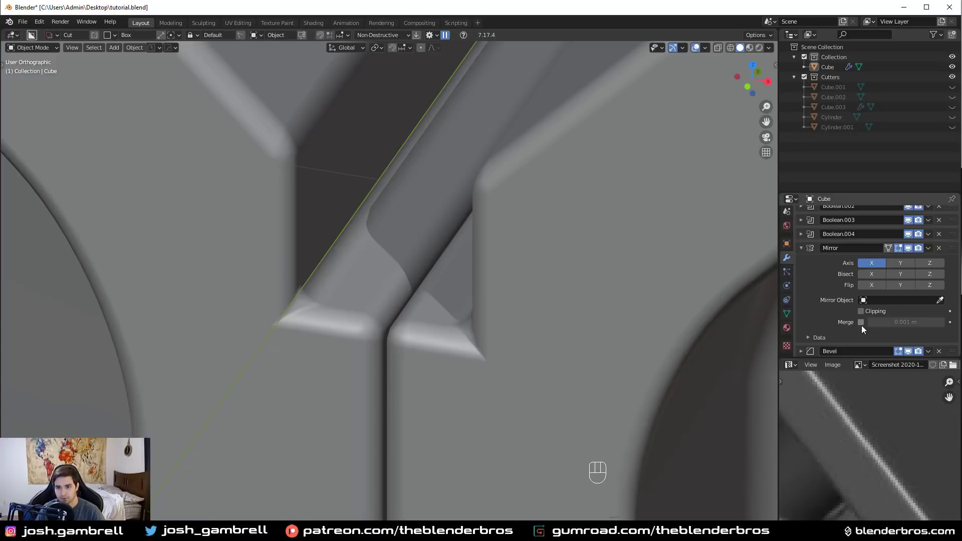
drag(860, 324, 402, 266)
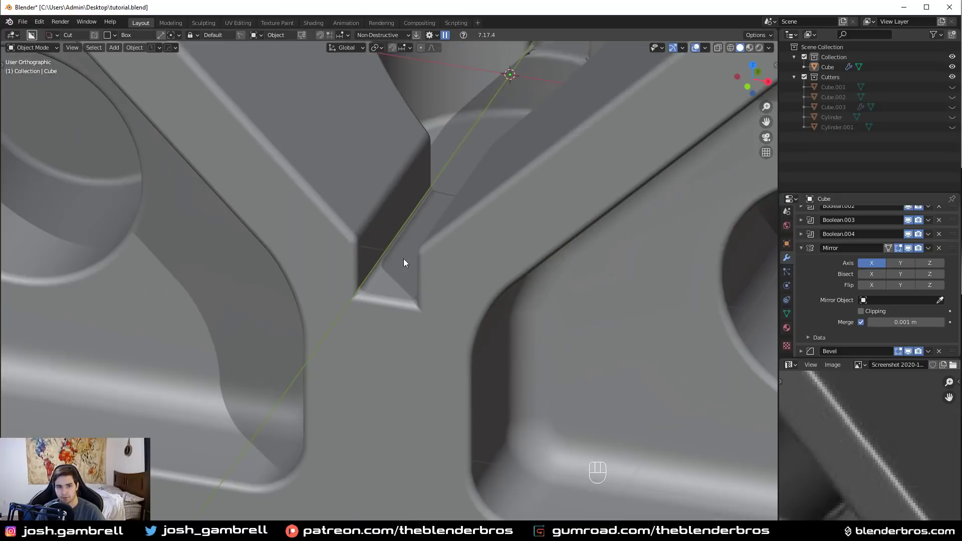
drag(509, 198, 506, 139)
drag(506, 139, 478, 240)
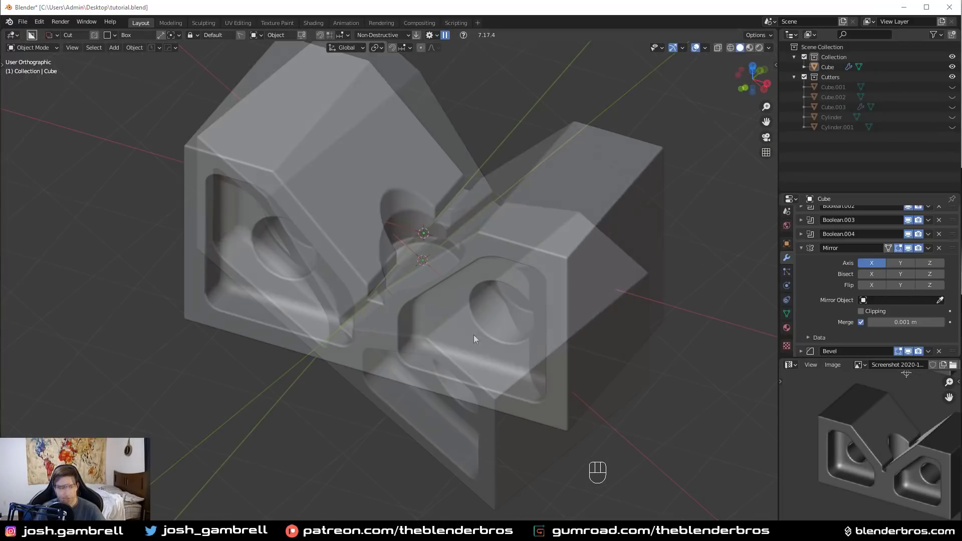
click(497, 309)
click(467, 311)
click(547, 323)
drag(523, 315, 244, 297)
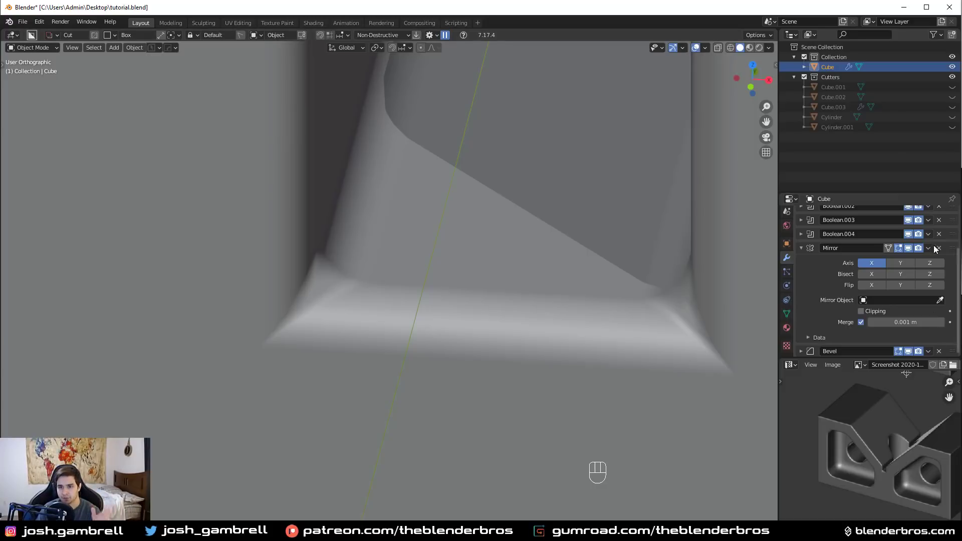
Set the bevel's Miter Outer to Arc for arc-shaped outer corners
click(804, 252)
click(805, 316)
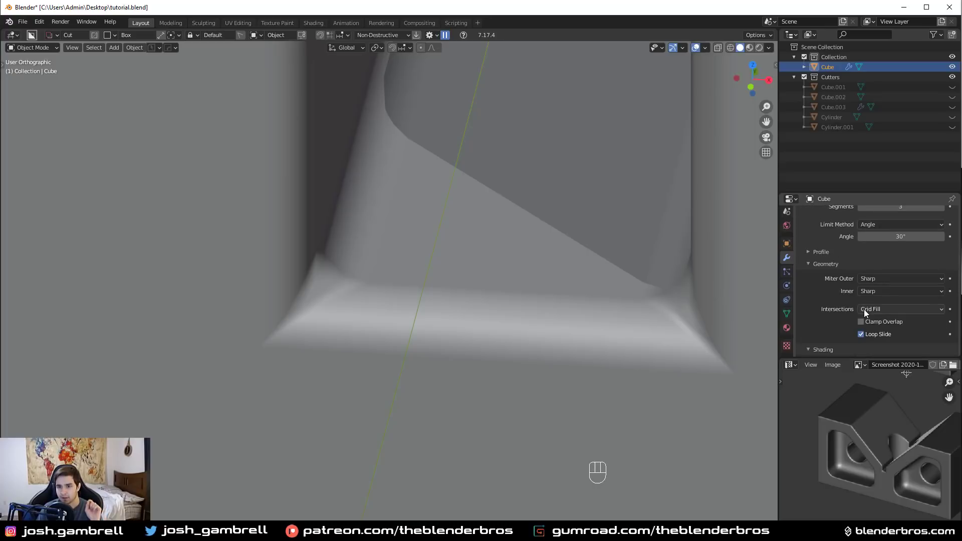
drag(875, 280, 882, 313)
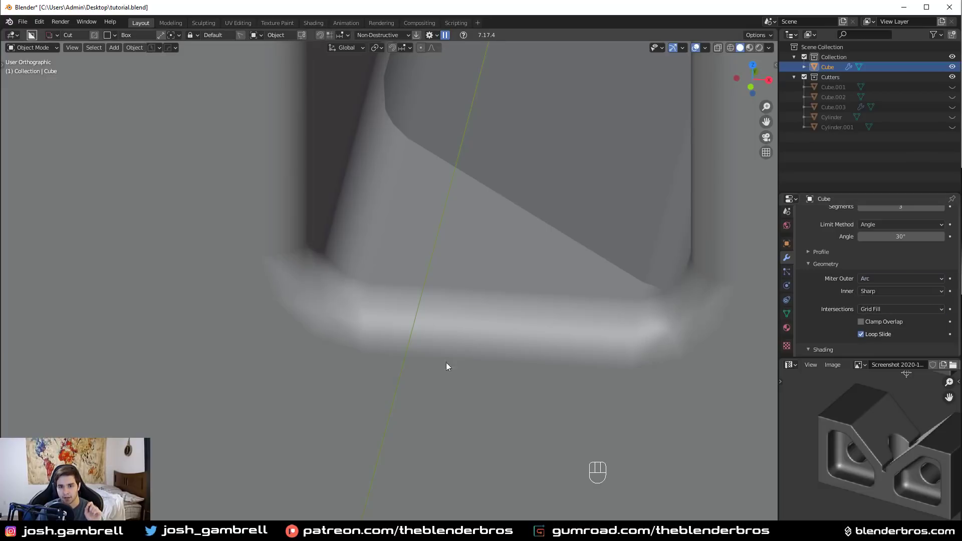
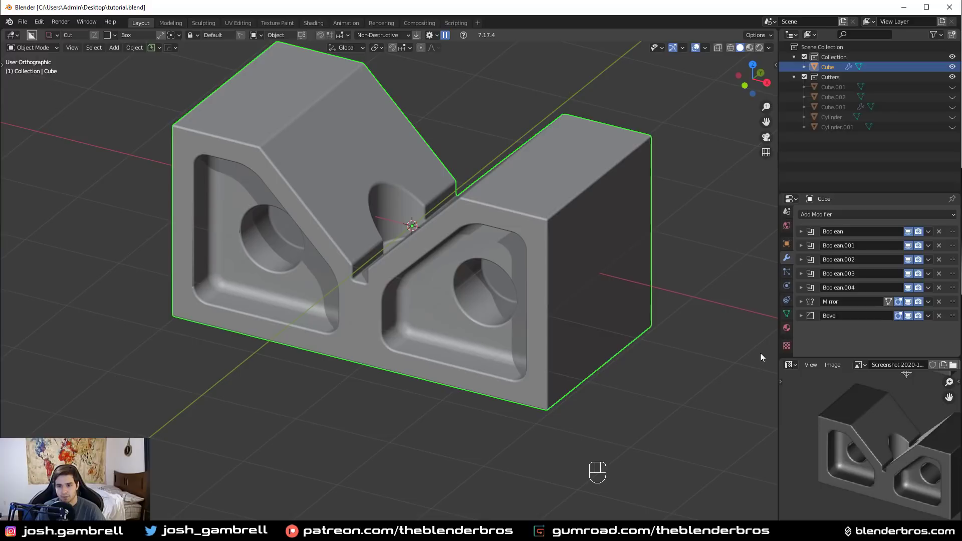
Create a new material for the block, preview it and lower Roughness to about 0.456
click(788, 330)
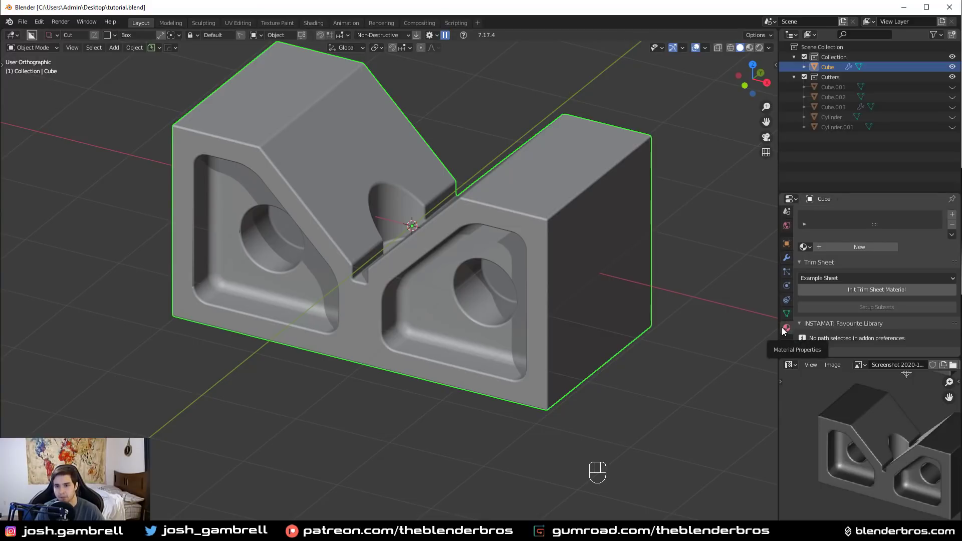
click(863, 248)
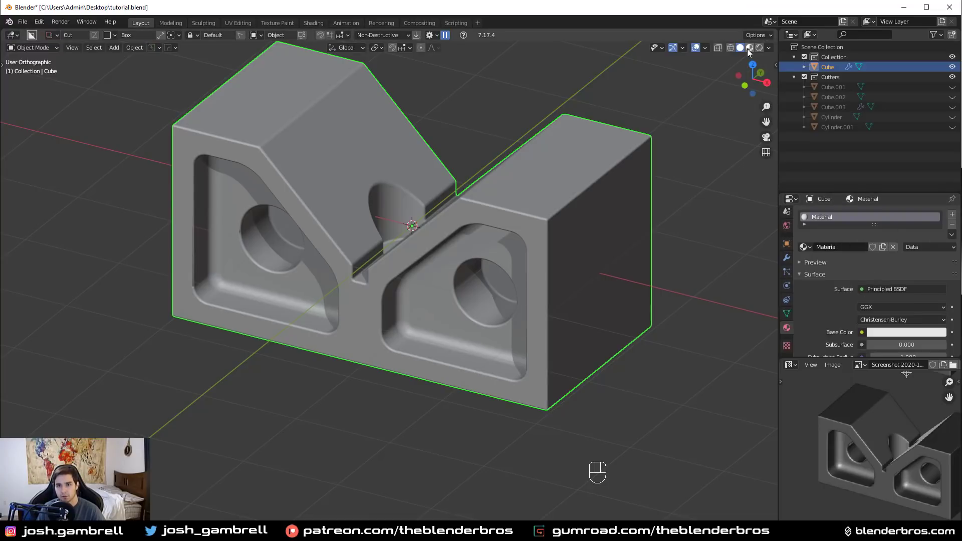
drag(739, 64, 900, 335)
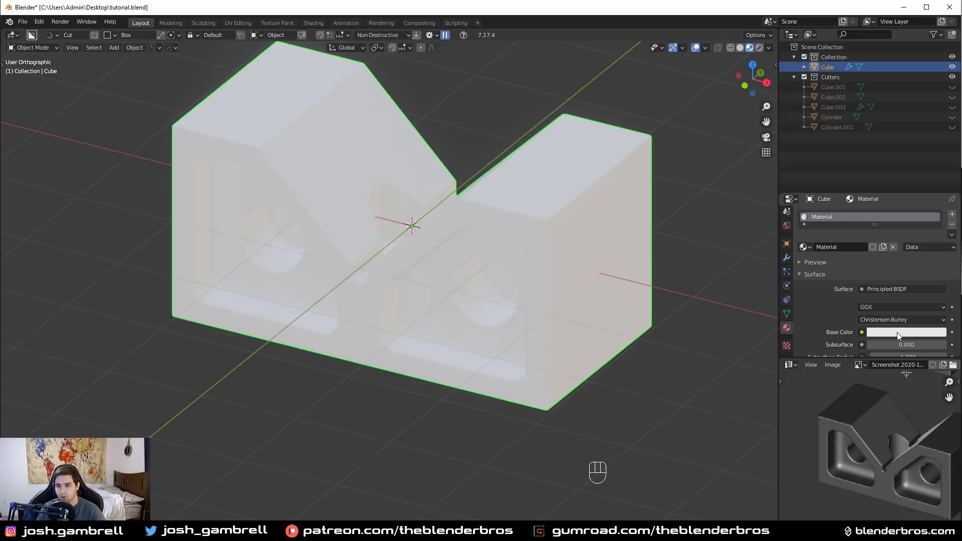
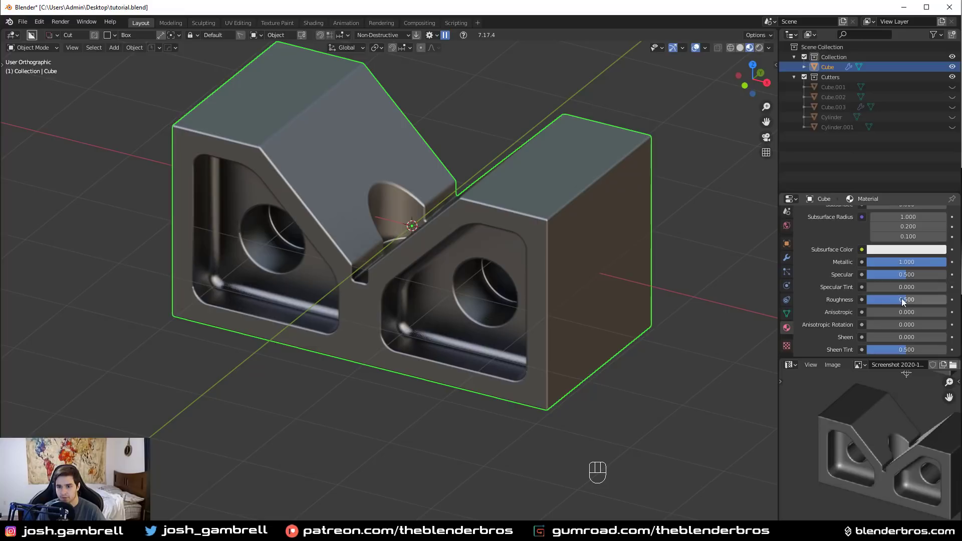
drag(909, 302, 907, 302)
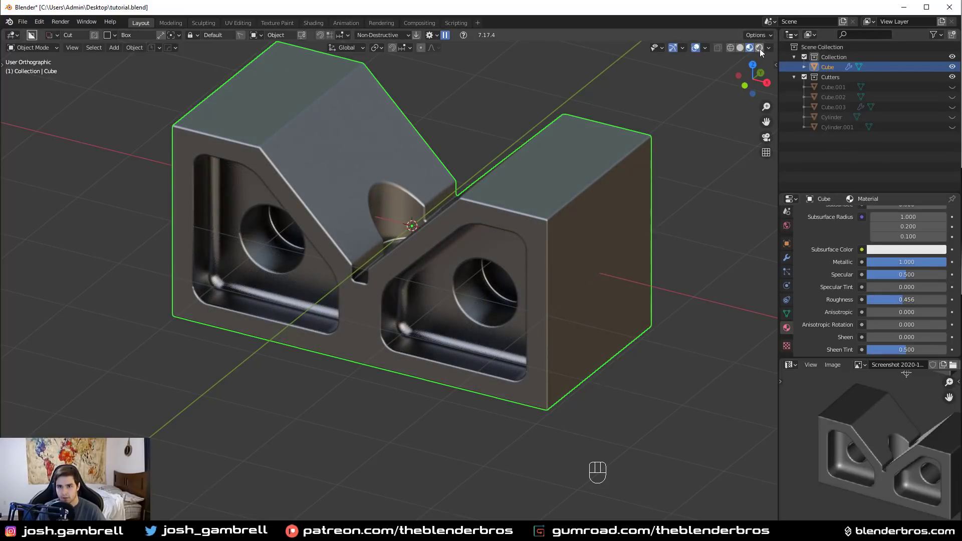
Switch to Rendered shading and check the world lighting settings
click(761, 51)
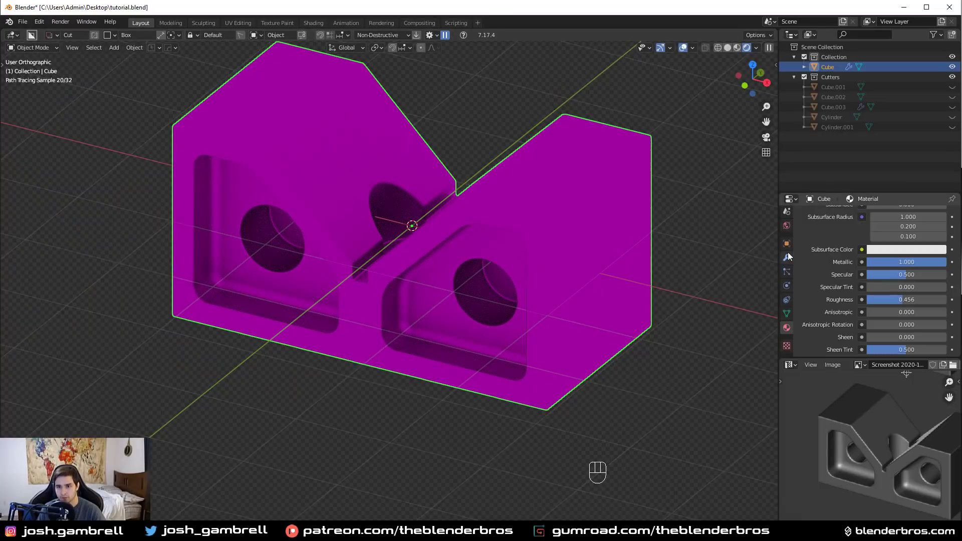
click(790, 230)
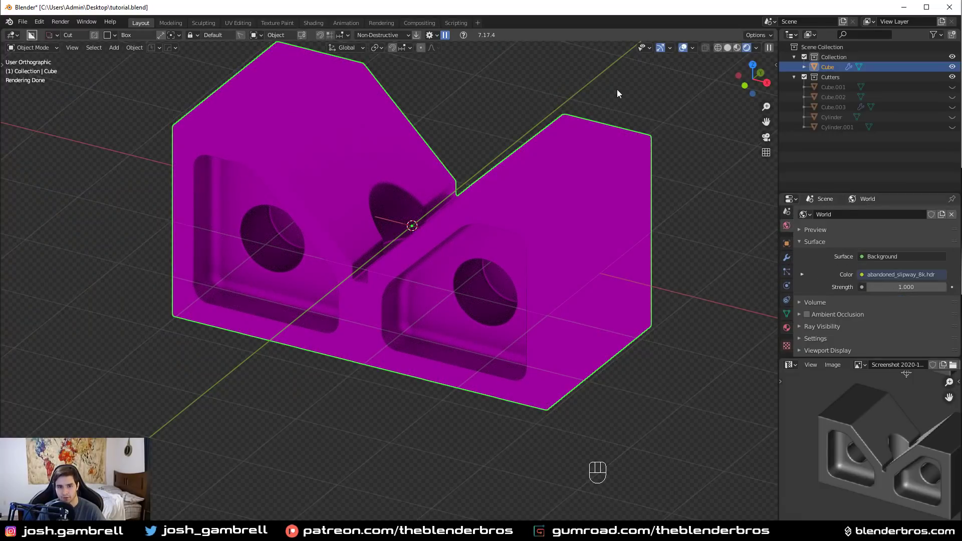
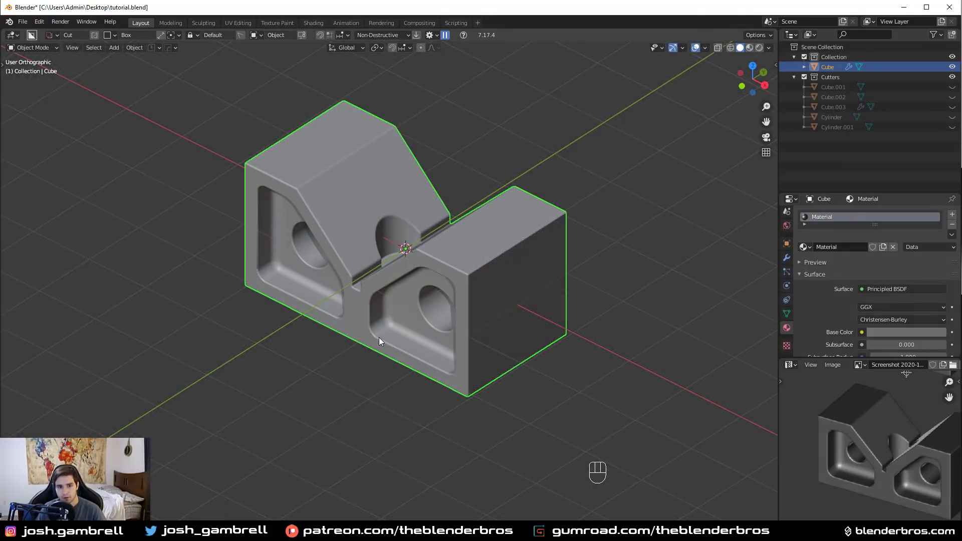
drag(391, 342, 438, 331)
key(Tab)
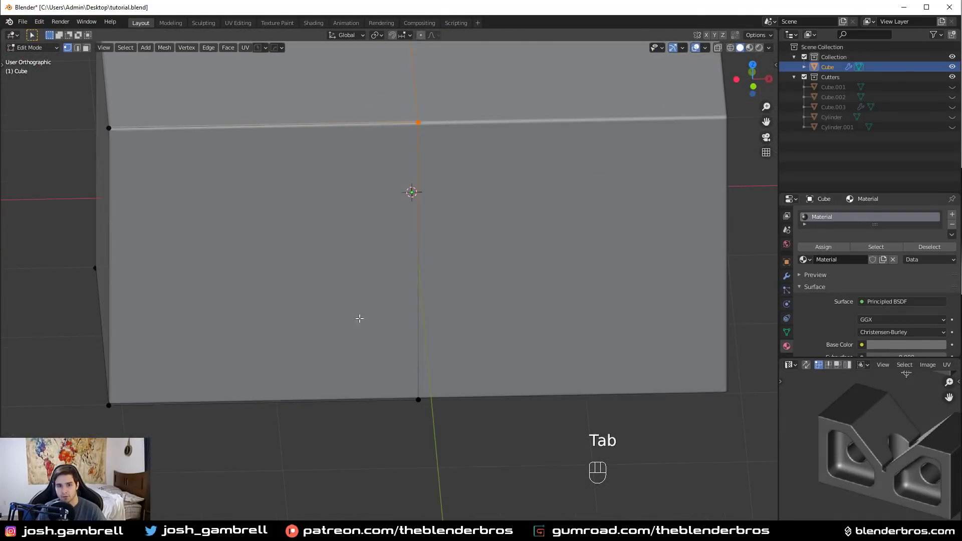
click(789, 280)
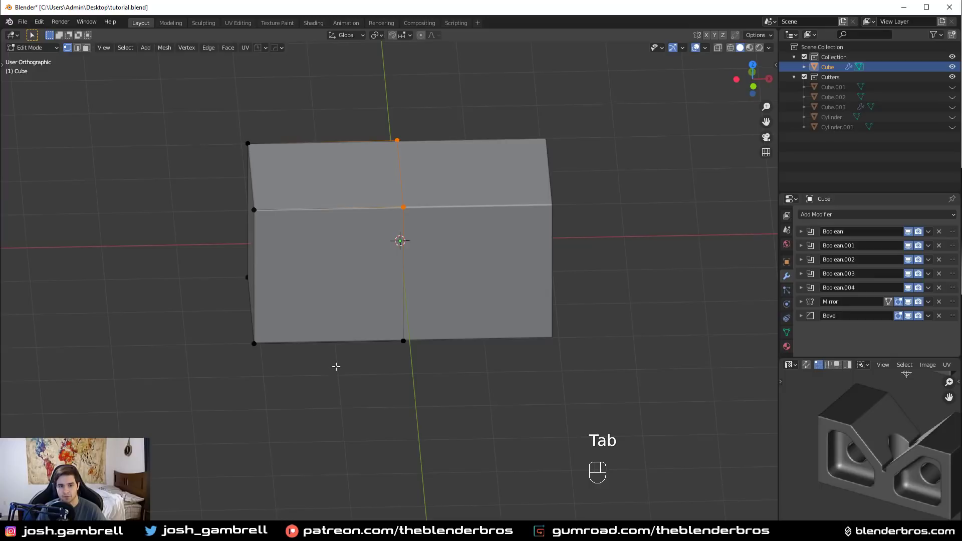
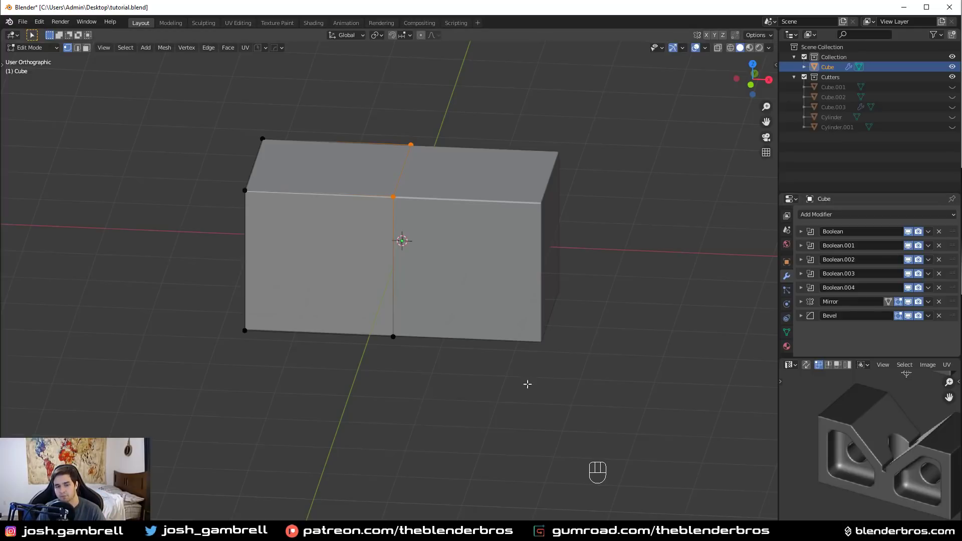
key(Tab)
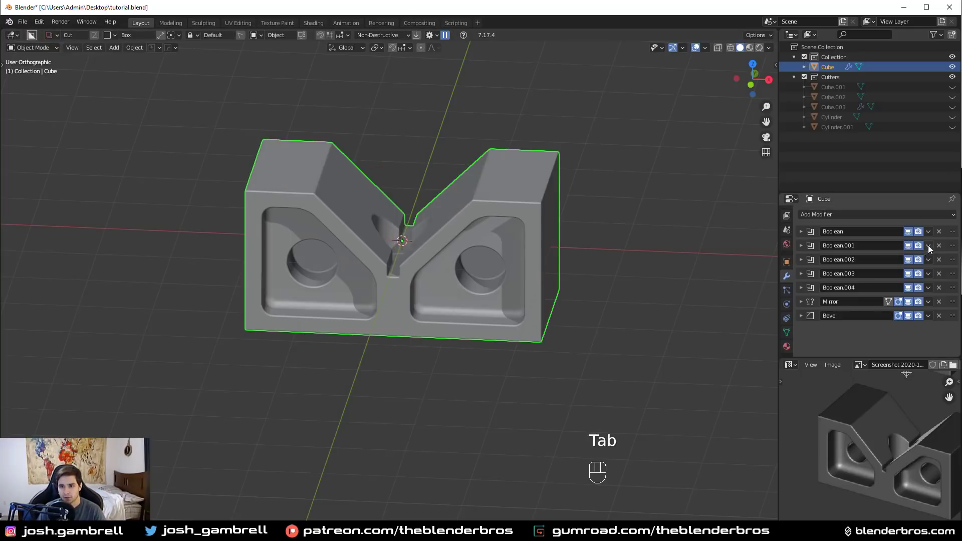
click(930, 239)
drag(931, 236, 925, 241)
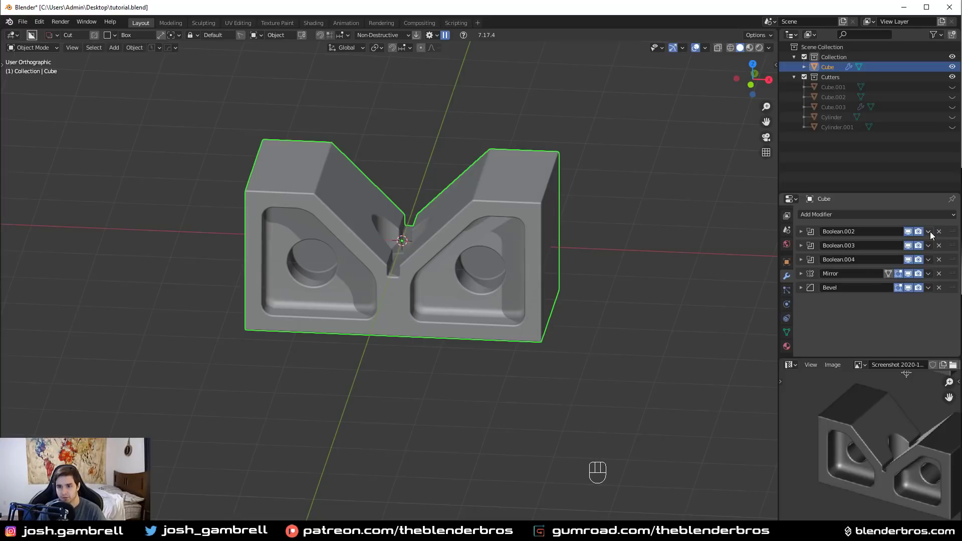
key(ctrl+a)
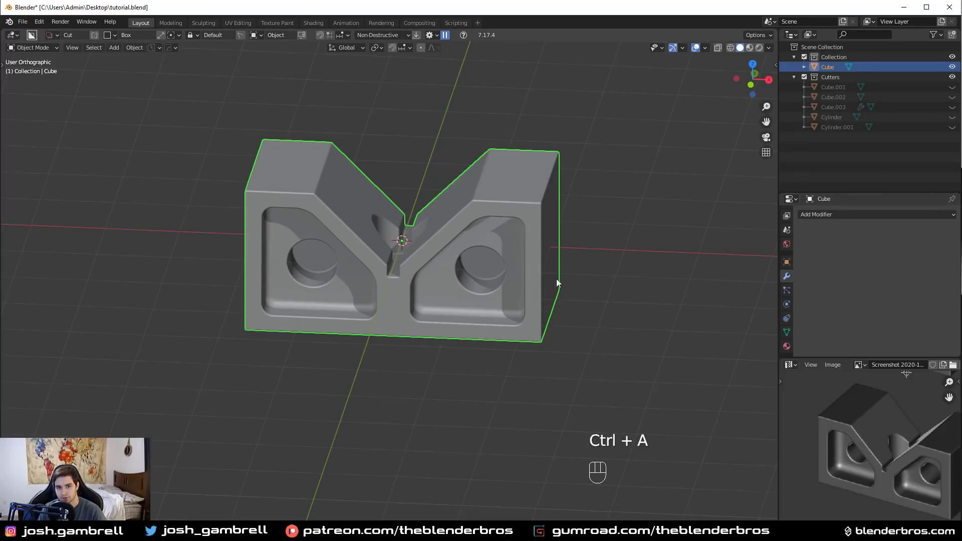
key(ctrl+z)
drag(932, 235, 921, 238)
drag(931, 234, 921, 240)
click(931, 234)
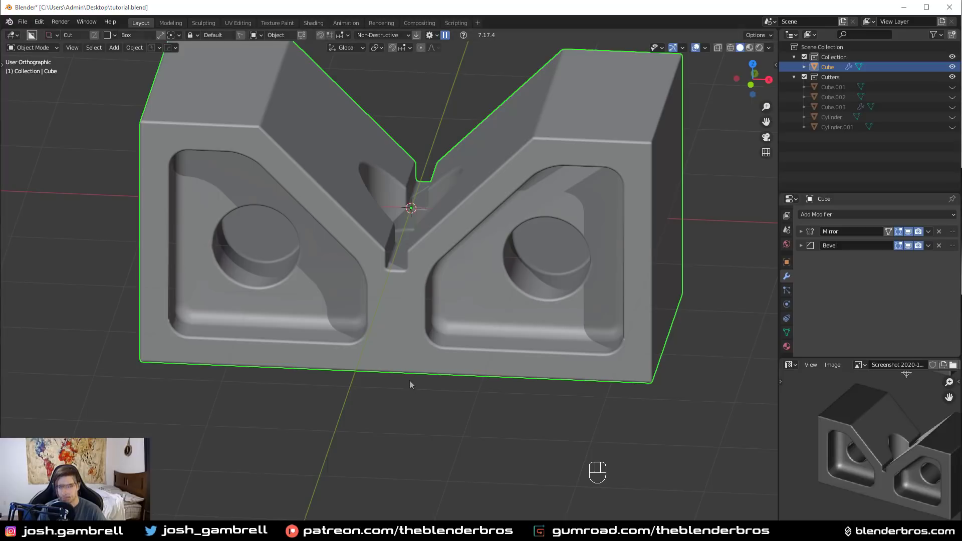
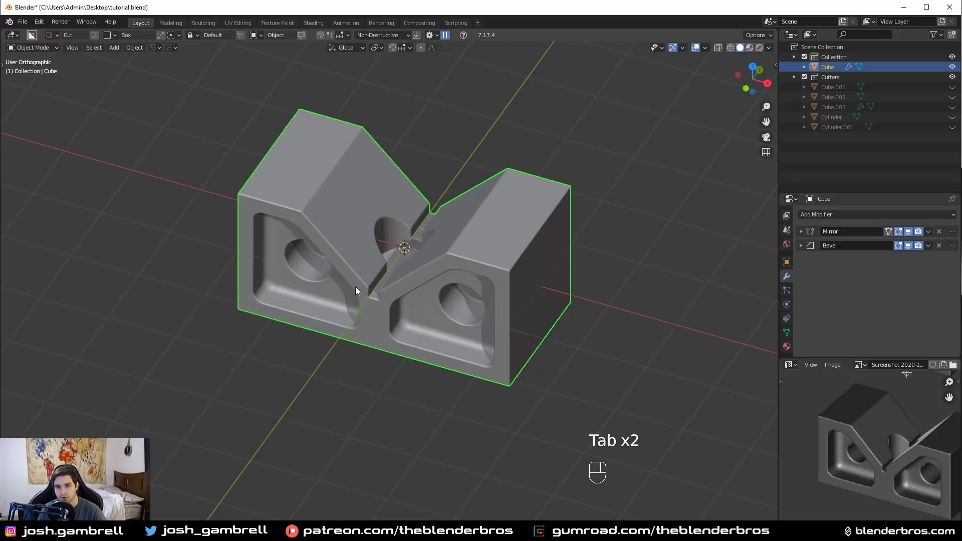
key(ctrl+z)
key(ctrl+z)
key(ctrl+z)
key(ctrl+z)
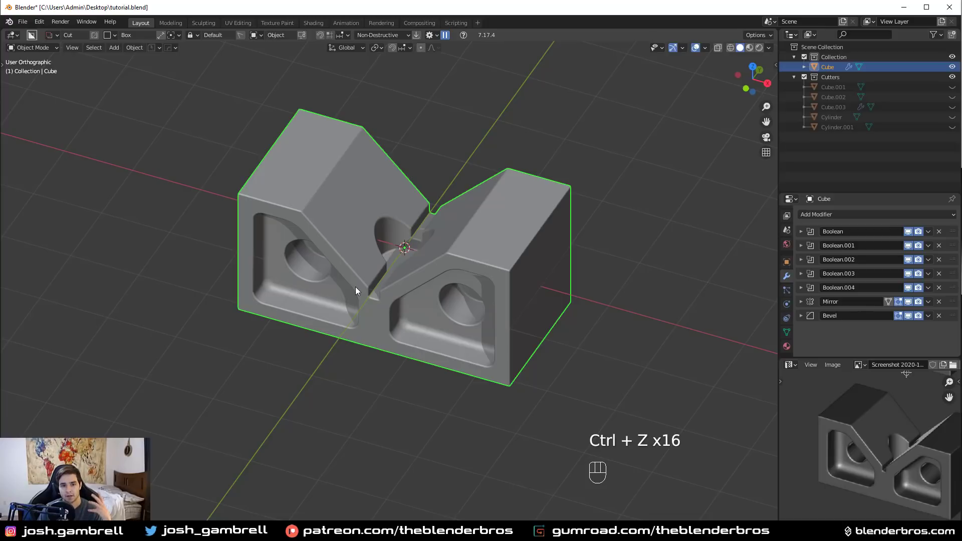